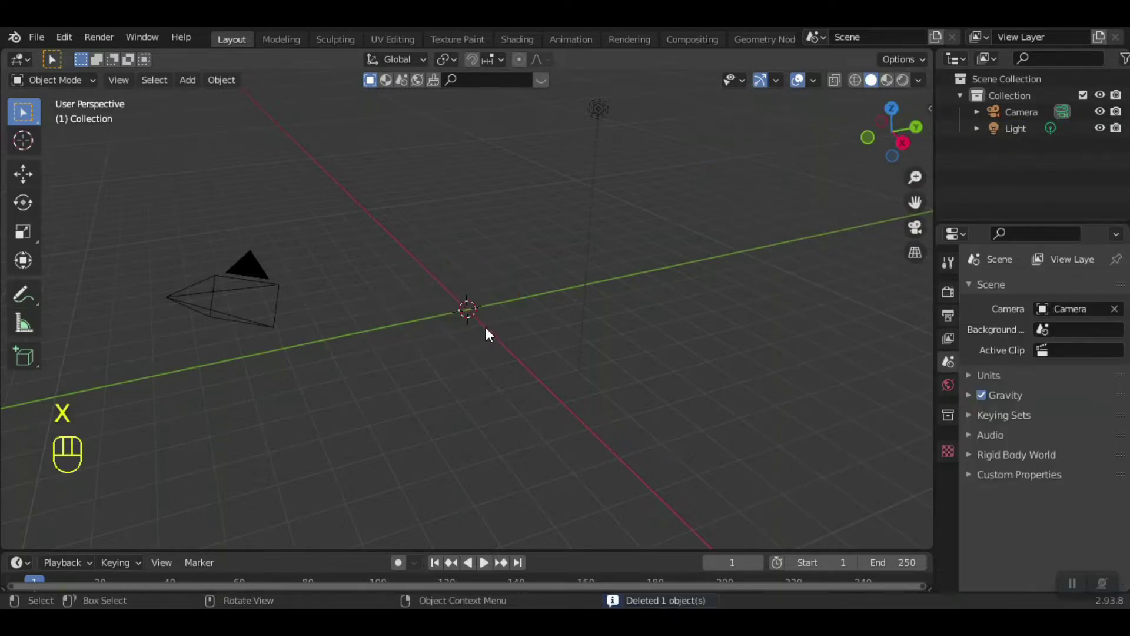
# - Add a large plane at the origin in place of the cube and subdivide its mesh once
pyautogui.press('shift+a')
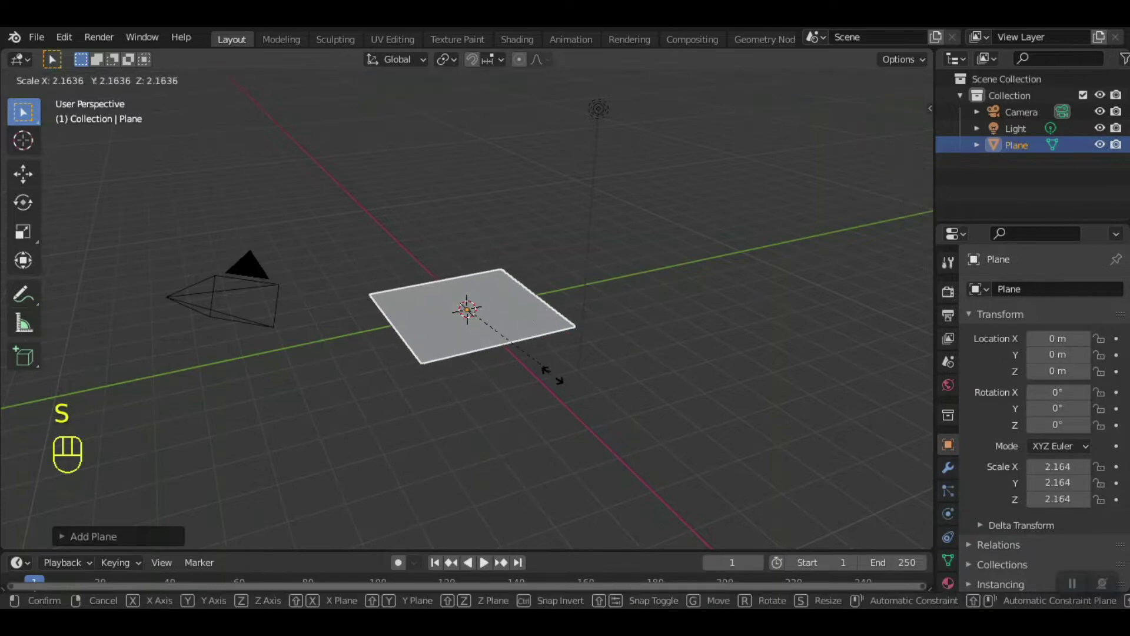
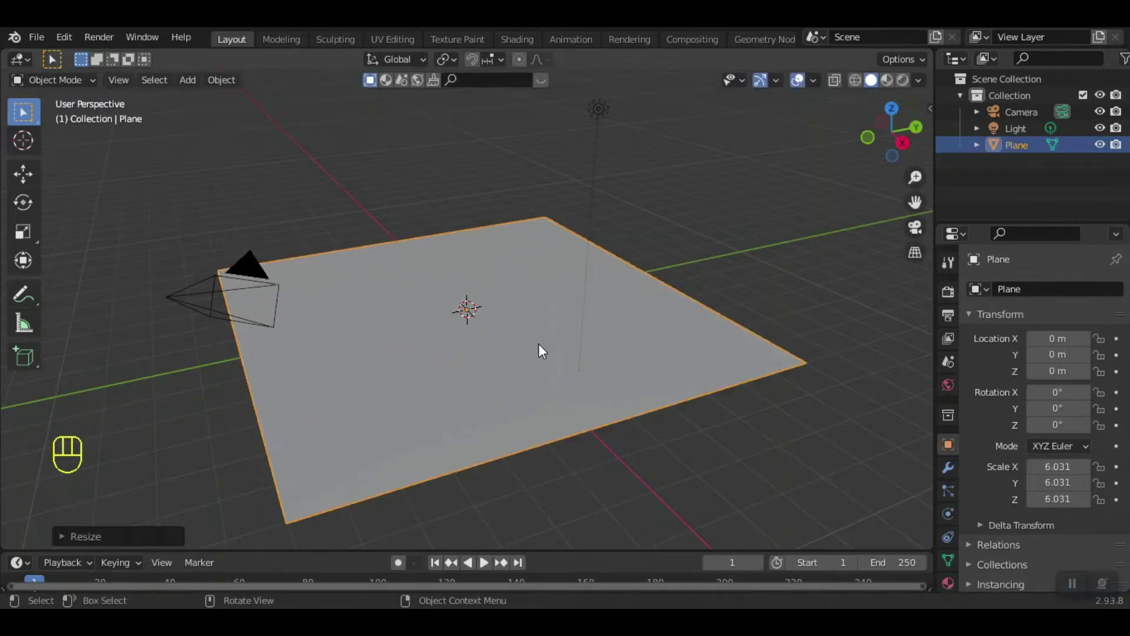
pyautogui.moveTo(71, 81); pyautogui.dragTo(67, 125)
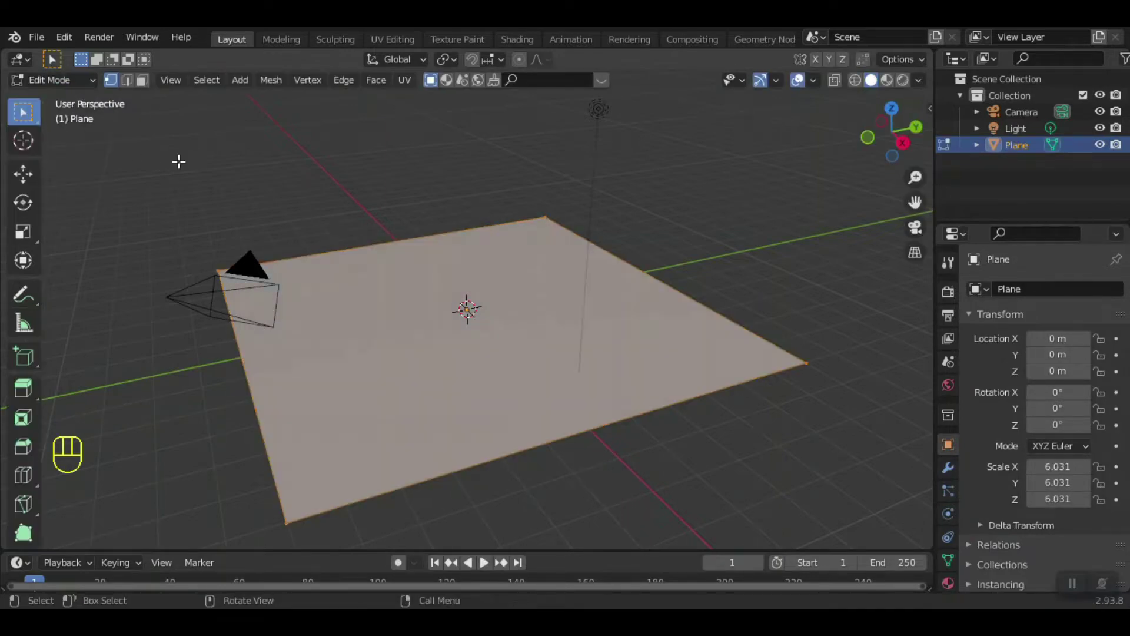
pyautogui.moveTo(512, 324); pyautogui.dragTo(499, 241)
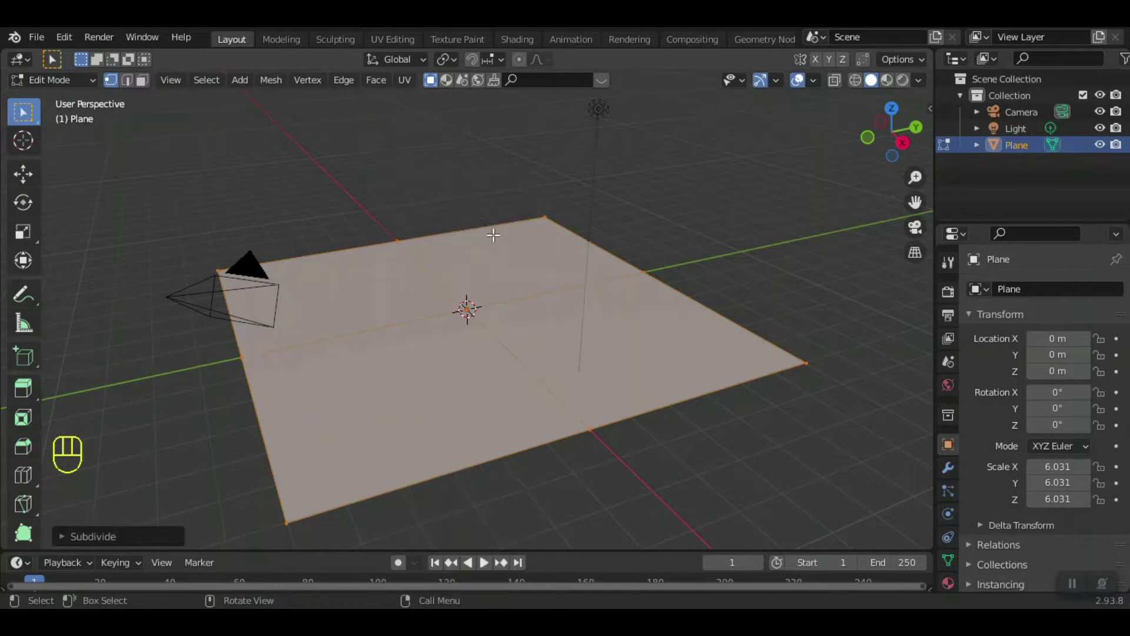
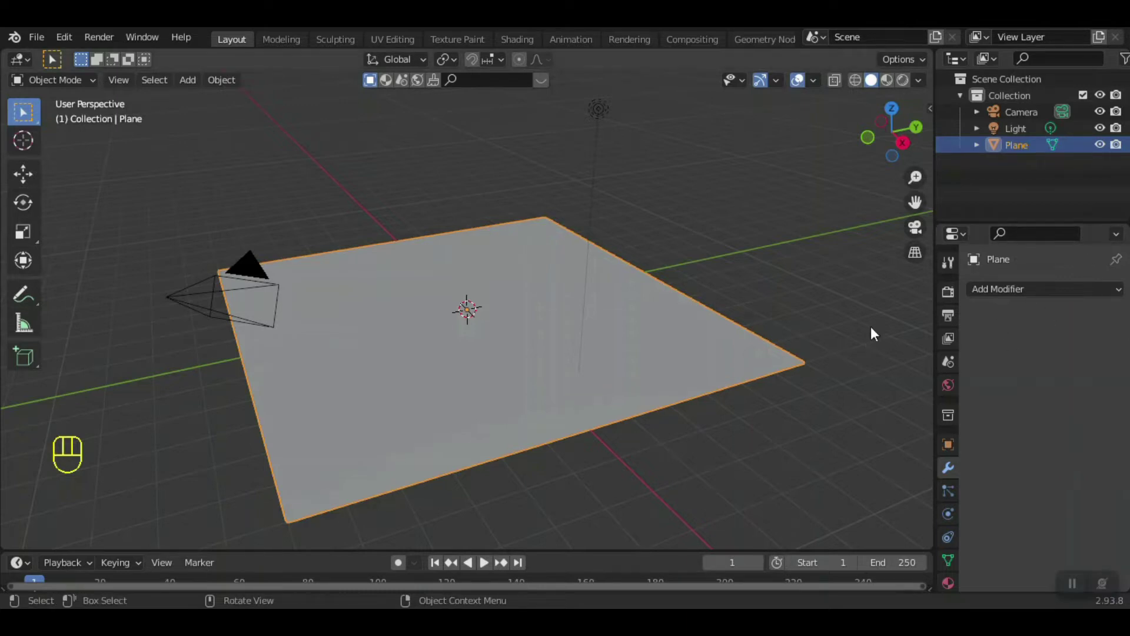
# - Create a new material on the plane using Displacement and Bump, shown in the Shading workspace
pyautogui.moveTo(584, 322); pyautogui.dragTo(563, 315)
pyautogui.click(956, 588)
pyautogui.click(1030, 351)
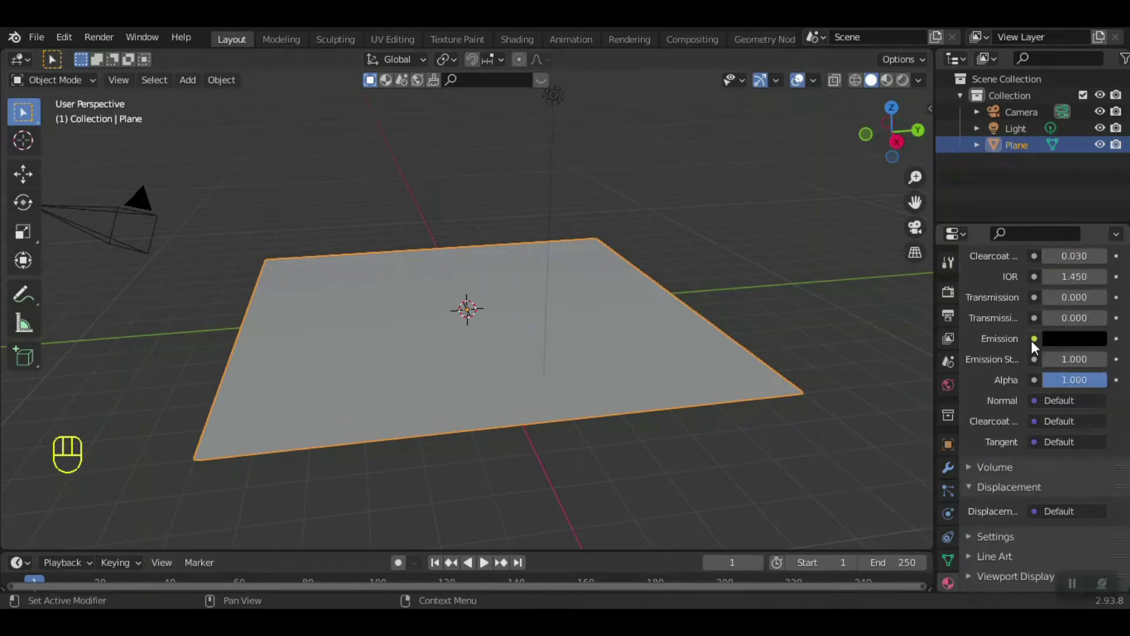
pyautogui.click(1014, 532)
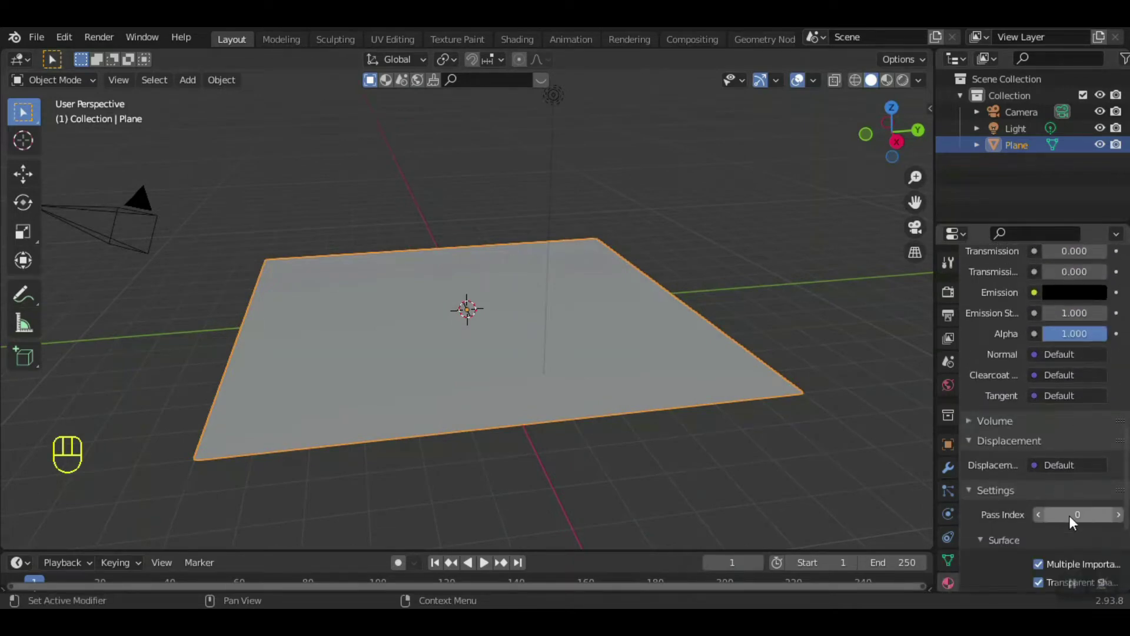
pyautogui.moveTo(1078, 470); pyautogui.dragTo(1068, 528)
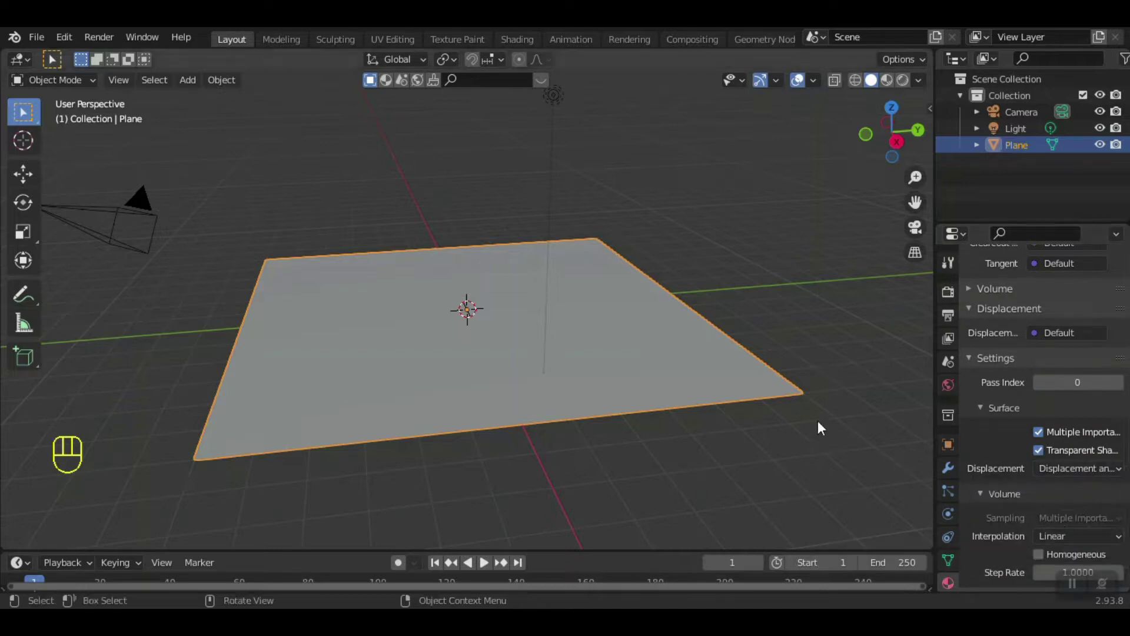
pyautogui.click(525, 48)
pyautogui.click(913, 87)
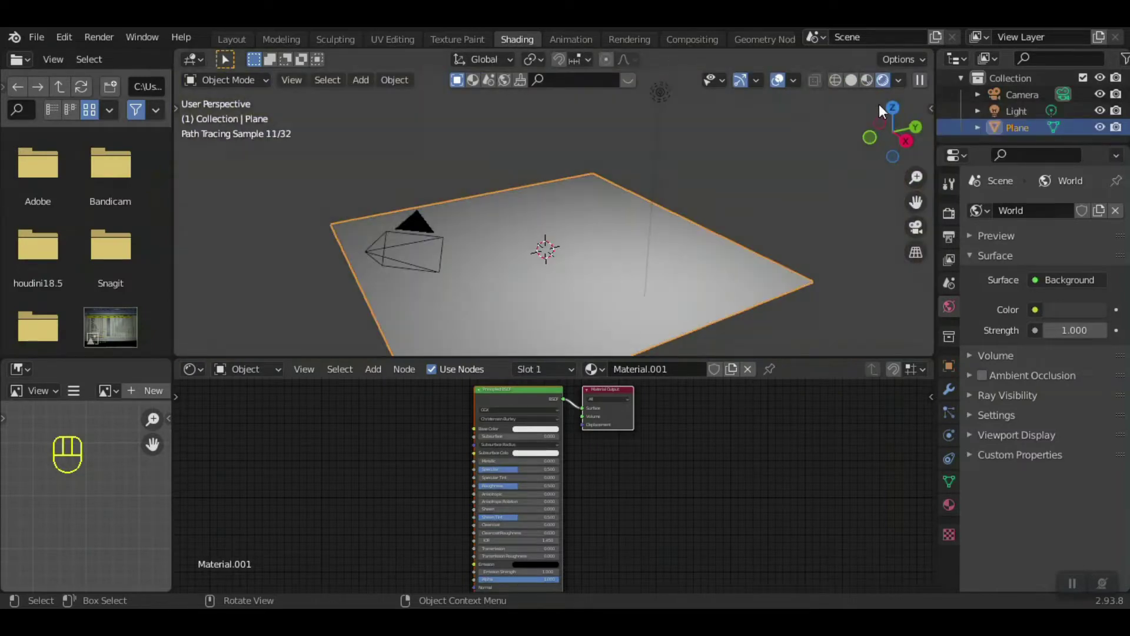
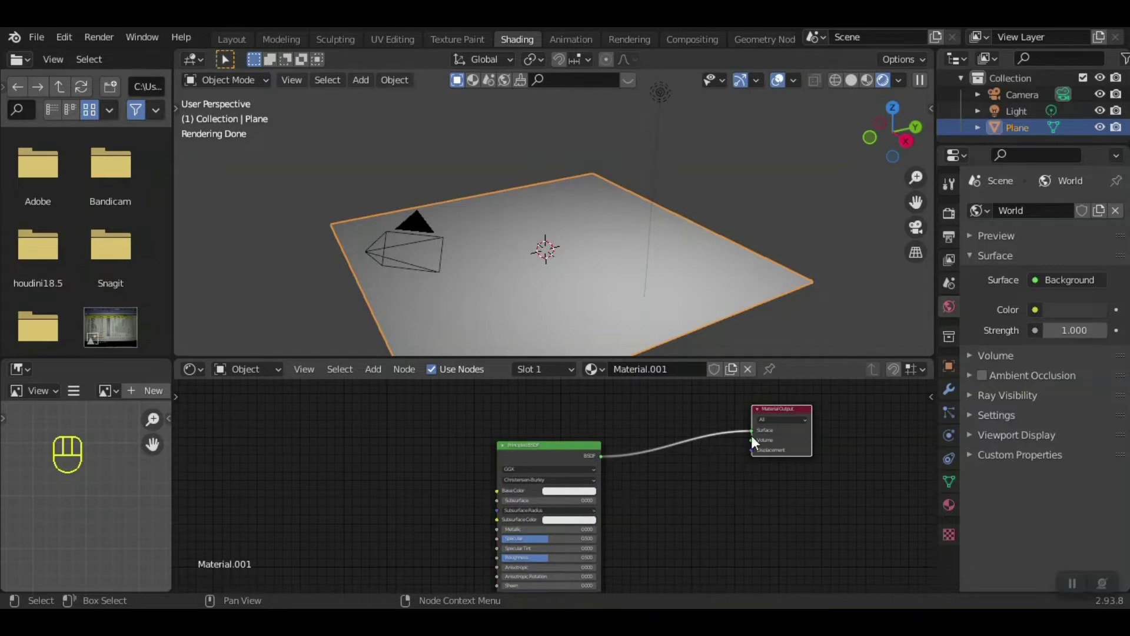
# - Add a Fresnel node and connect it to the Material Output Surface input
pyautogui.moveTo(754, 436); pyautogui.dragTo(724, 456)
pyautogui.click(640, 458)
pyautogui.moveTo(757, 467); pyautogui.dragTo(580, 486)
pyautogui.moveTo(381, 379); pyautogui.dragTo(639, 427)
pyautogui.moveTo(651, 428); pyautogui.dragTo(708, 459)
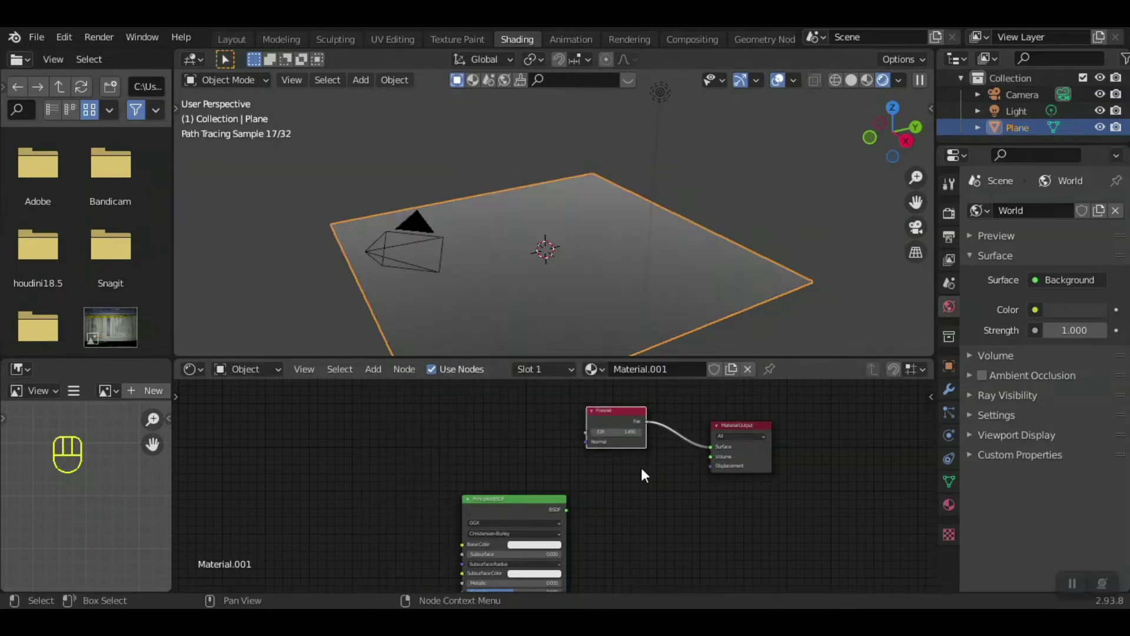
# - Add a Displacement node wired into the output's Displacement input, moving the Principled BSDF aside
pyautogui.click(639, 495)
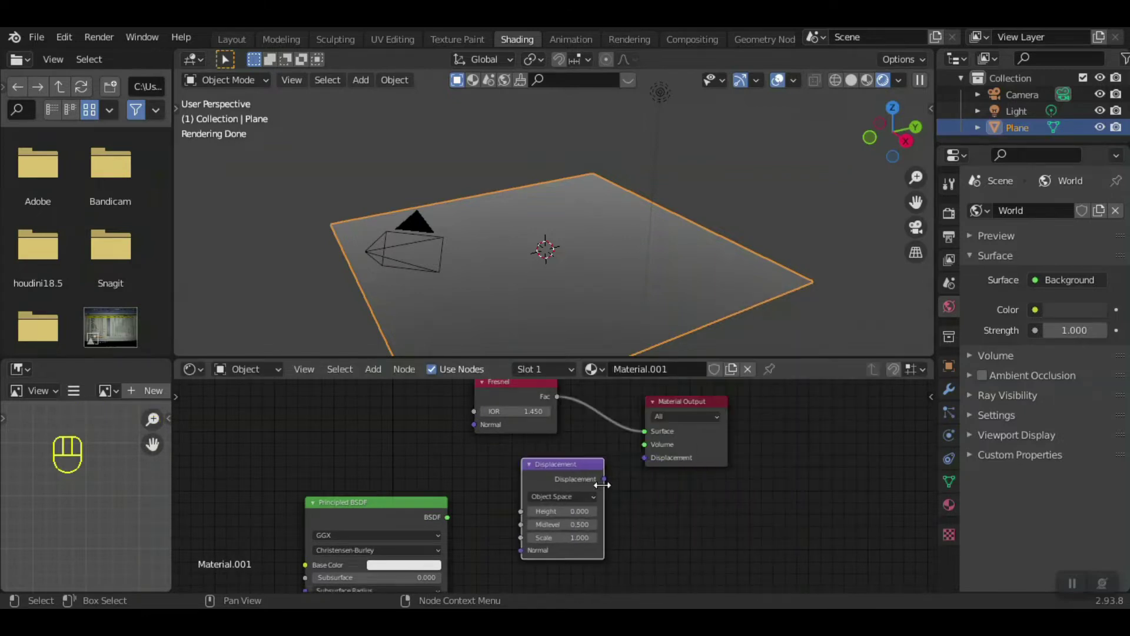
pyautogui.moveTo(614, 485); pyautogui.dragTo(642, 463)
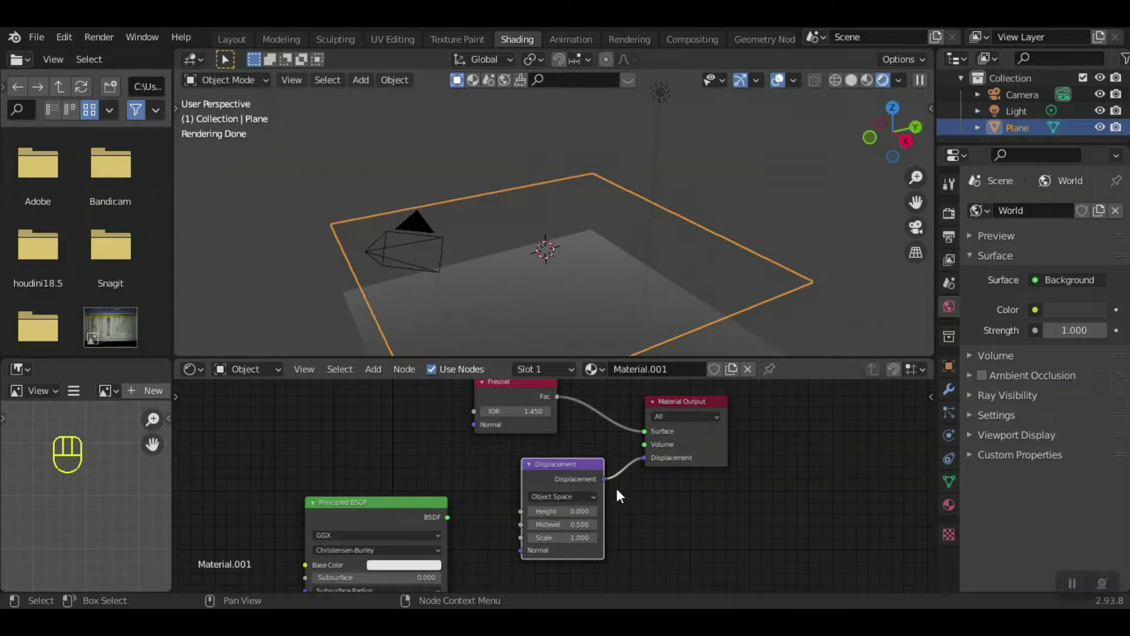
pyautogui.moveTo(411, 511); pyautogui.dragTo(762, 500)
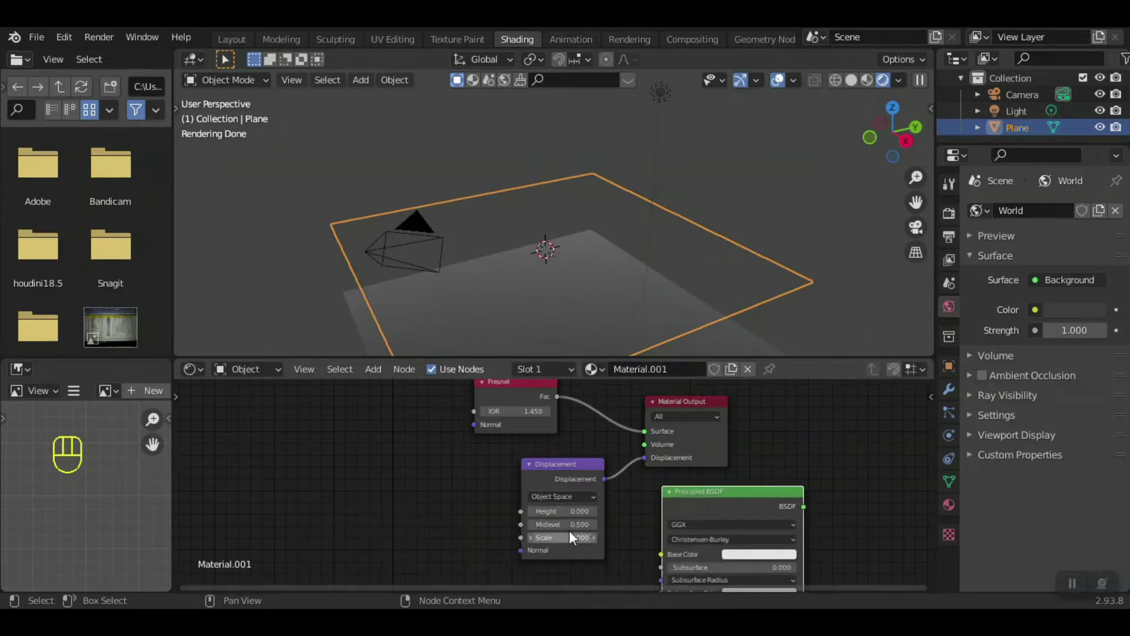
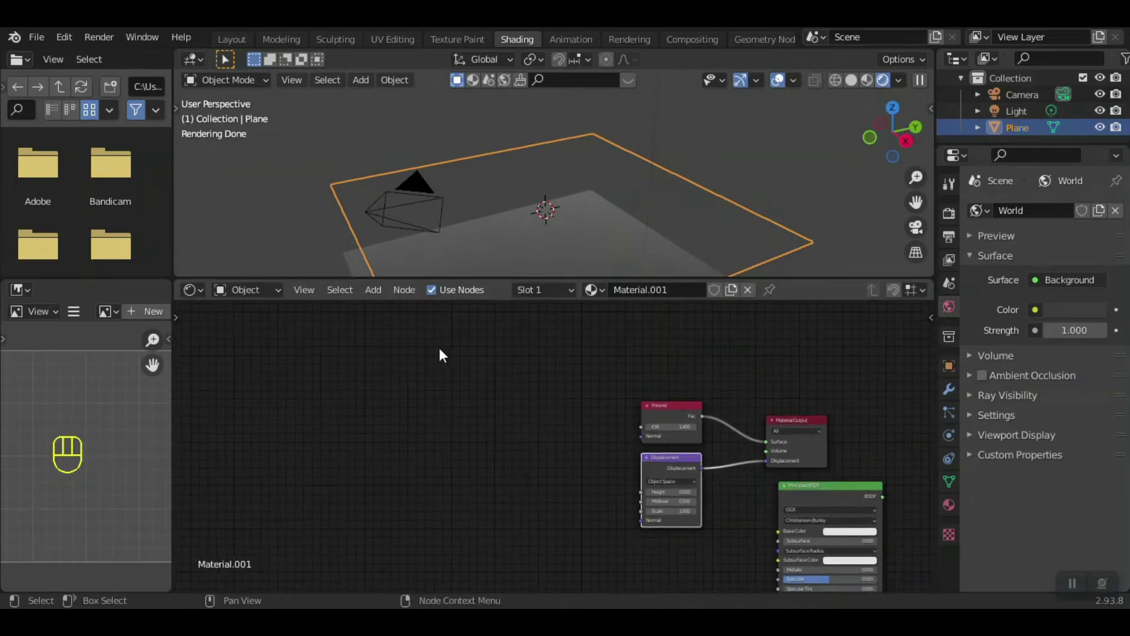
# - Feed a Noise Texture through a Color Ramp into Displacement Height and view the resulting terrain from the side
pyautogui.moveTo(376, 296); pyautogui.dragTo(548, 479)
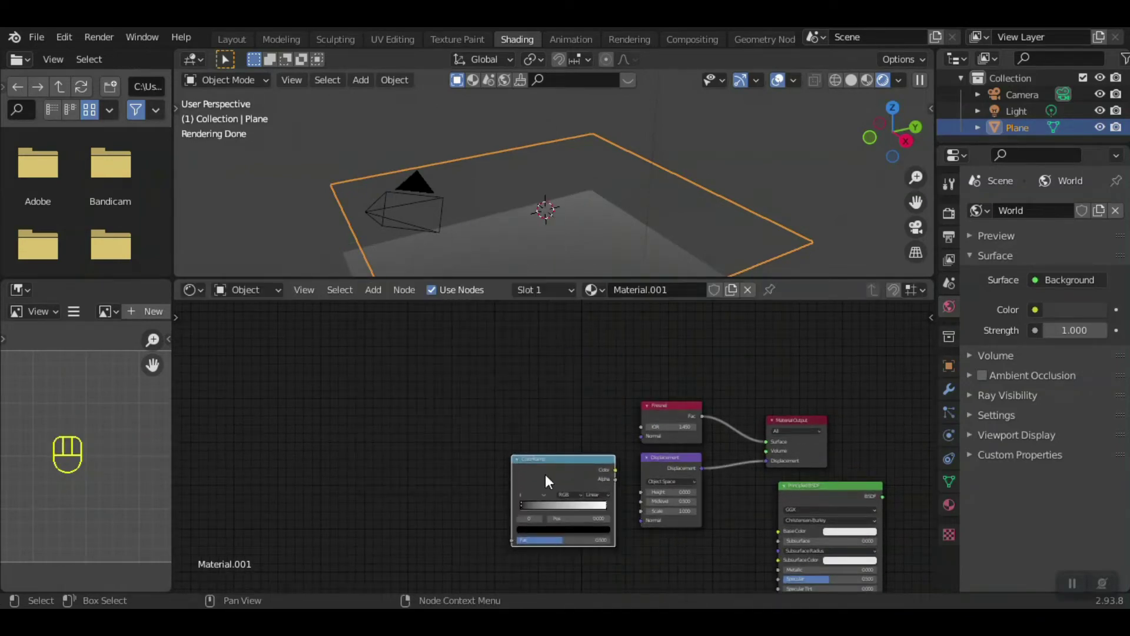
pyautogui.moveTo(620, 474); pyautogui.dragTo(649, 495)
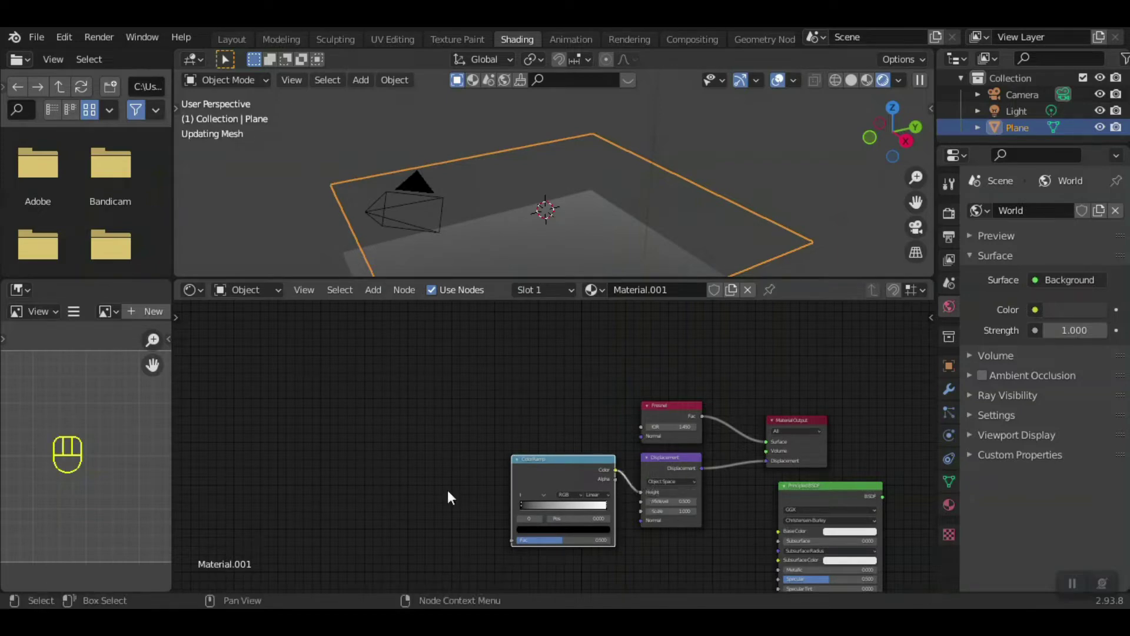
pyautogui.moveTo(380, 294); pyautogui.dragTo(454, 474)
pyautogui.moveTo(497, 487); pyautogui.dragTo(553, 560)
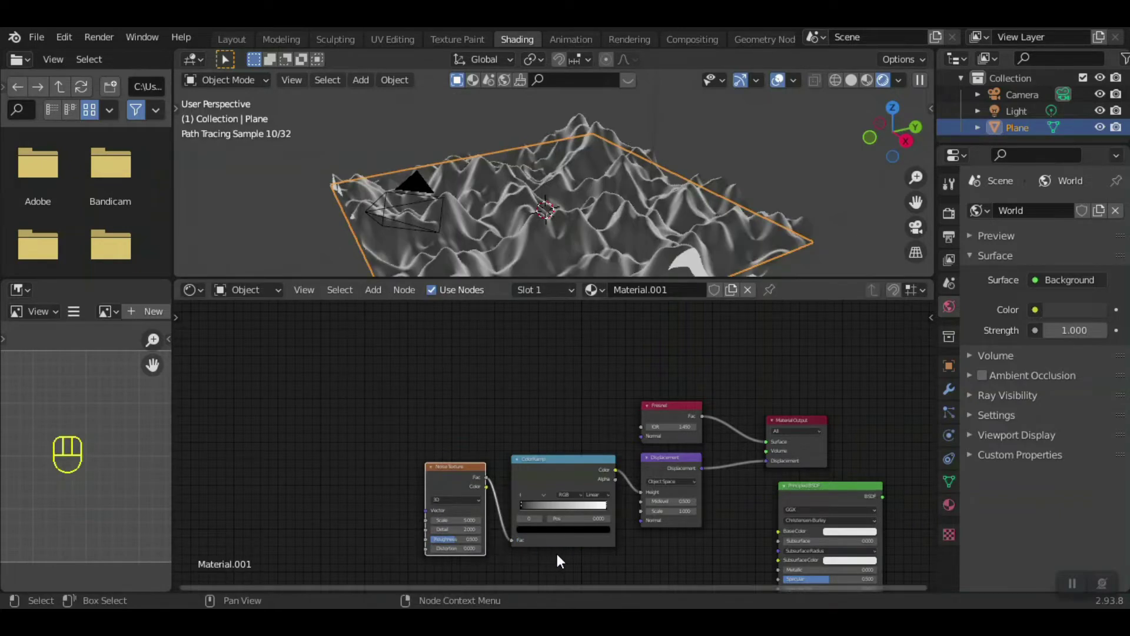
pyautogui.press('KP_5')
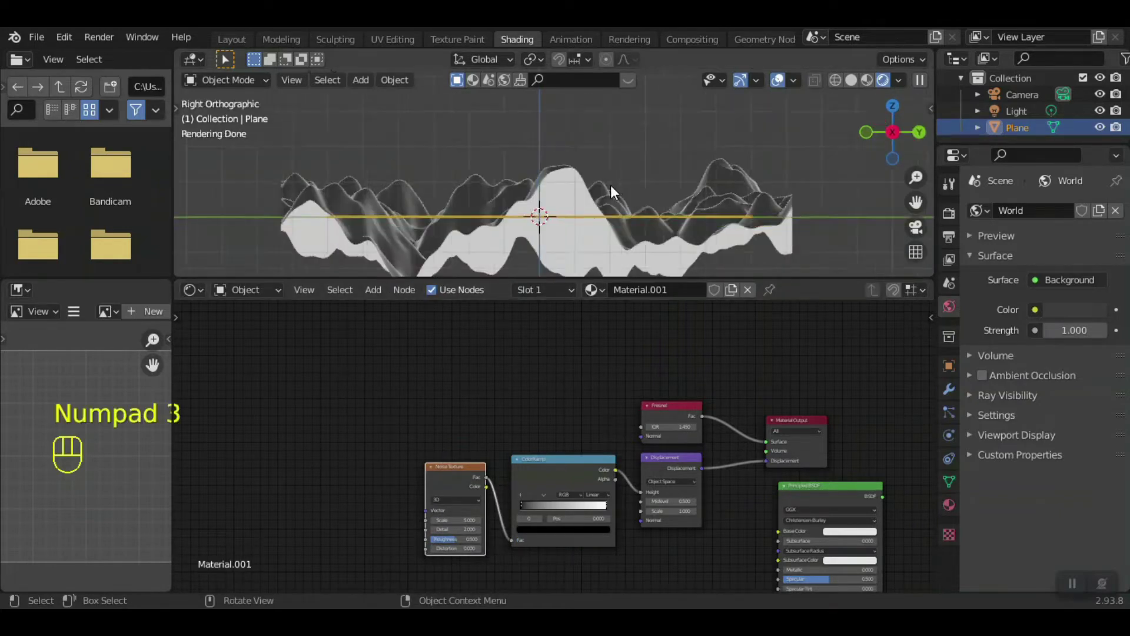
pyautogui.moveTo(608, 220); pyautogui.dragTo(611, 274)
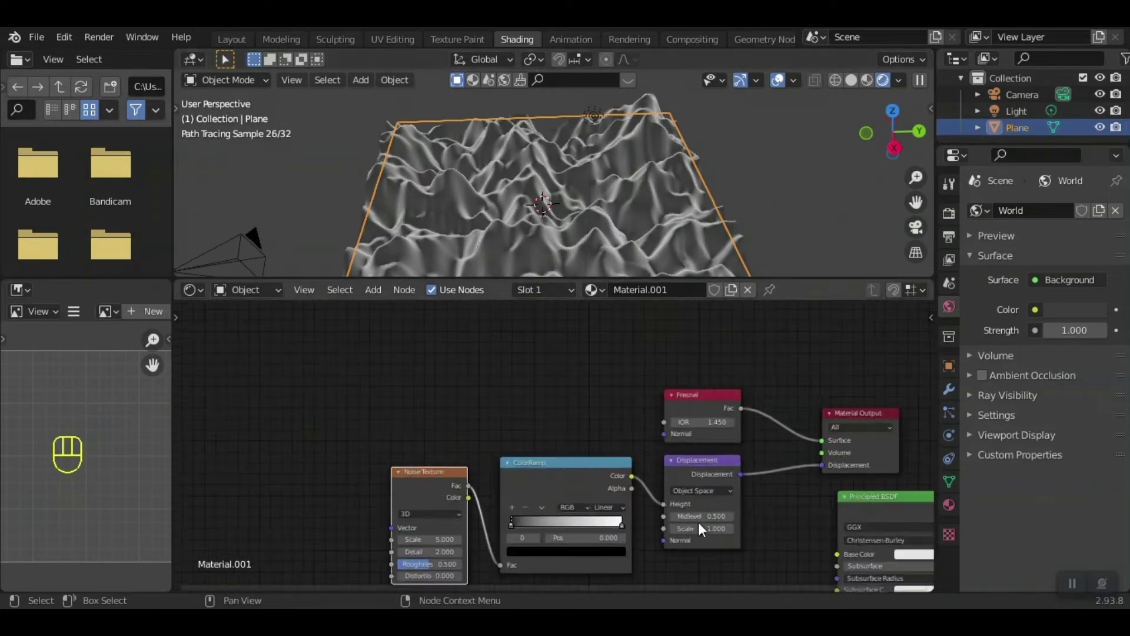
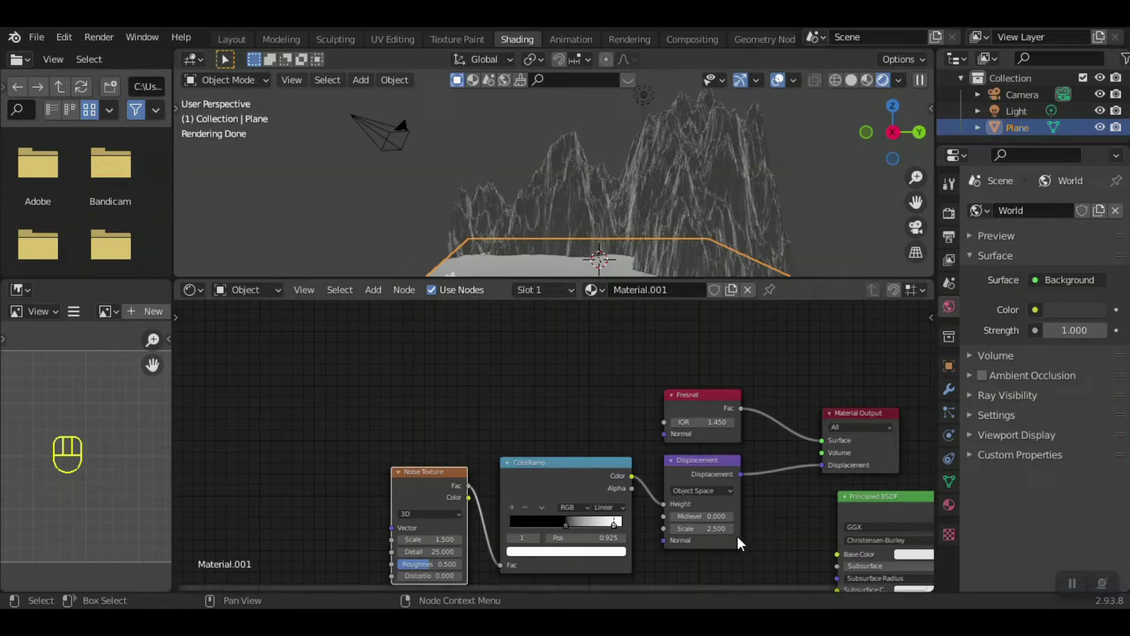
# - Slide the Color Ramp stop to about 0.55 so the mountains rise from flatter ground
pyautogui.click(619, 530)
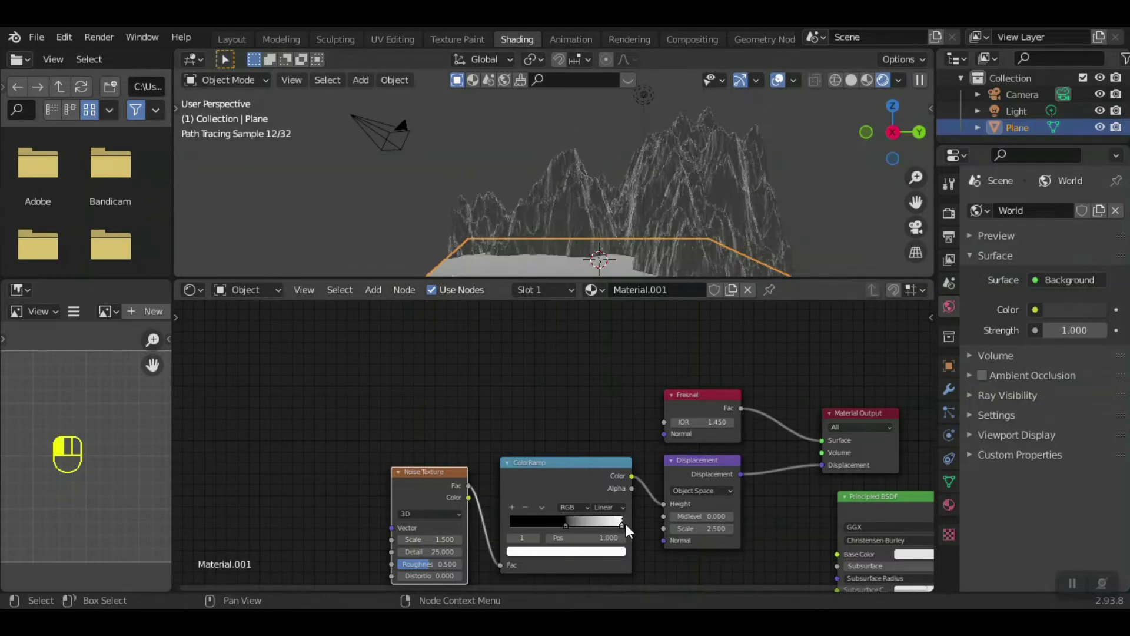
pyautogui.moveTo(591, 281); pyautogui.dragTo(638, 92)
pyautogui.click(556, 524)
pyautogui.moveTo(572, 531); pyautogui.dragTo(564, 530)
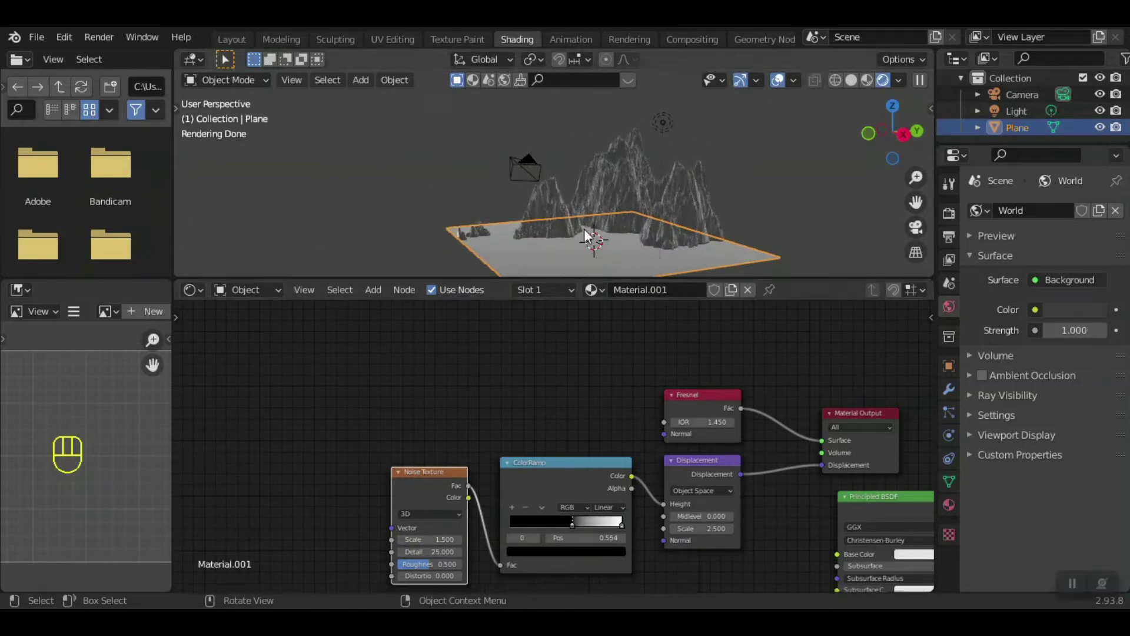
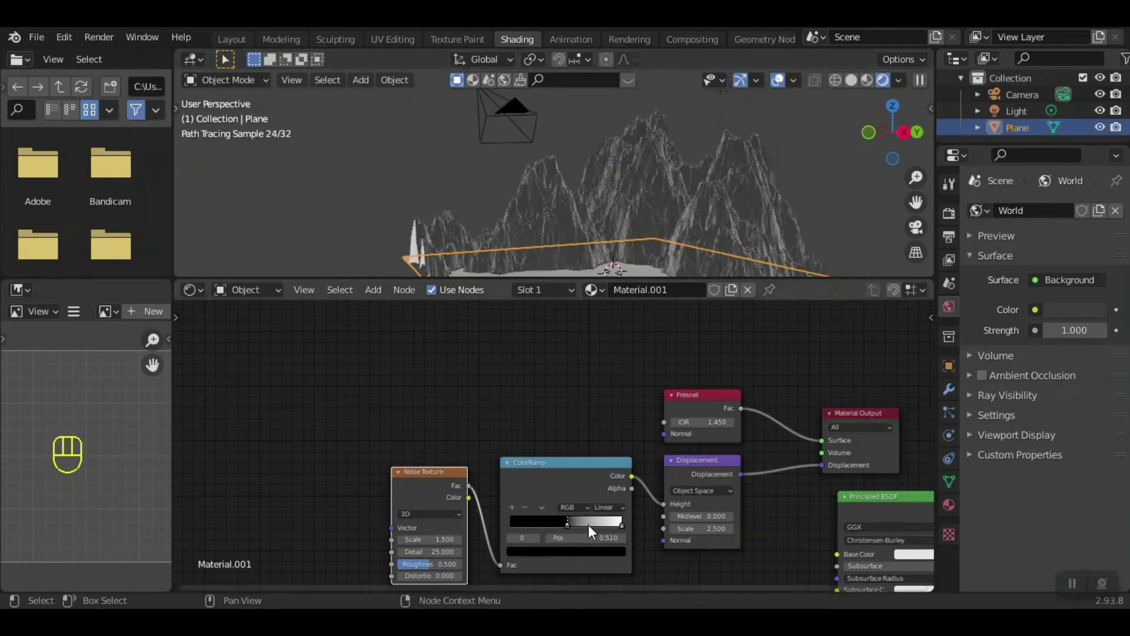
pyautogui.click(574, 531)
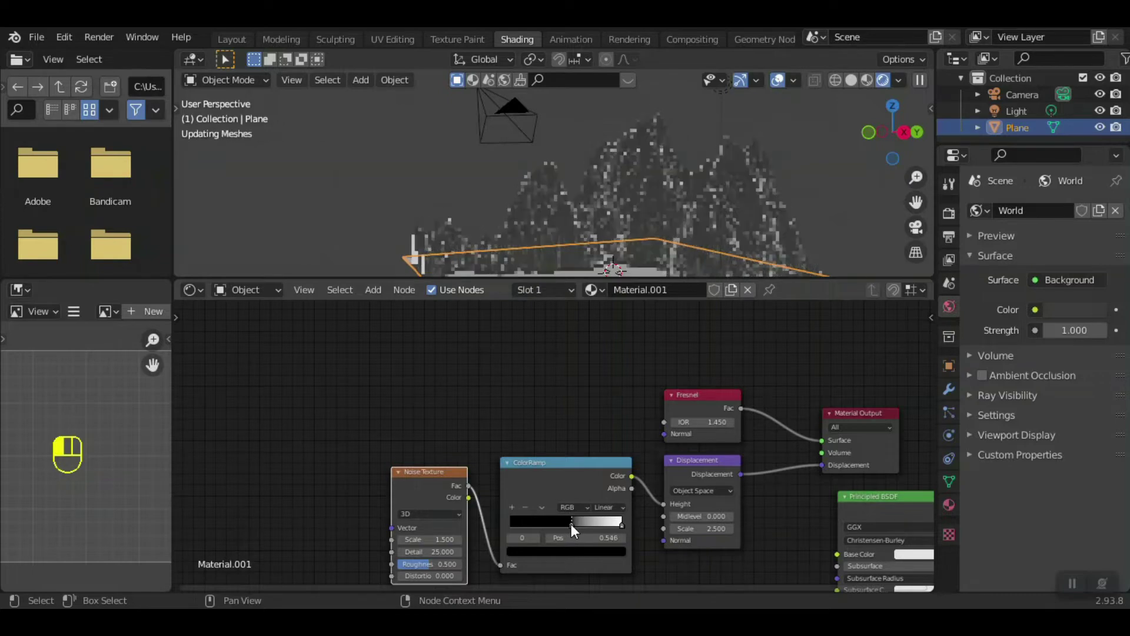
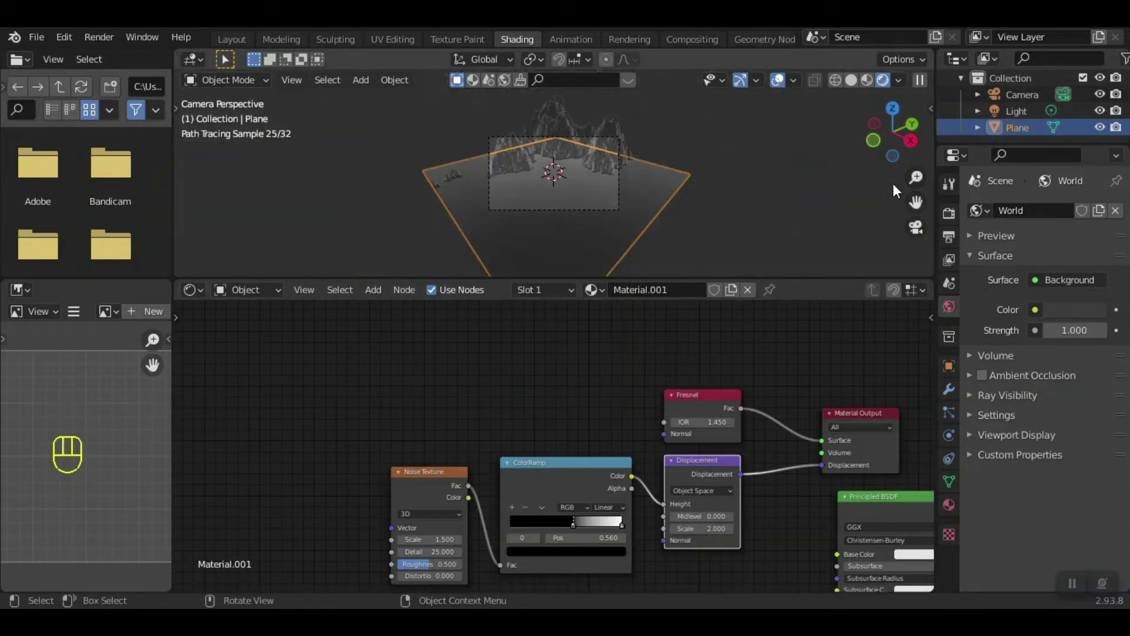
# - Lock the camera to the viewport and move it to frame the mountain terrain
pyautogui.click(931, 135)
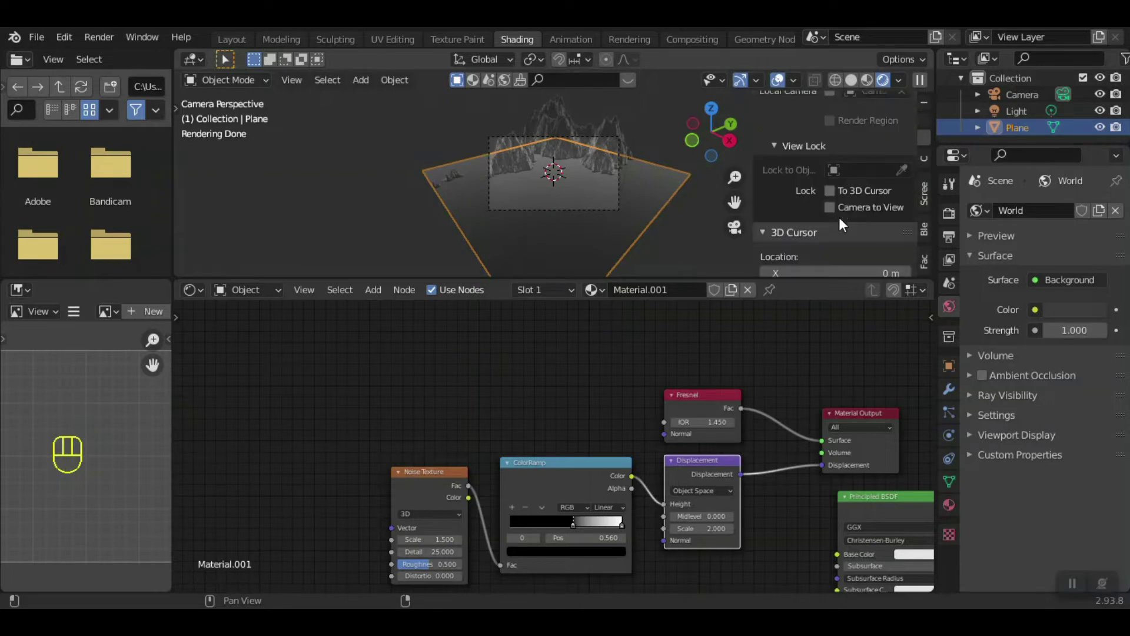
pyautogui.moveTo(844, 212); pyautogui.dragTo(839, 212)
pyautogui.moveTo(583, 210); pyautogui.dragTo(592, 157)
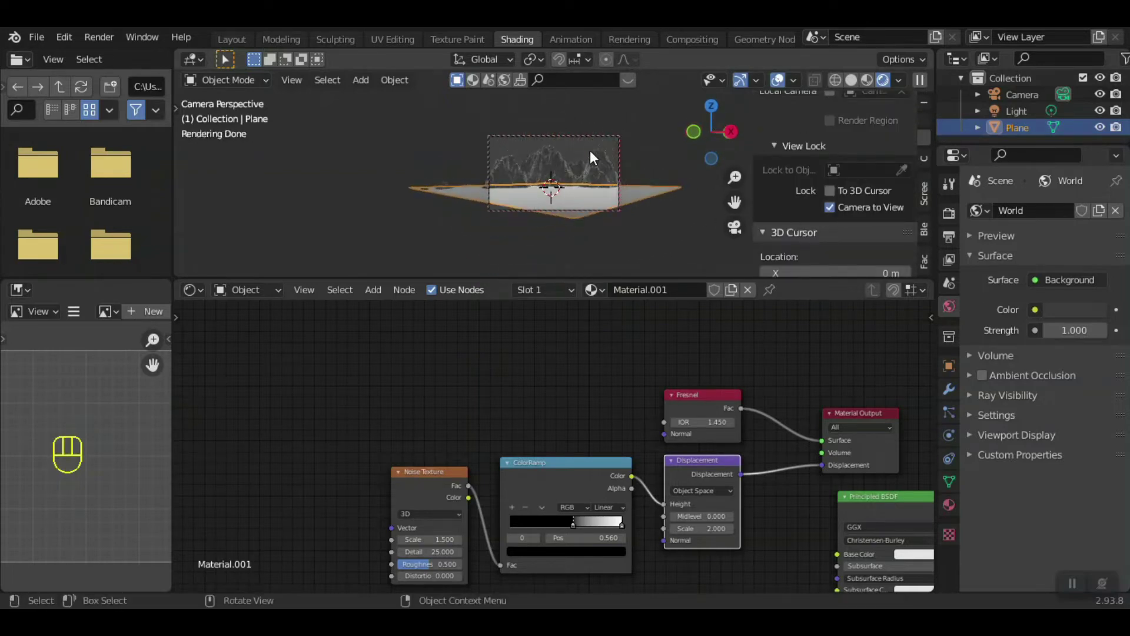
pyautogui.moveTo(593, 157); pyautogui.dragTo(592, 166)
pyautogui.moveTo(592, 180); pyautogui.dragTo(591, 193)
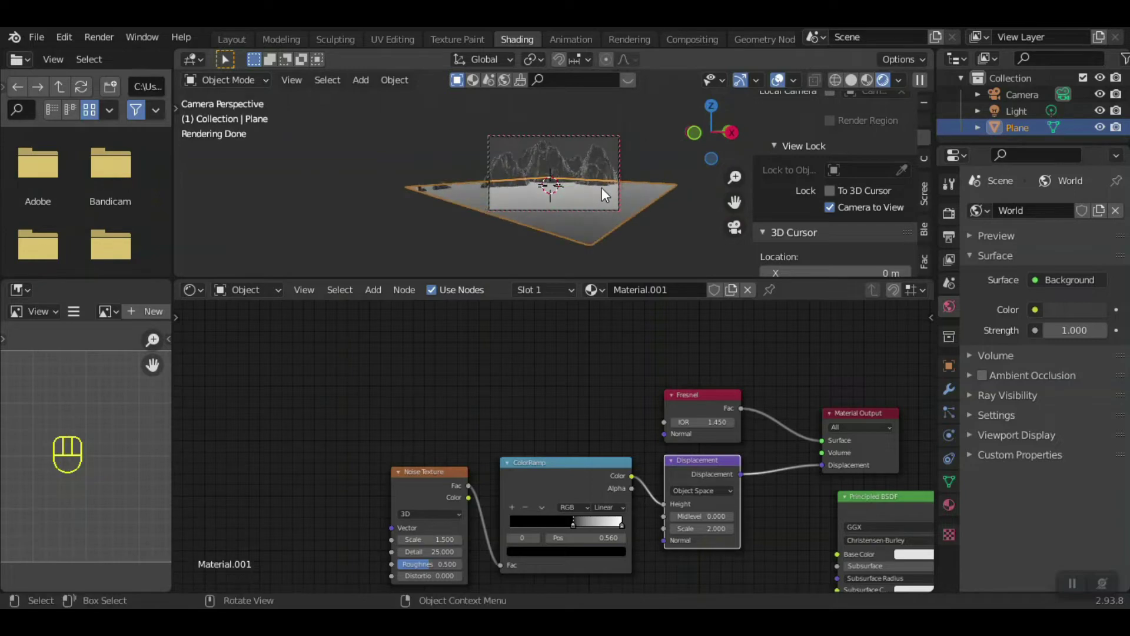
pyautogui.middleClick(614, 225)
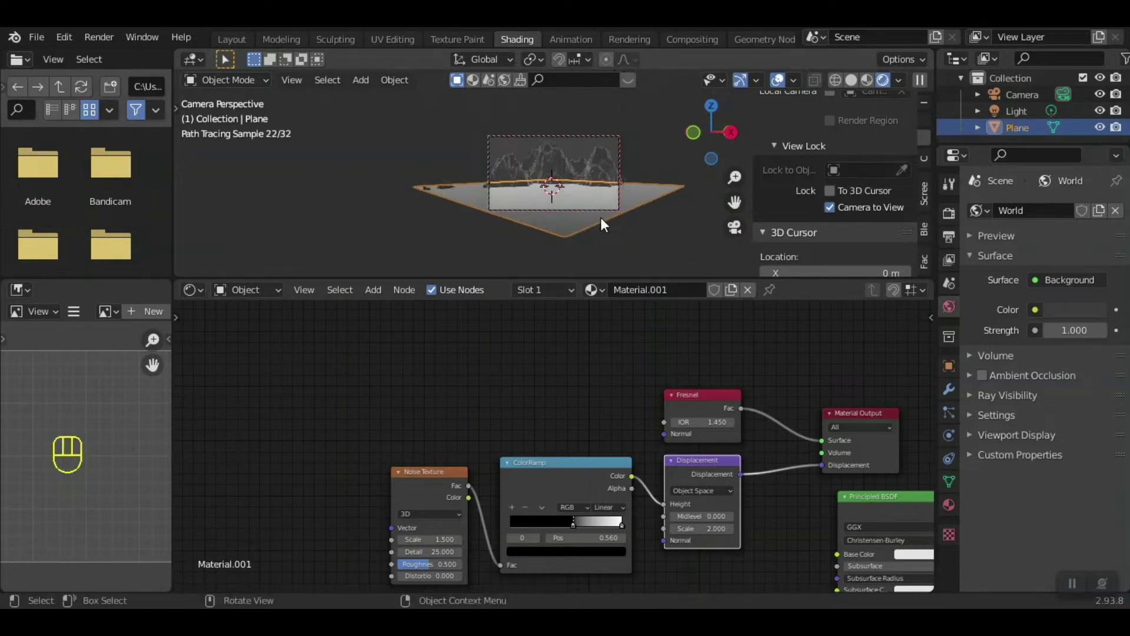
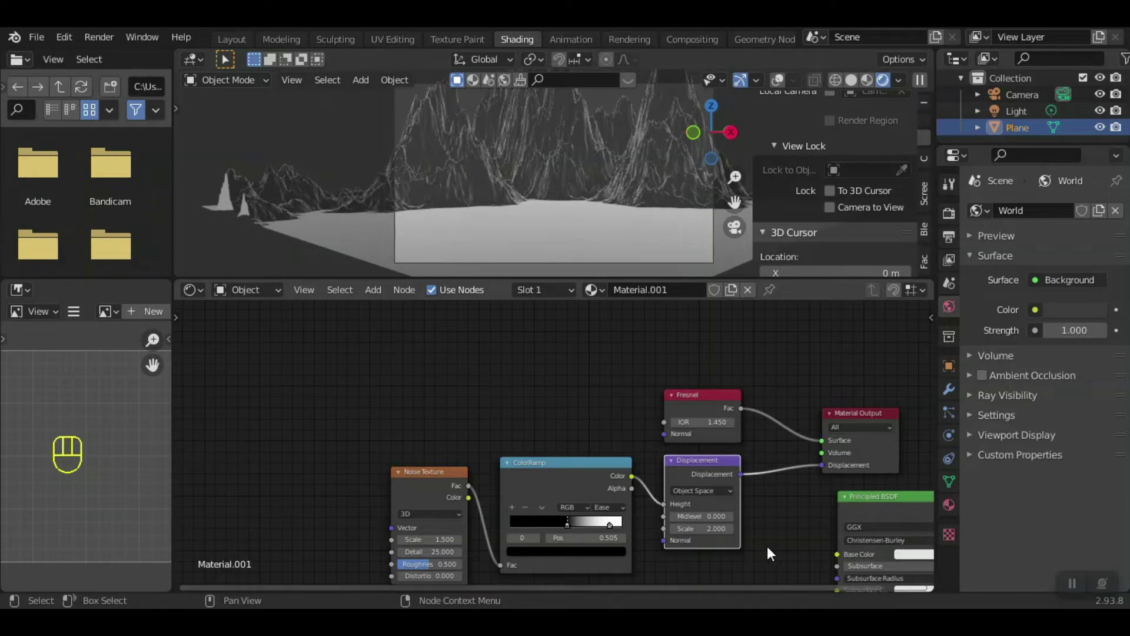
# - Add Texture Coordinate and Mapping nodes driving the Noise Texture with Ctrl+T
pyautogui.moveTo(736, 397); pyautogui.dragTo(728, 455)
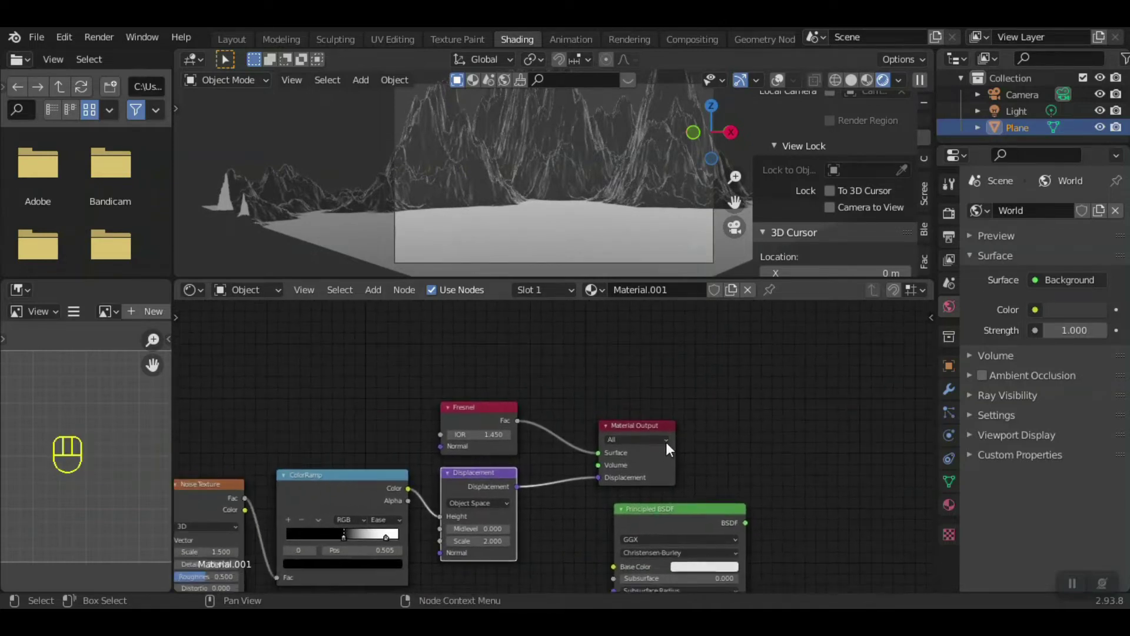
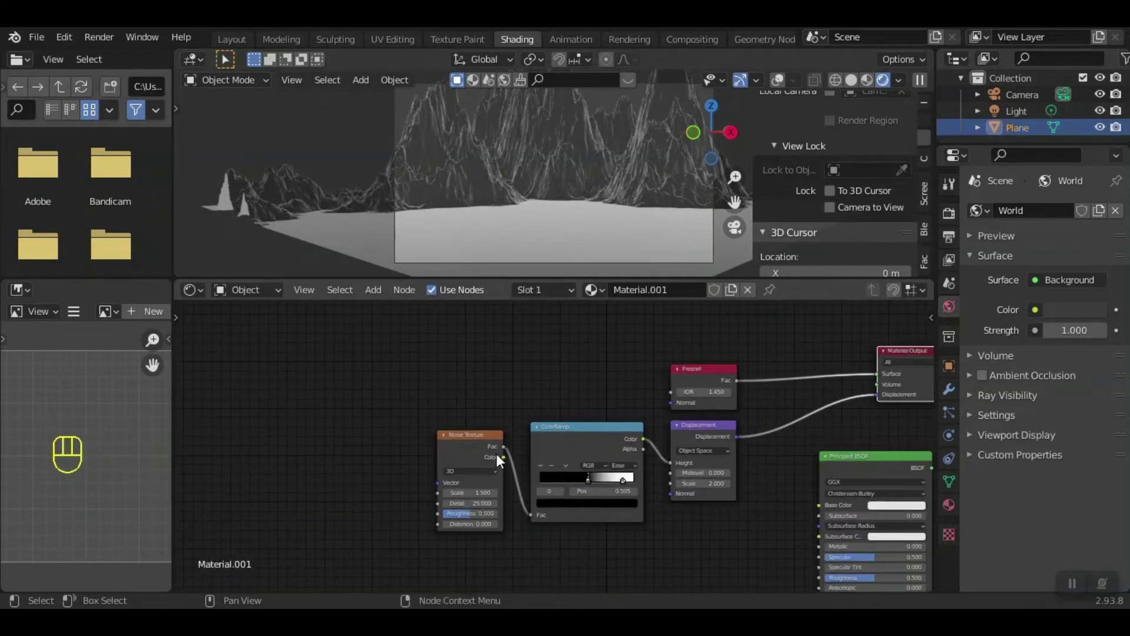
pyautogui.click(482, 440)
pyautogui.press('ctrl+t')
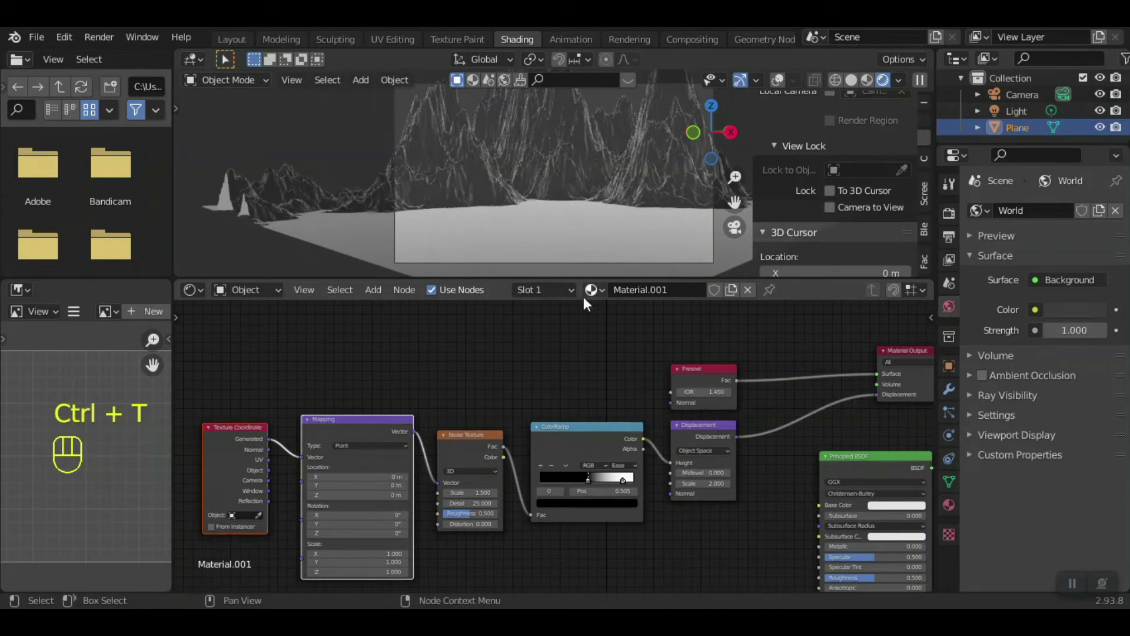
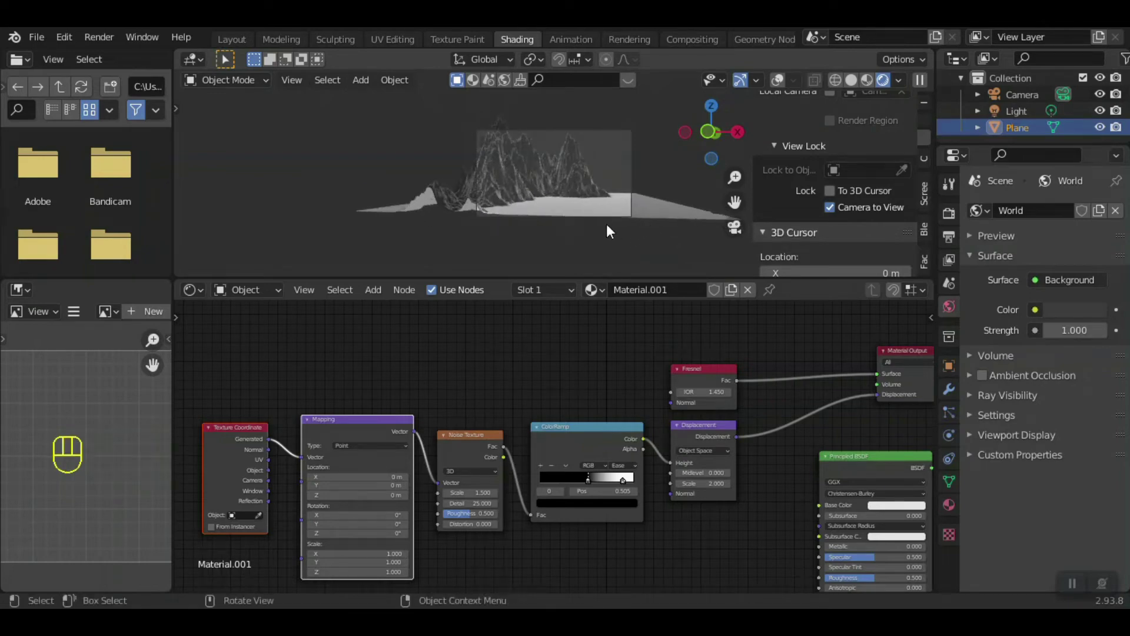
pyautogui.moveTo(631, 484); pyautogui.dragTo(631, 436)
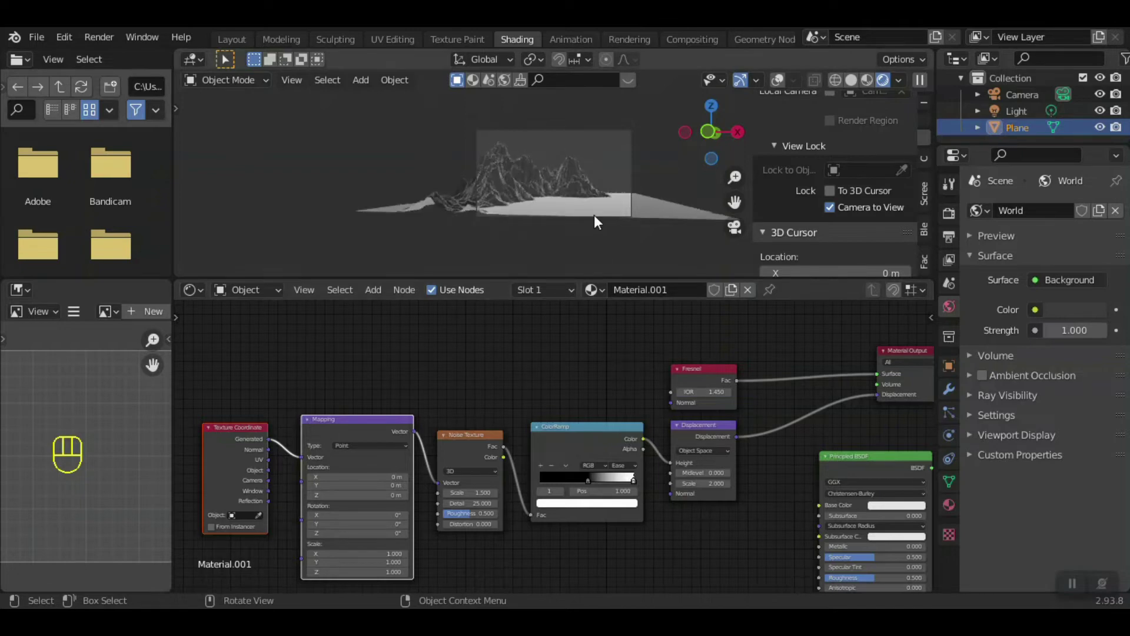
# - Move the camera to frame the mountains closer and reposition the Noise Texture node
pyautogui.click(836, 216)
pyautogui.moveTo(559, 246); pyautogui.dragTo(566, 250)
pyautogui.click(566, 250)
pyautogui.moveTo(572, 245); pyautogui.dragTo(571, 247)
pyautogui.click(575, 247)
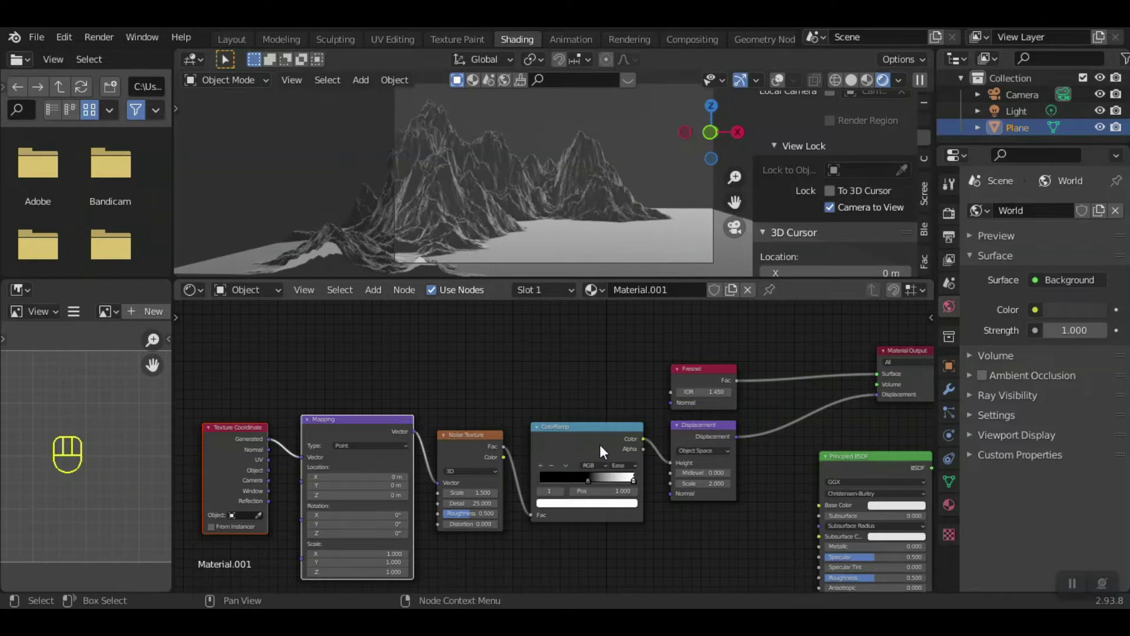
pyautogui.moveTo(485, 444); pyautogui.dragTo(459, 431)
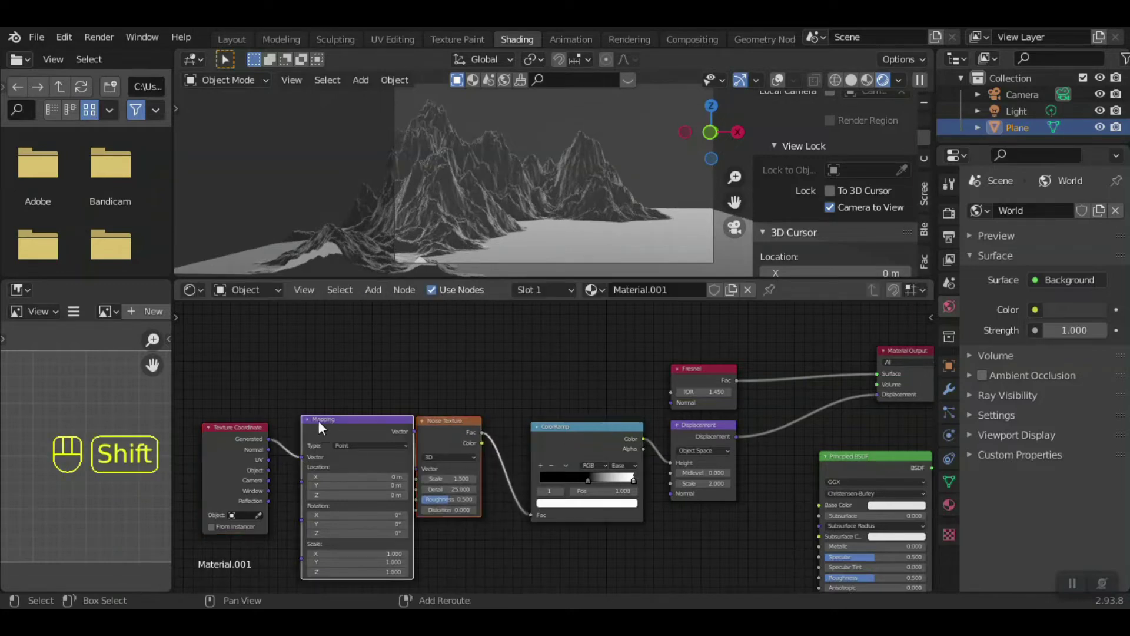
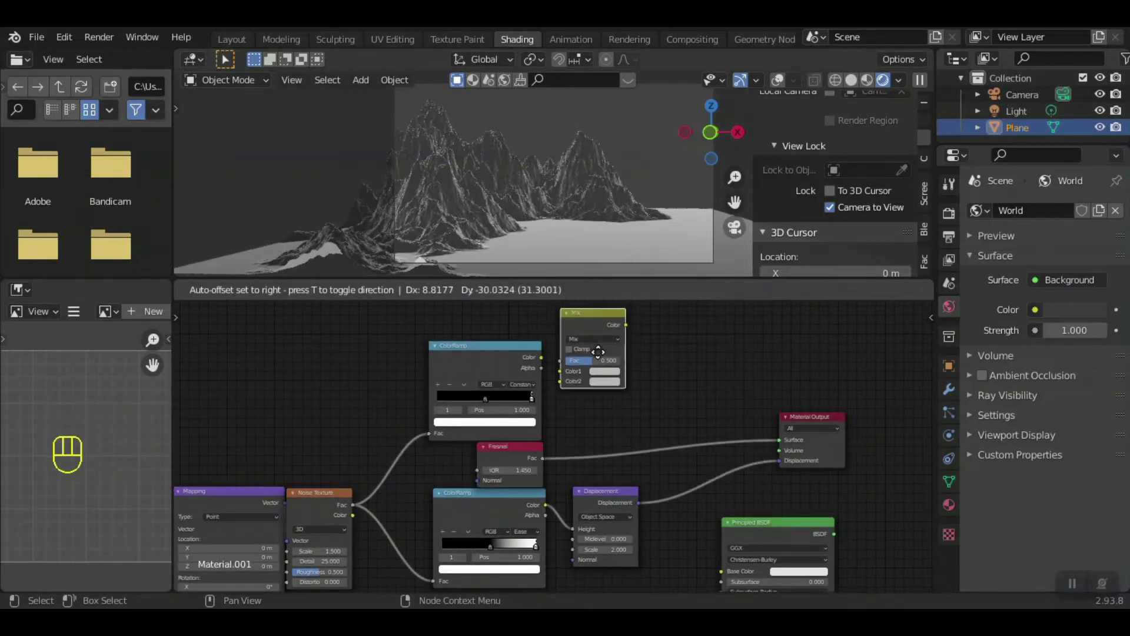
# - Mix the constant ramp with the Fresnel factor and send the result to the material Surface
pyautogui.moveTo(546, 368); pyautogui.dragTo(585, 425)
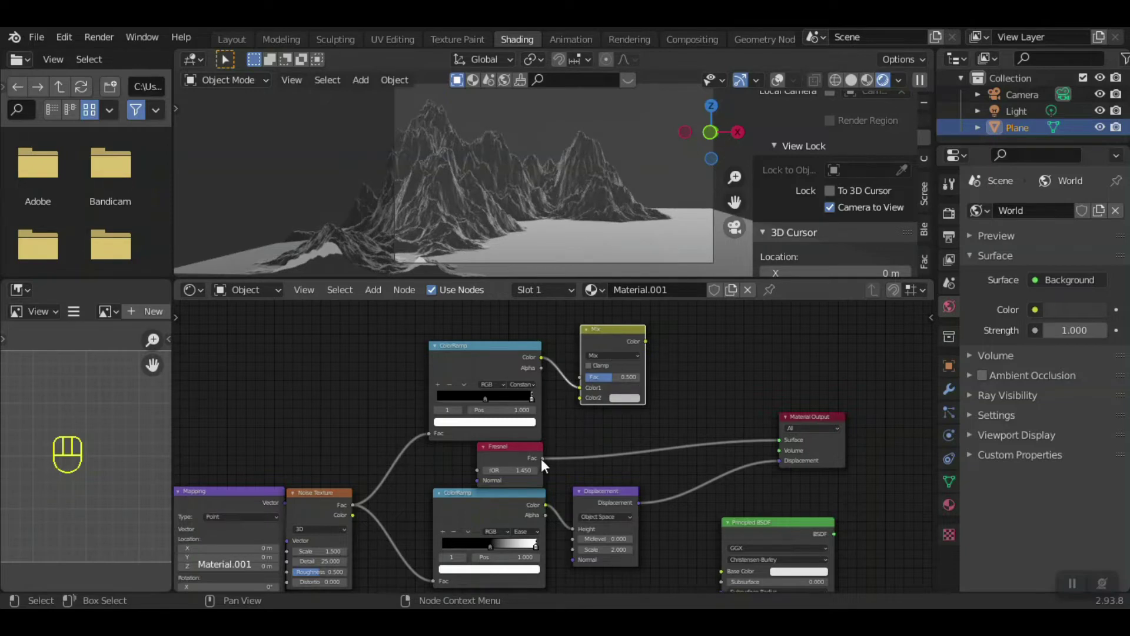
pyautogui.moveTo(547, 460); pyautogui.dragTo(636, 348)
pyautogui.moveTo(647, 347); pyautogui.dragTo(758, 440)
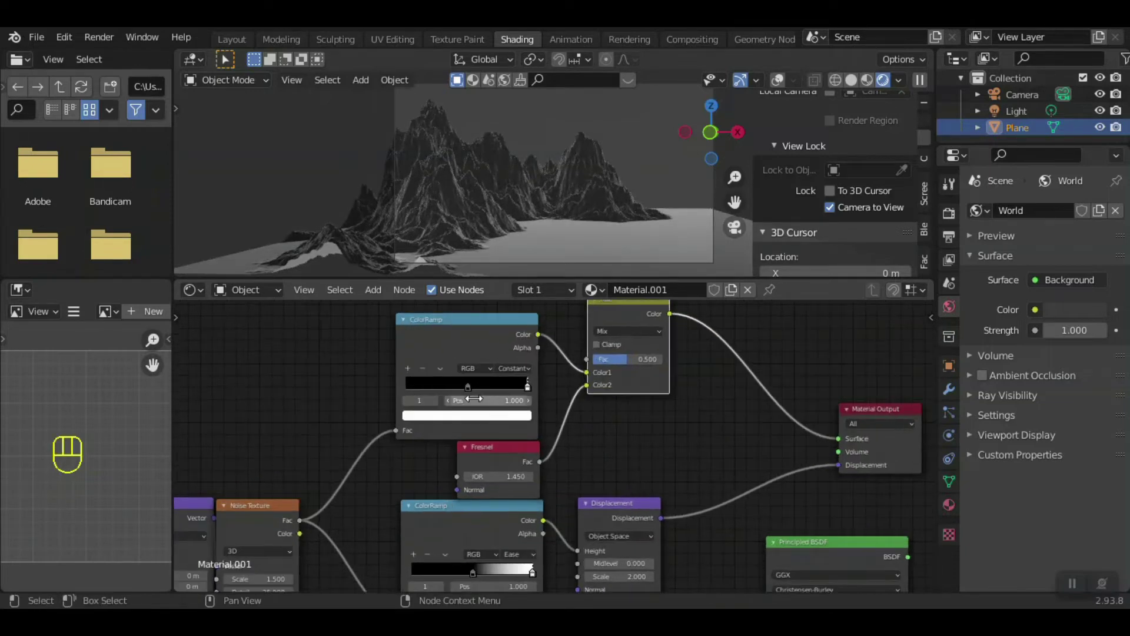
# - Move the constant ramp's black-white split to about 0.5
pyautogui.click(436, 397)
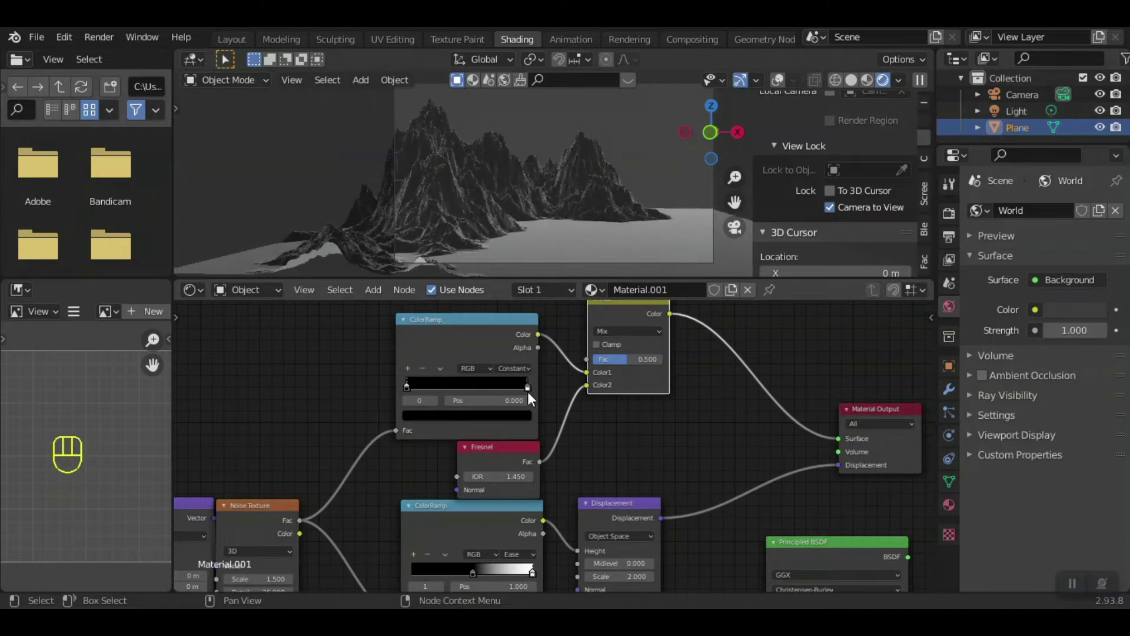
pyautogui.moveTo(531, 394); pyautogui.dragTo(490, 394)
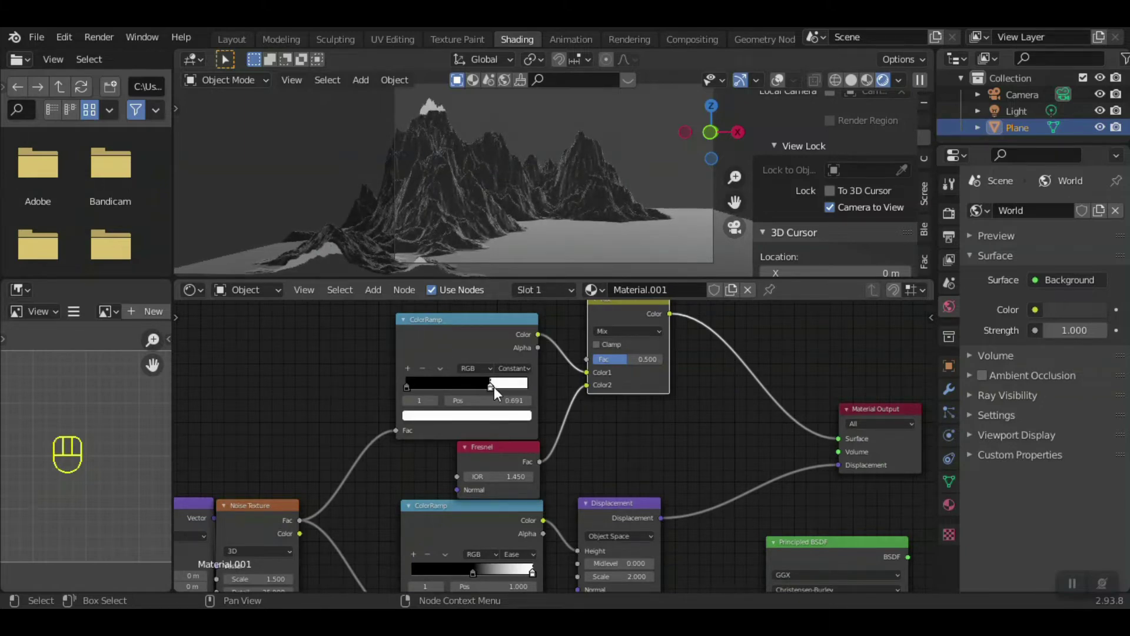
pyautogui.moveTo(494, 394); pyautogui.dragTo(454, 394)
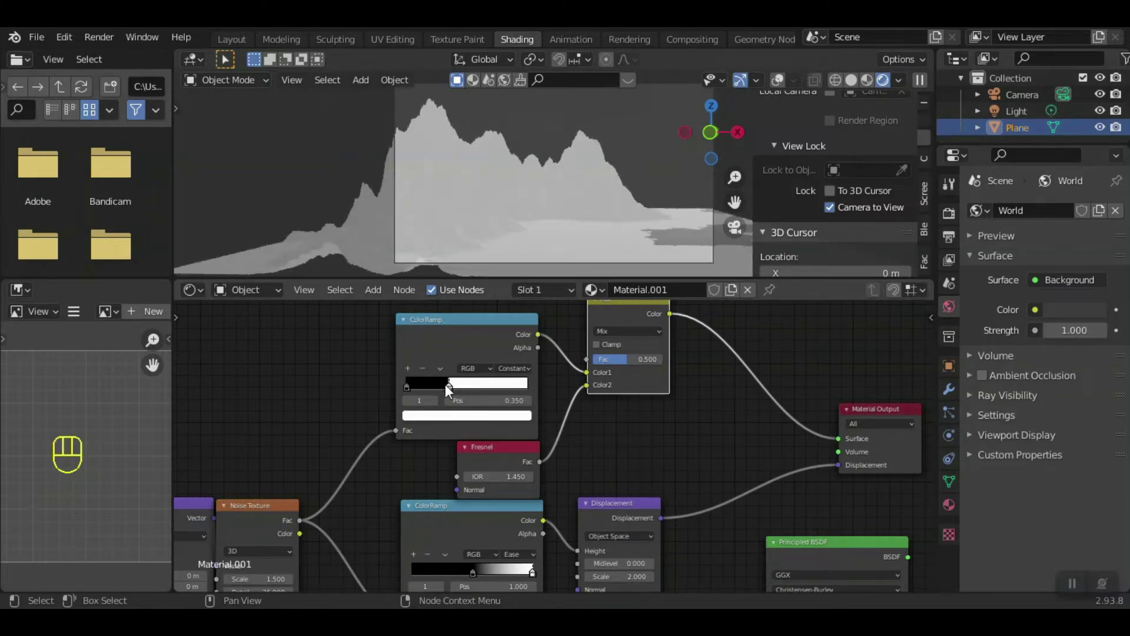
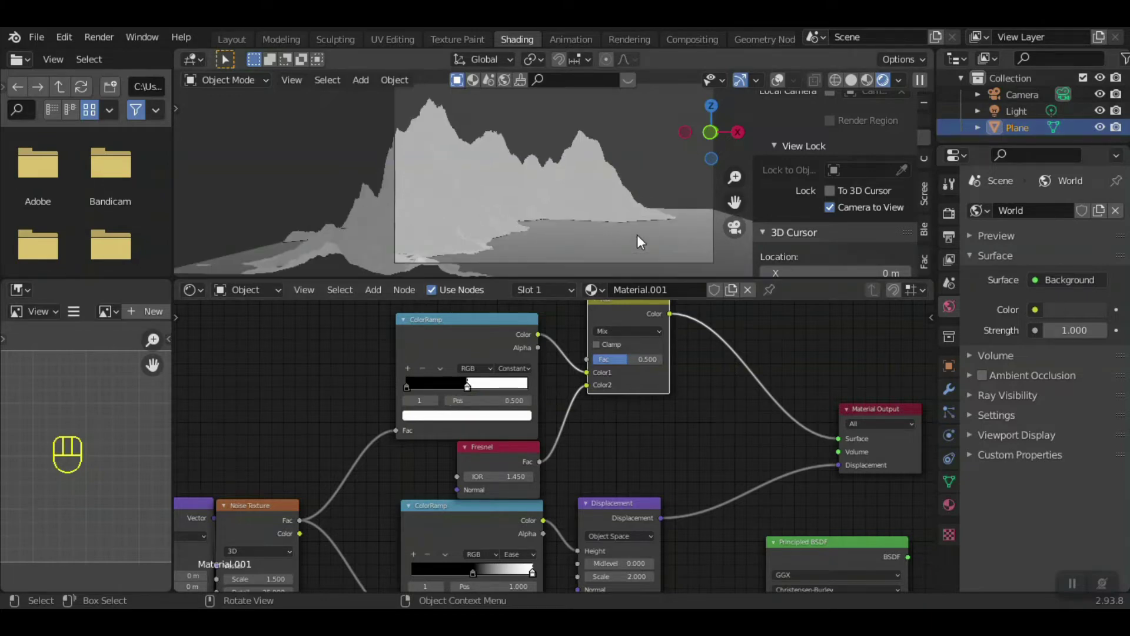
# - Rearrange and reframe the node graph to make room beside the Material Output
pyautogui.click(846, 219)
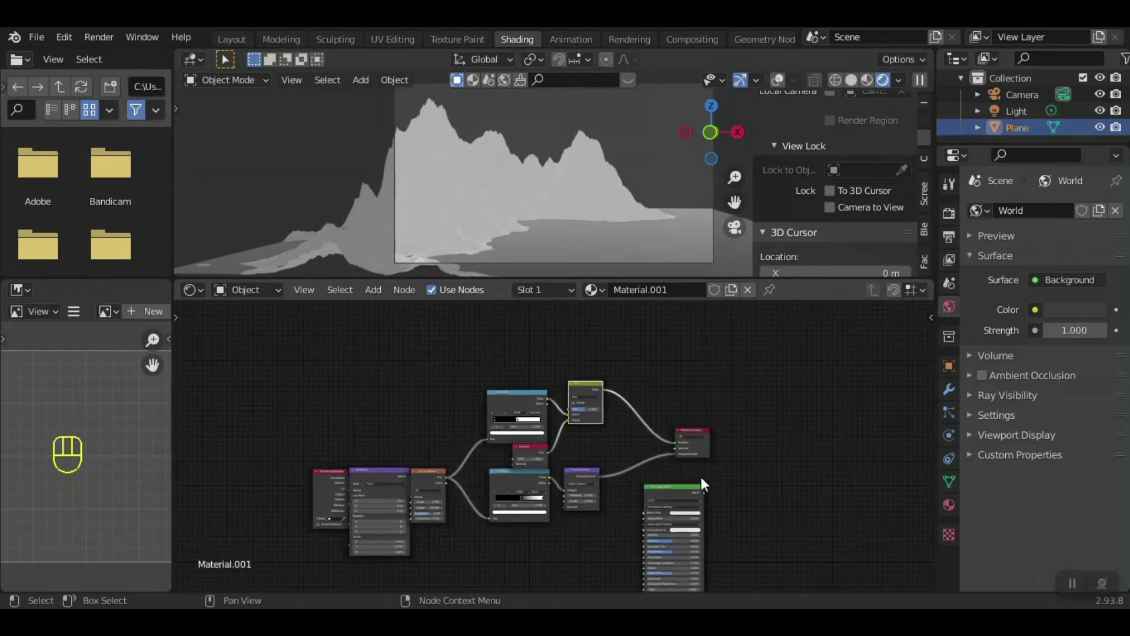
pyautogui.doubleClick(703, 433)
pyautogui.moveTo(702, 491); pyautogui.dragTo(798, 475)
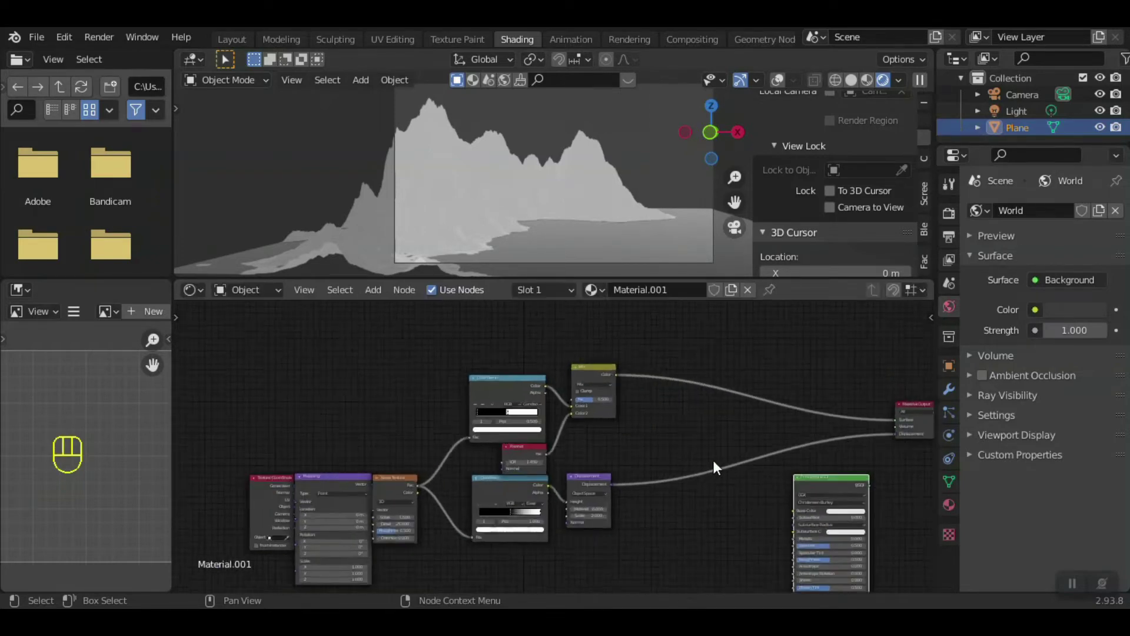
pyautogui.doubleClick(613, 371)
pyautogui.moveTo(793, 352); pyautogui.dragTo(580, 397)
pyautogui.click(566, 419)
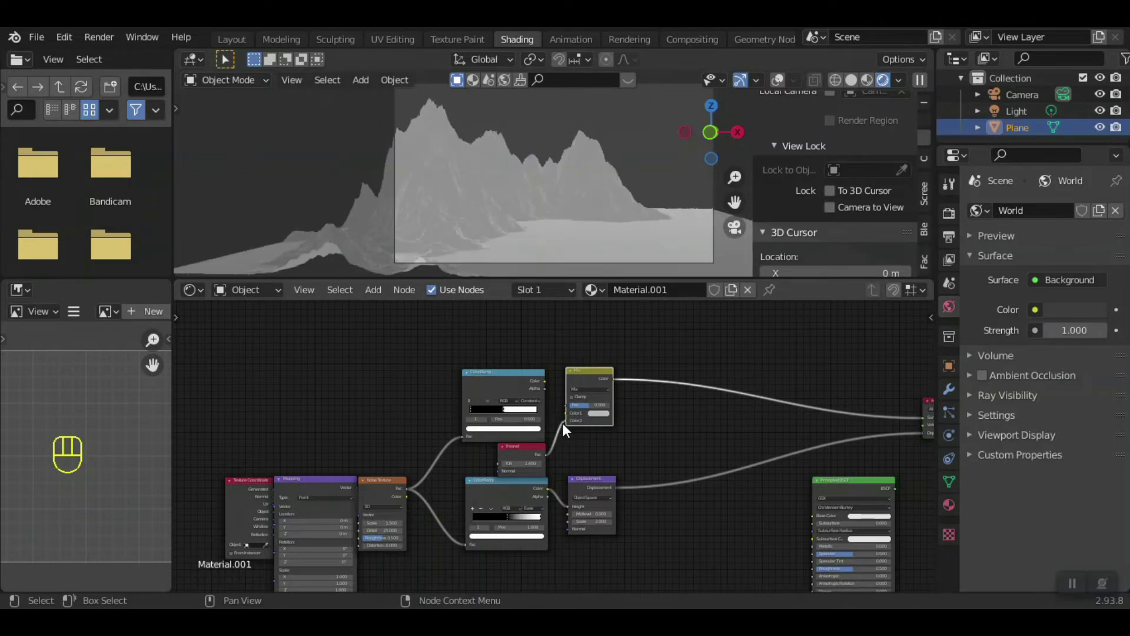
pyautogui.click(569, 430)
pyautogui.moveTo(923, 424); pyautogui.dragTo(897, 493)
pyautogui.moveTo(900, 495); pyautogui.dragTo(798, 402)
# - Add a Mix Shader with the Mix colour as factor, Principled BSDF as second shader, feeding Surface
pyautogui.press('shift+a')
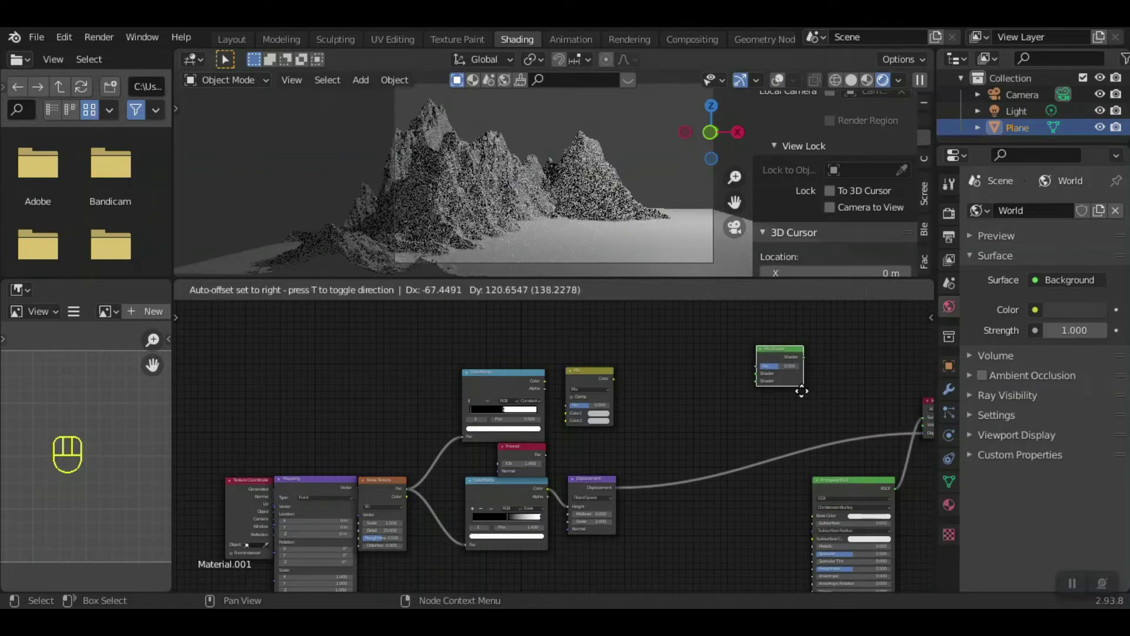
pyautogui.moveTo(552, 387); pyautogui.dragTo(789, 372)
pyautogui.moveTo(810, 366); pyautogui.dragTo(876, 478)
pyautogui.moveTo(870, 483); pyautogui.dragTo(754, 517)
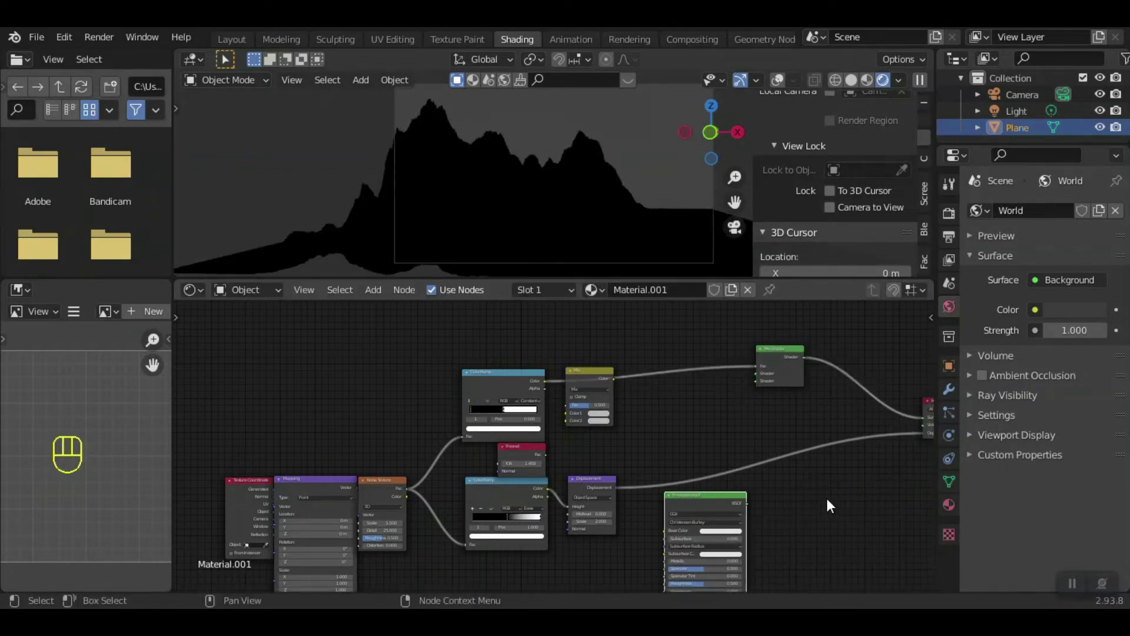
pyautogui.moveTo(769, 477); pyautogui.dragTo(781, 409)
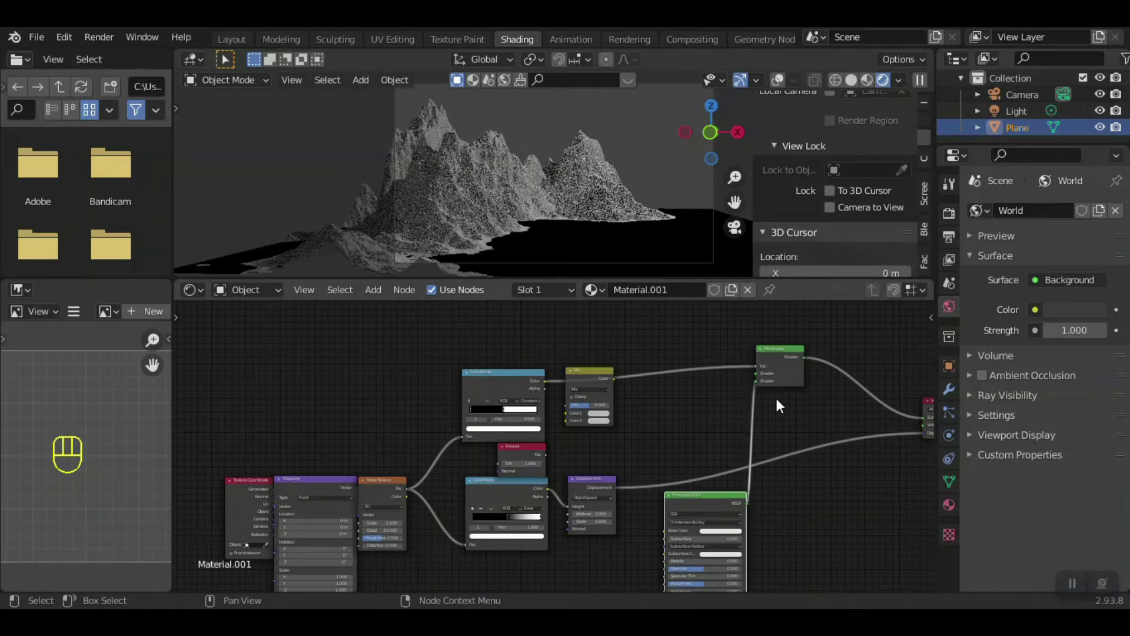
pyautogui.press('n')
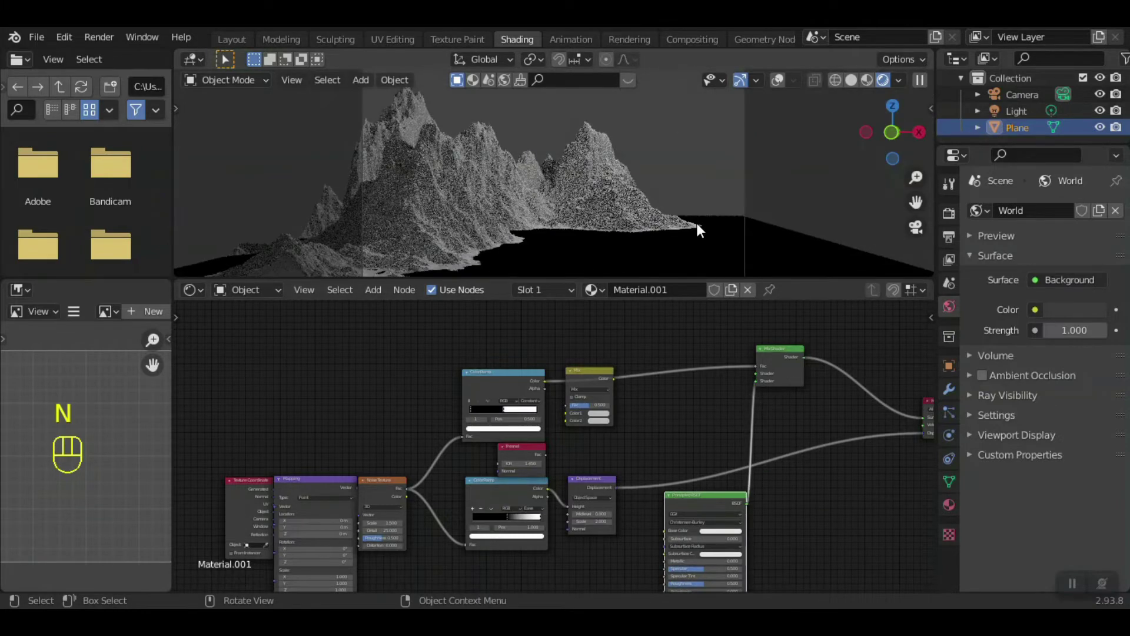
pyautogui.click(600, 376)
pyautogui.press('Delete')
pyautogui.click(532, 456)
pyautogui.press('Delete')
pyautogui.press('shift+a')
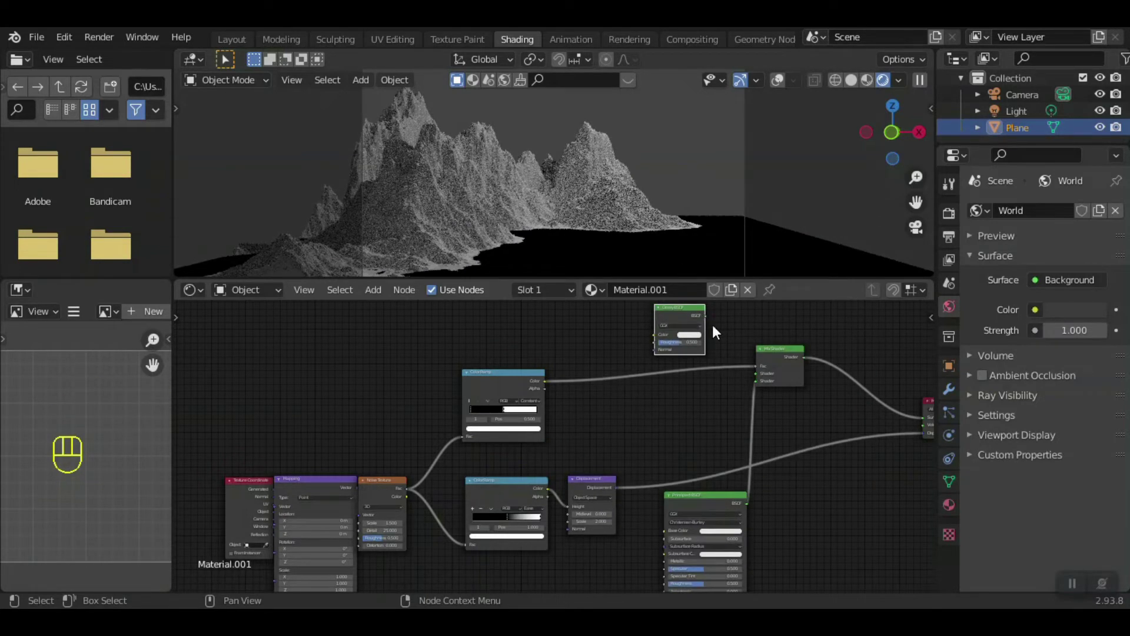
pyautogui.moveTo(709, 319); pyautogui.dragTo(767, 373)
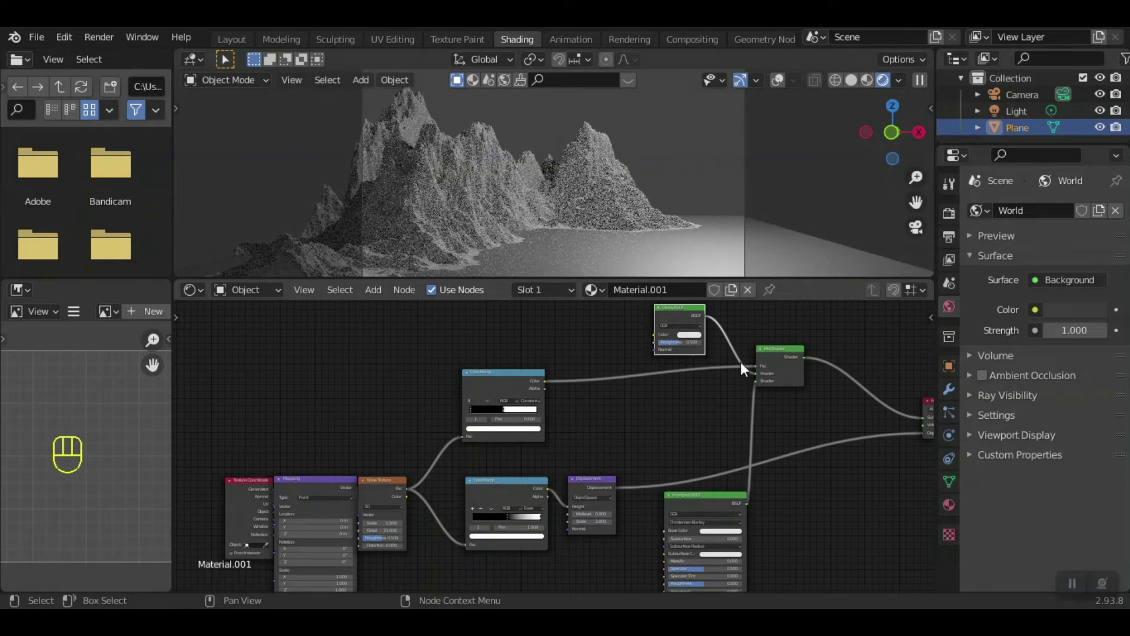
pyautogui.moveTo(697, 346); pyautogui.dragTo(715, 339)
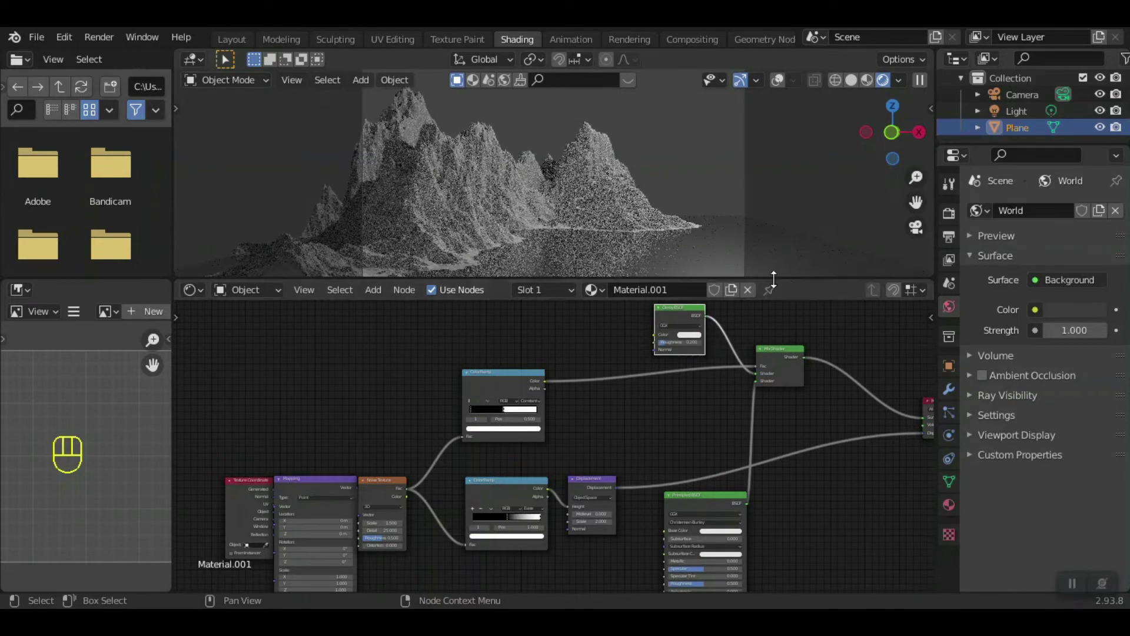
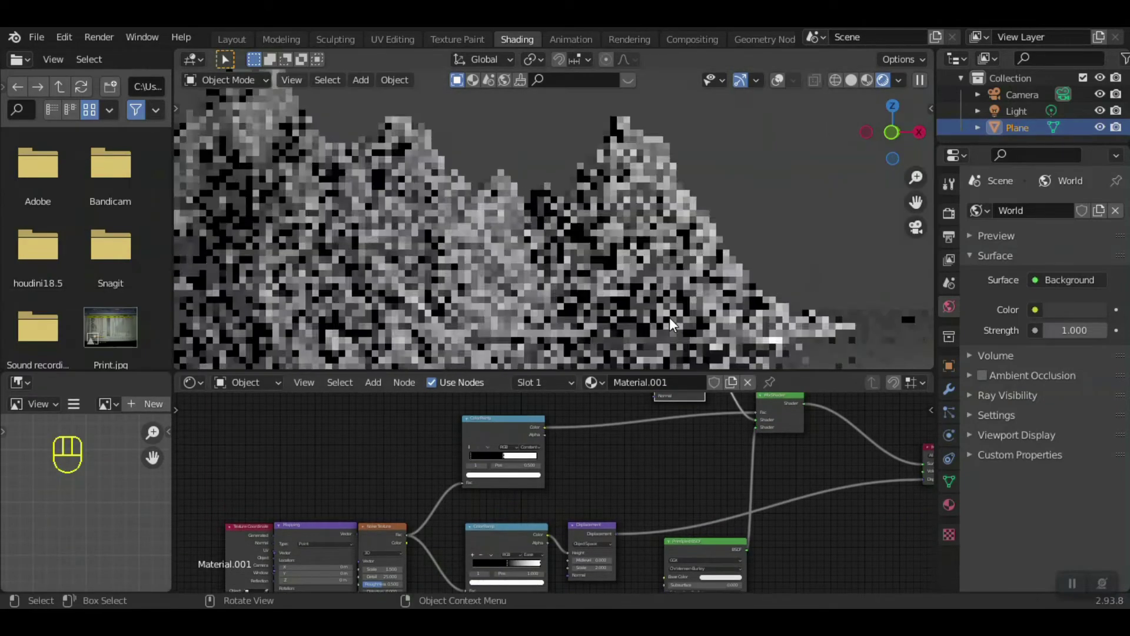
pyautogui.moveTo(675, 301); pyautogui.dragTo(676, 313)
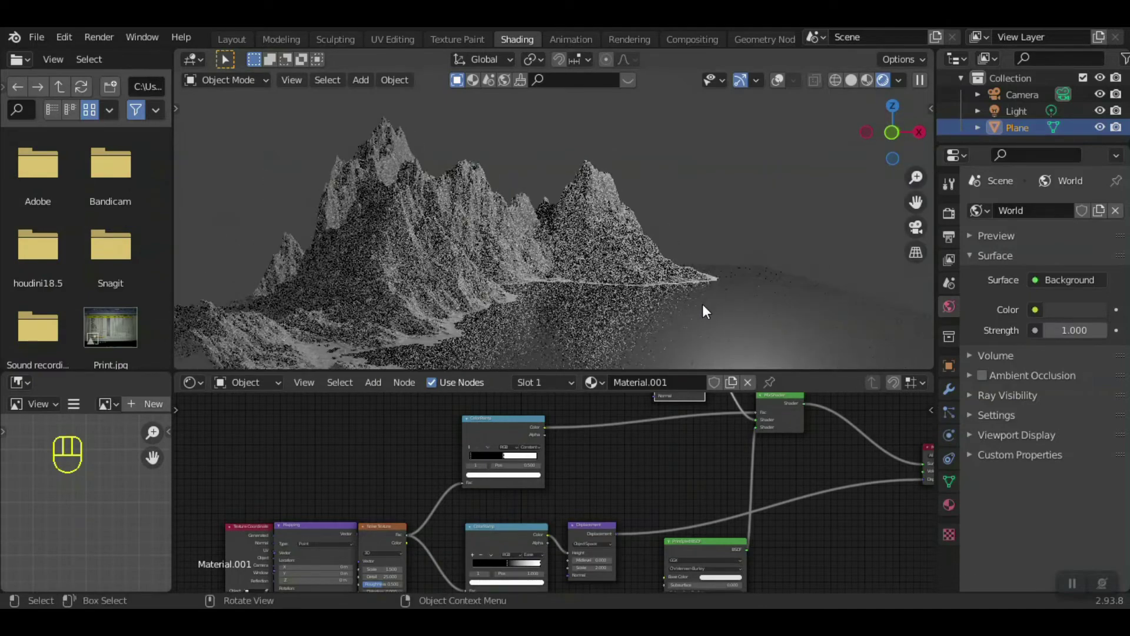
pyautogui.click(711, 479)
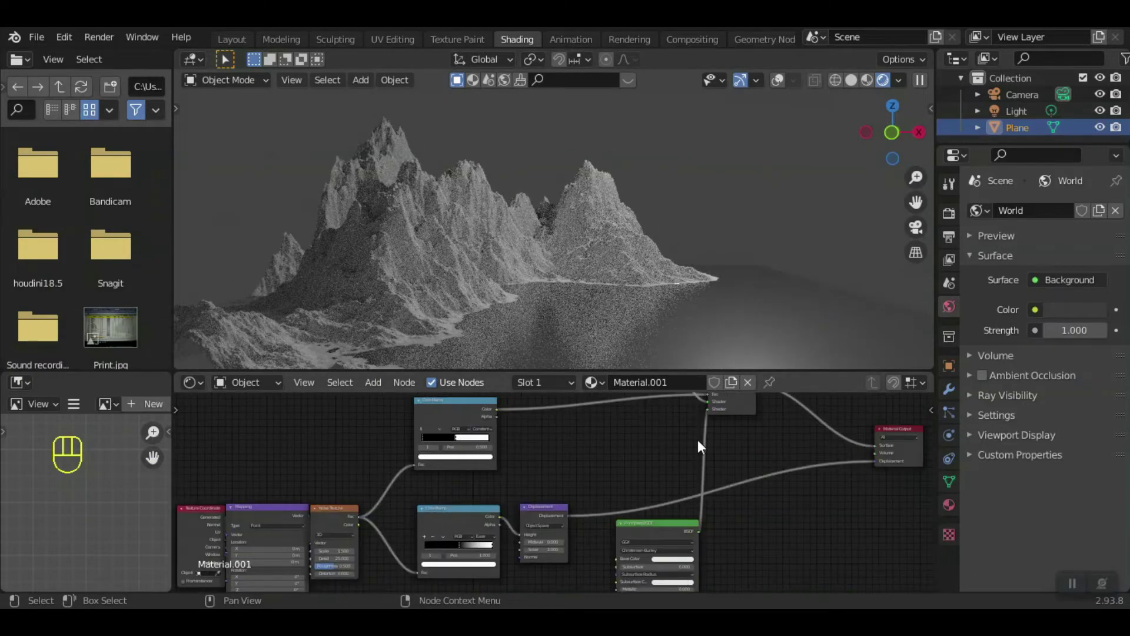
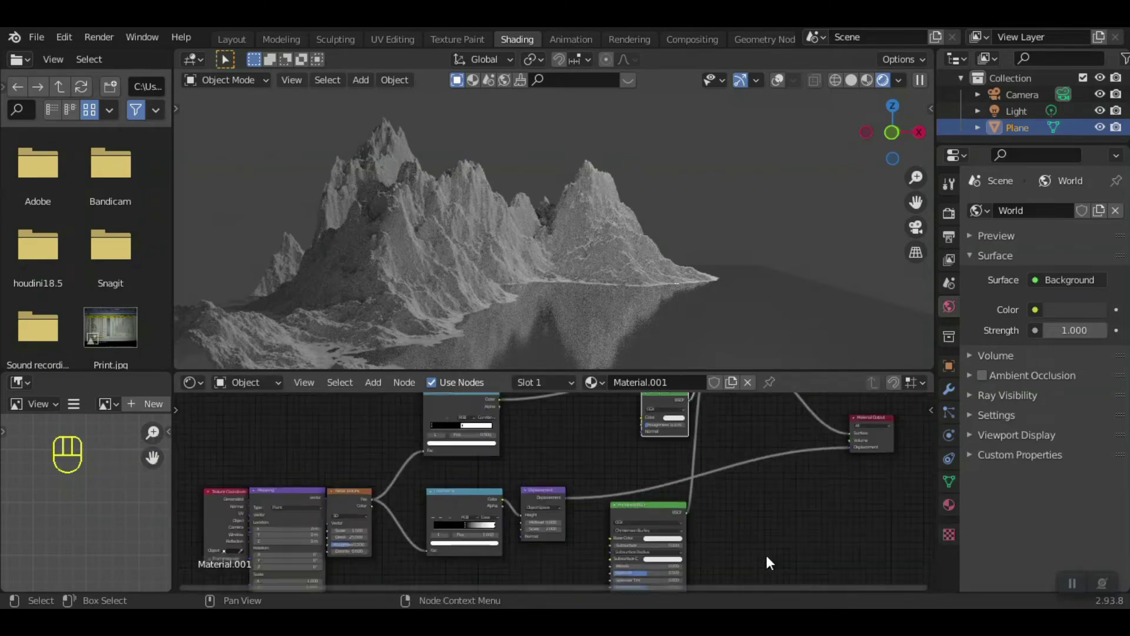
# - Move the Principled BSDF down and connect the moss image colour to its Base Color
pyautogui.click(746, 502)
pyautogui.click(700, 418)
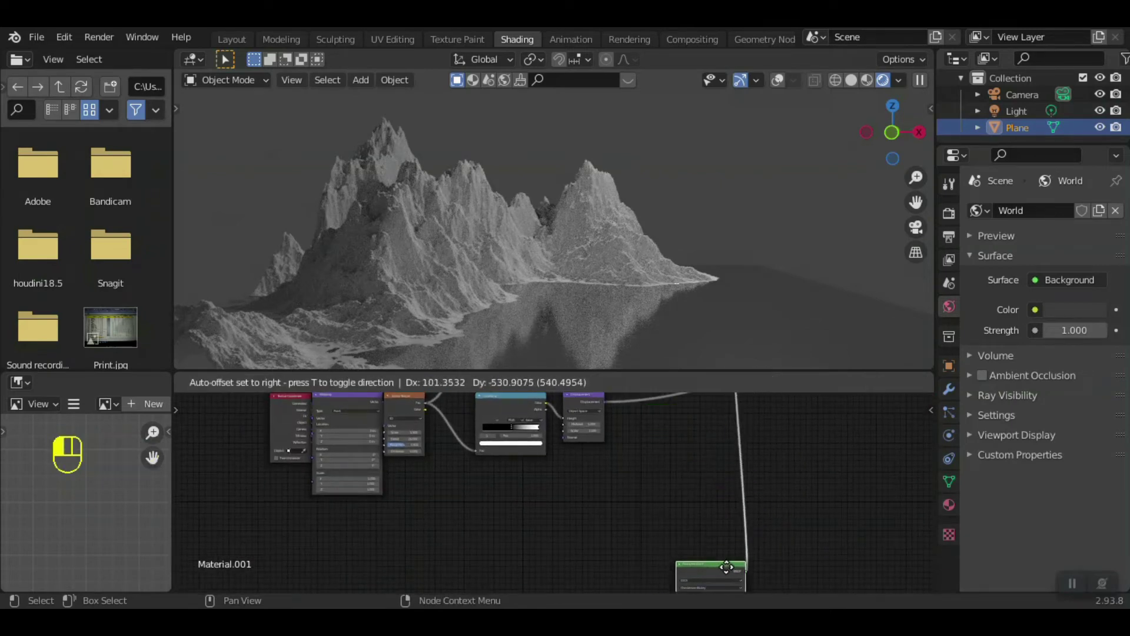
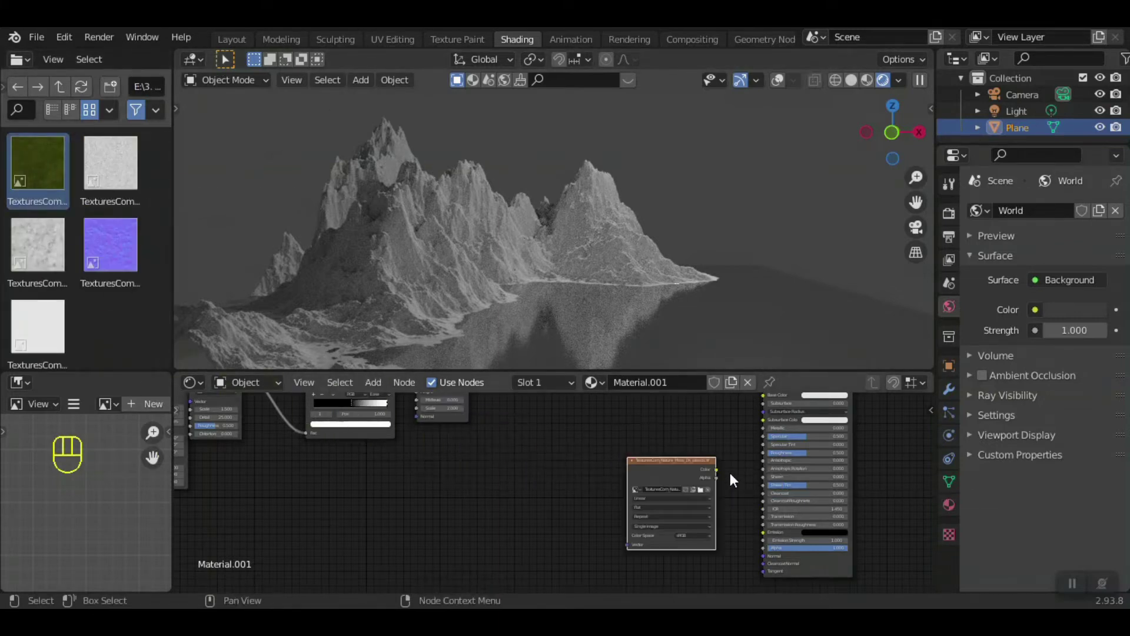
pyautogui.middleClick(736, 478)
pyautogui.moveTo(671, 538); pyautogui.dragTo(705, 457)
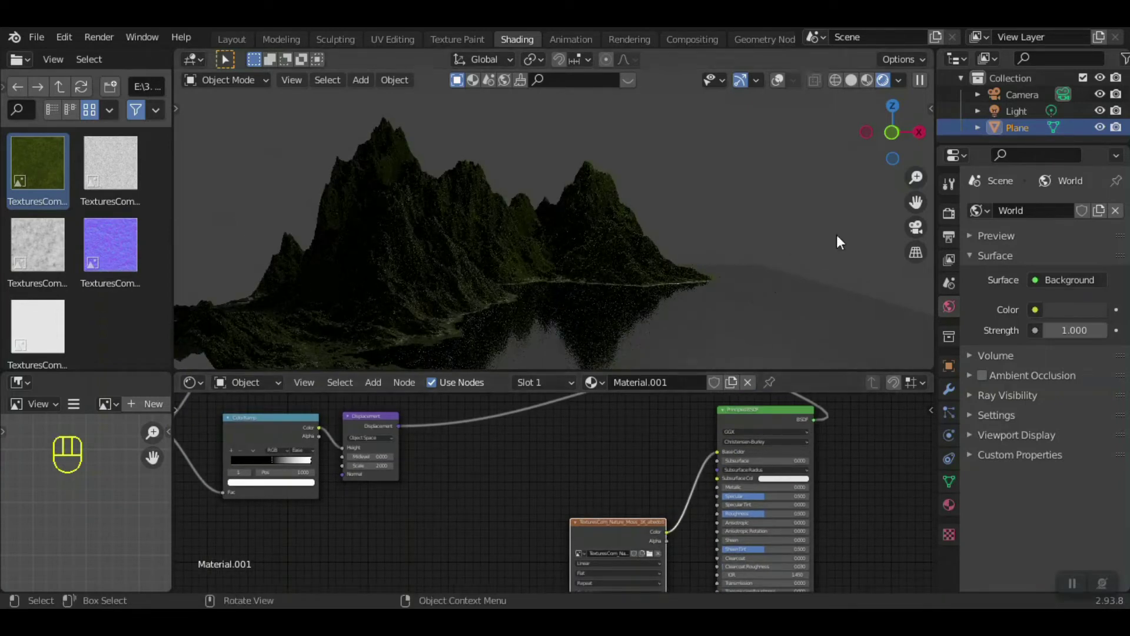
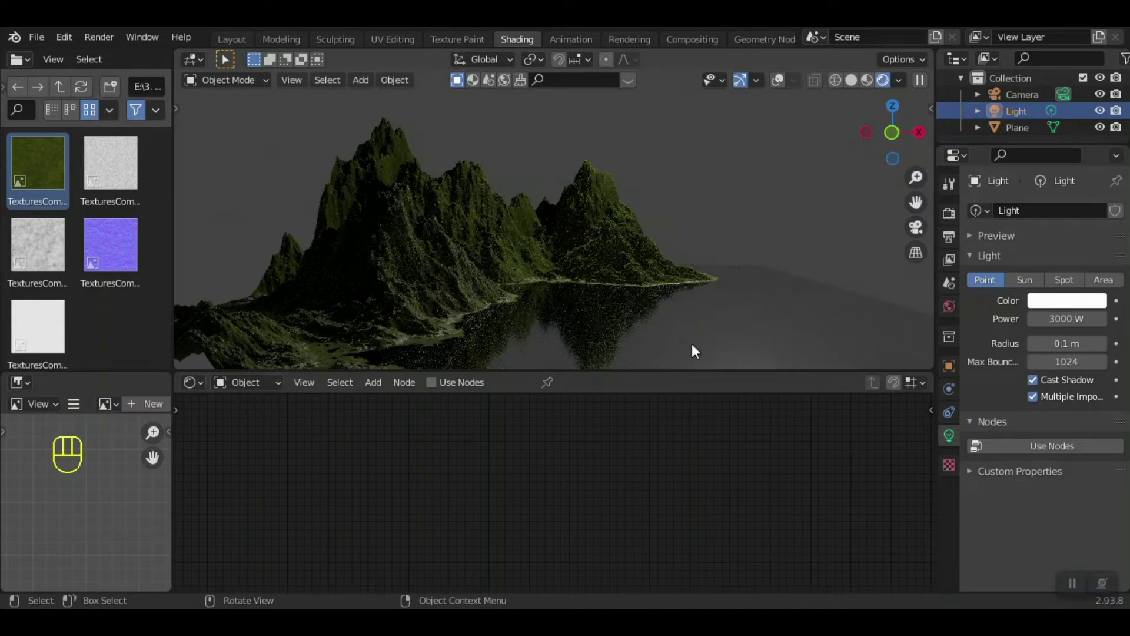
# - Reselect the mountain plane and feed Texture Coordinate and Mapping nodes into the moss image's Vector
pyautogui.click(591, 282)
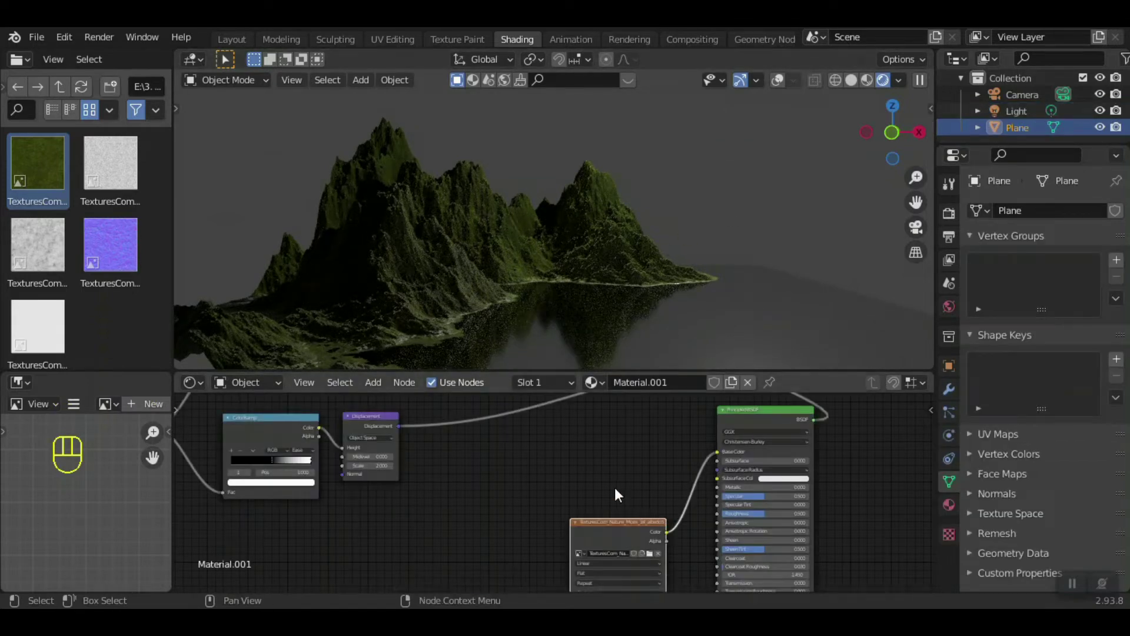
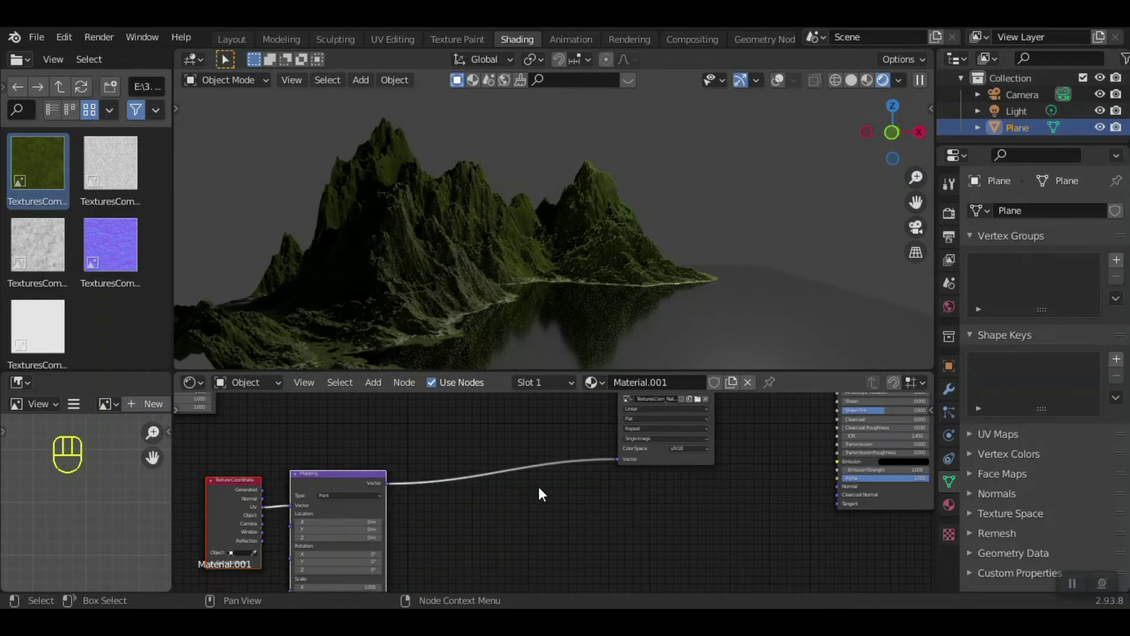
pyautogui.click(645, 411)
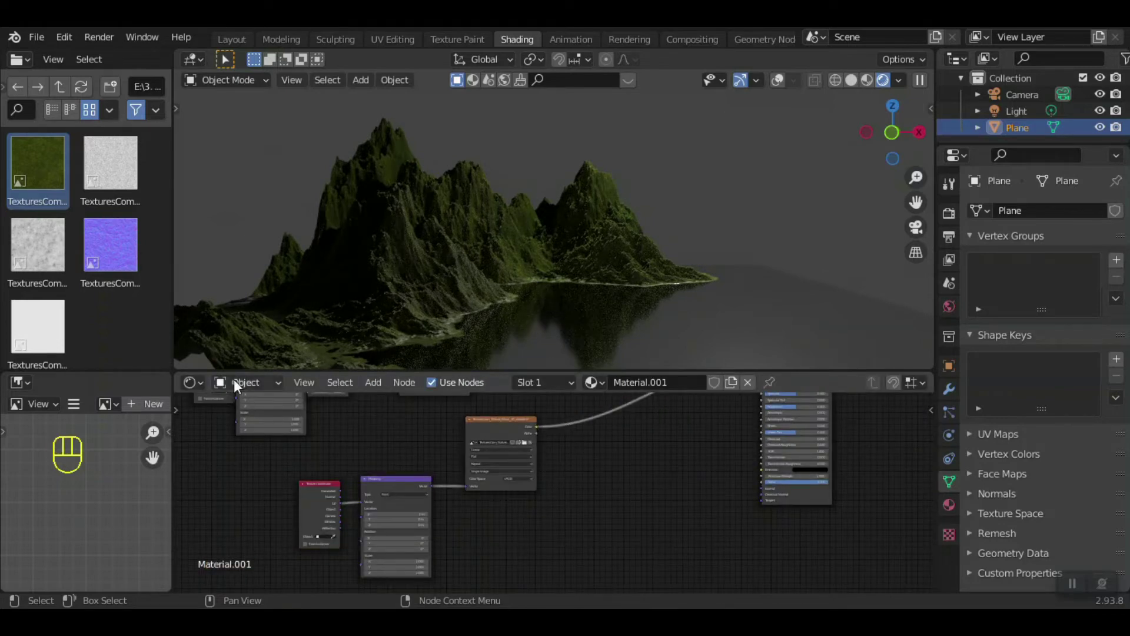
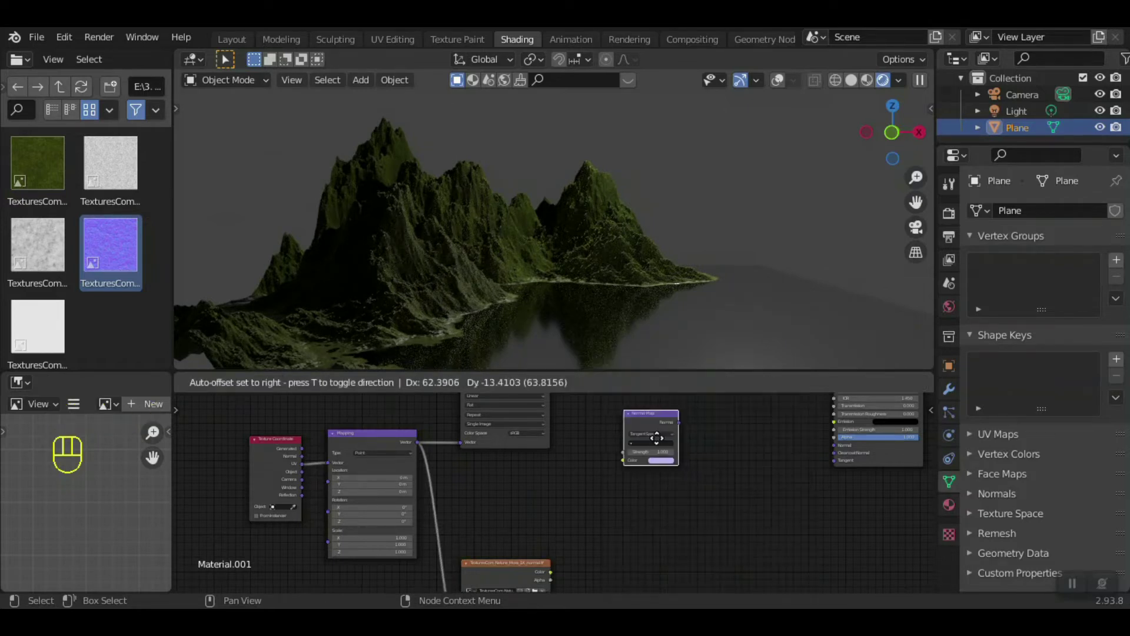
# - Link the moss normal image through the Normal Map node into the Principled BSDF's Normal, then orbit to check the bumps
pyautogui.moveTo(822, 476); pyautogui.dragTo(833, 460)
pyautogui.moveTo(821, 476); pyautogui.dragTo(742, 527)
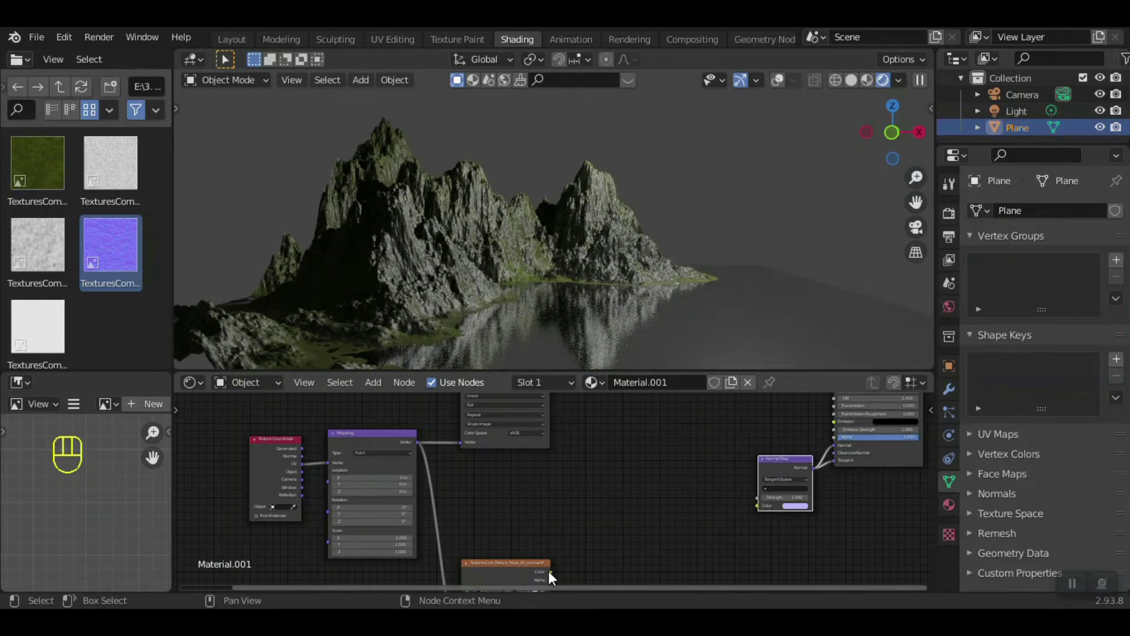
pyautogui.moveTo(563, 578); pyautogui.dragTo(614, 492)
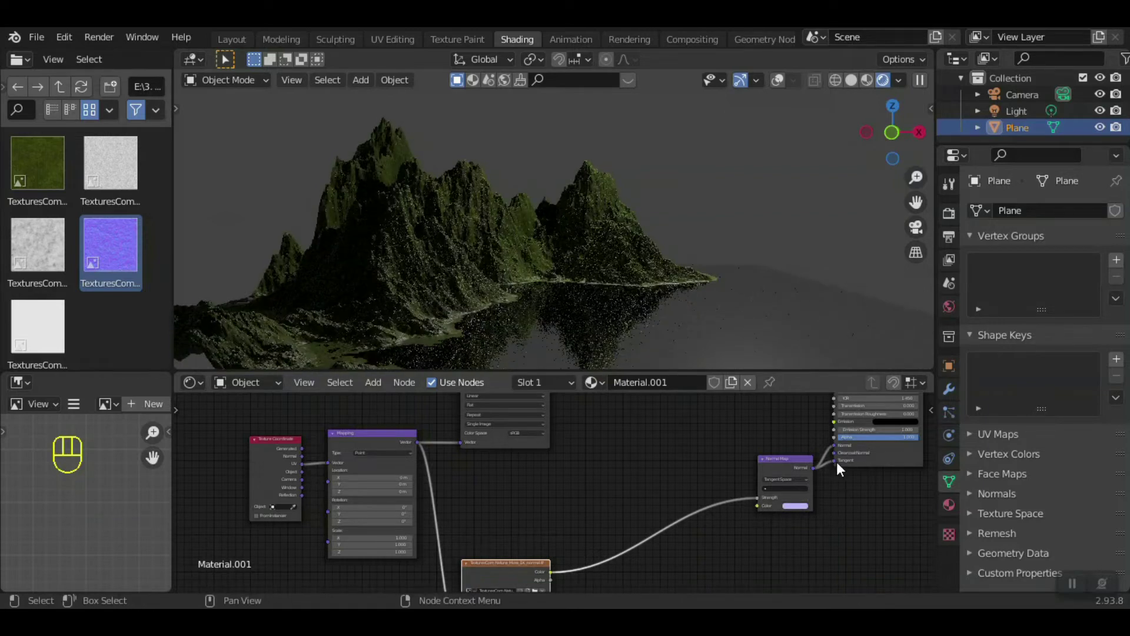
pyautogui.moveTo(841, 468); pyautogui.dragTo(860, 522)
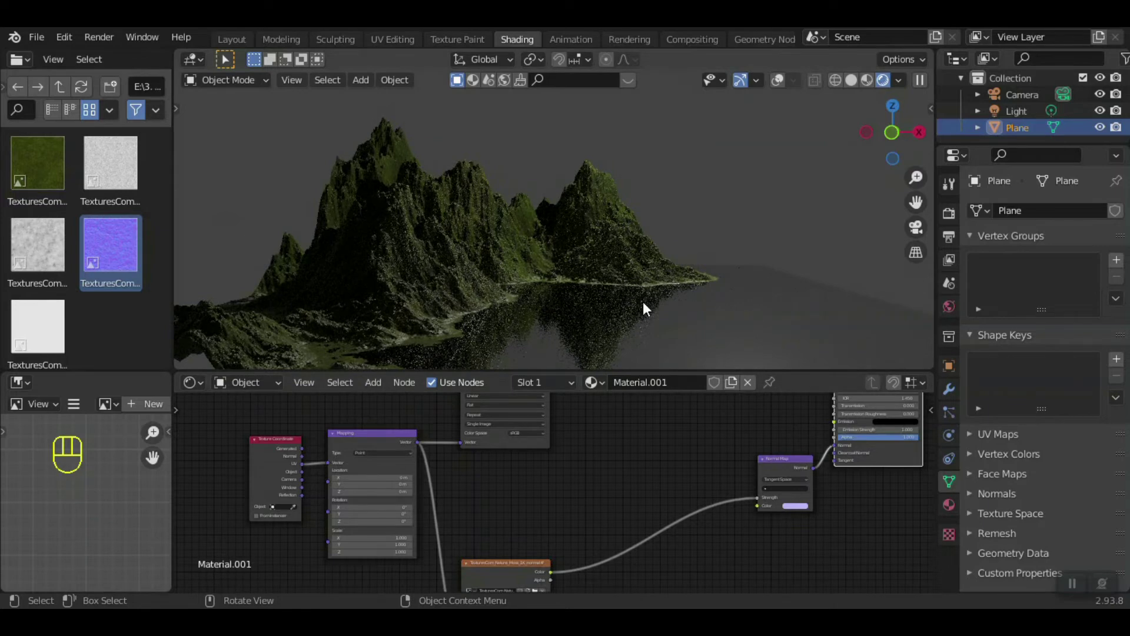
pyautogui.moveTo(642, 307); pyautogui.dragTo(603, 303)
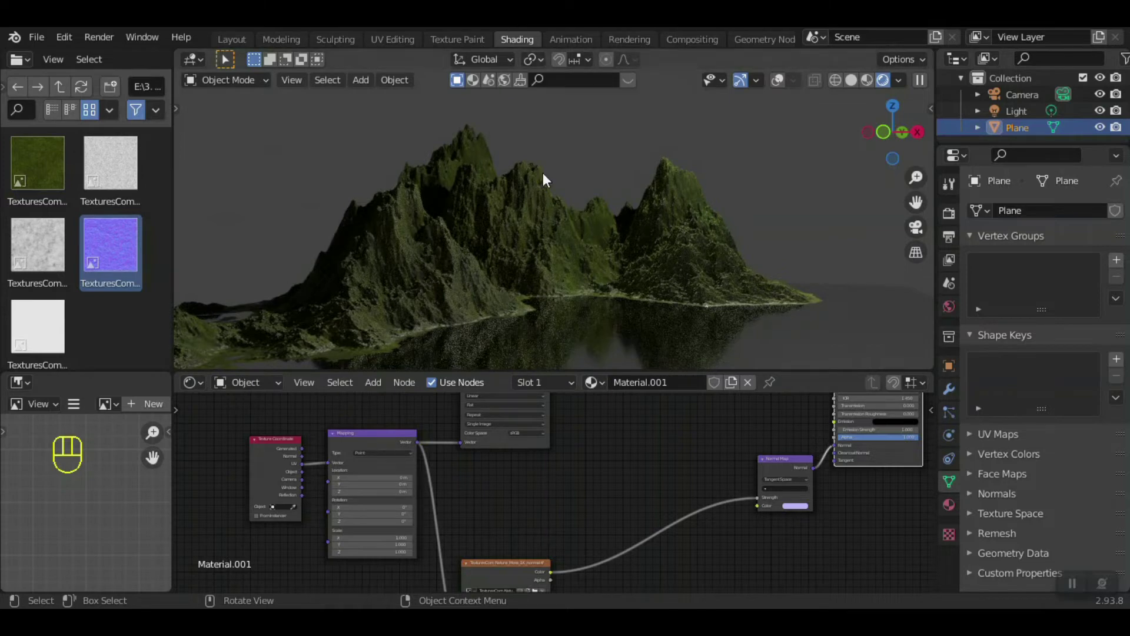
# - Drag in the moss roughness image, feed it the Mapping vector and plug its Color into the BSDF Roughness
pyautogui.click(128, 178)
pyautogui.moveTo(125, 181); pyautogui.dragTo(623, 457)
pyautogui.moveTo(666, 467); pyautogui.dragTo(451, 450)
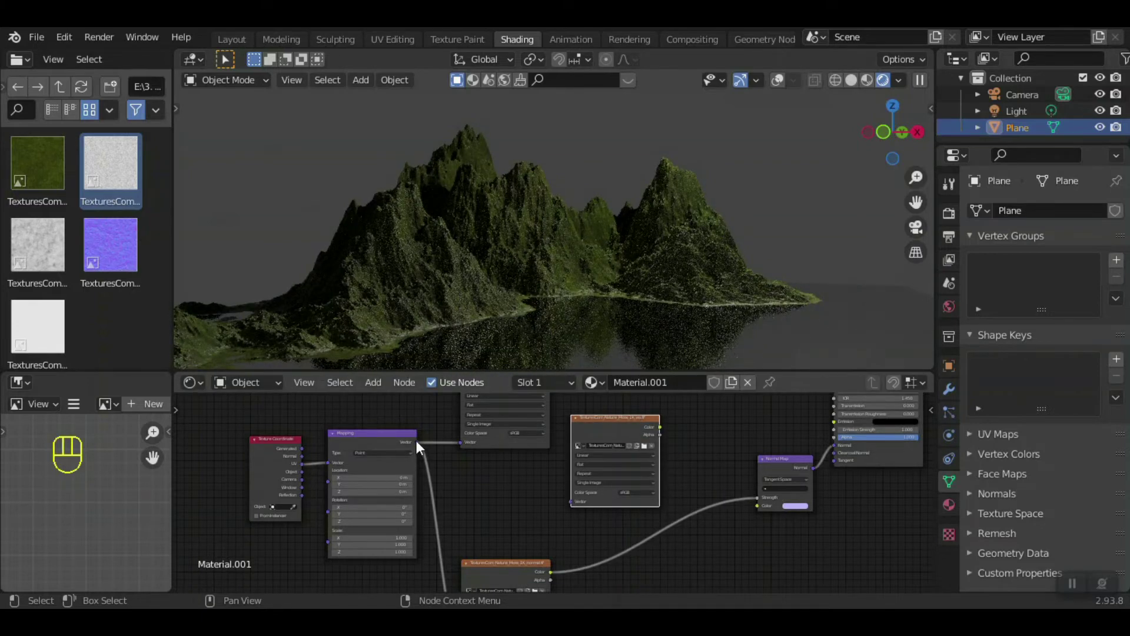
pyautogui.moveTo(435, 456); pyautogui.dragTo(650, 499)
pyautogui.moveTo(649, 499); pyautogui.dragTo(649, 528)
pyautogui.middleClick(690, 453)
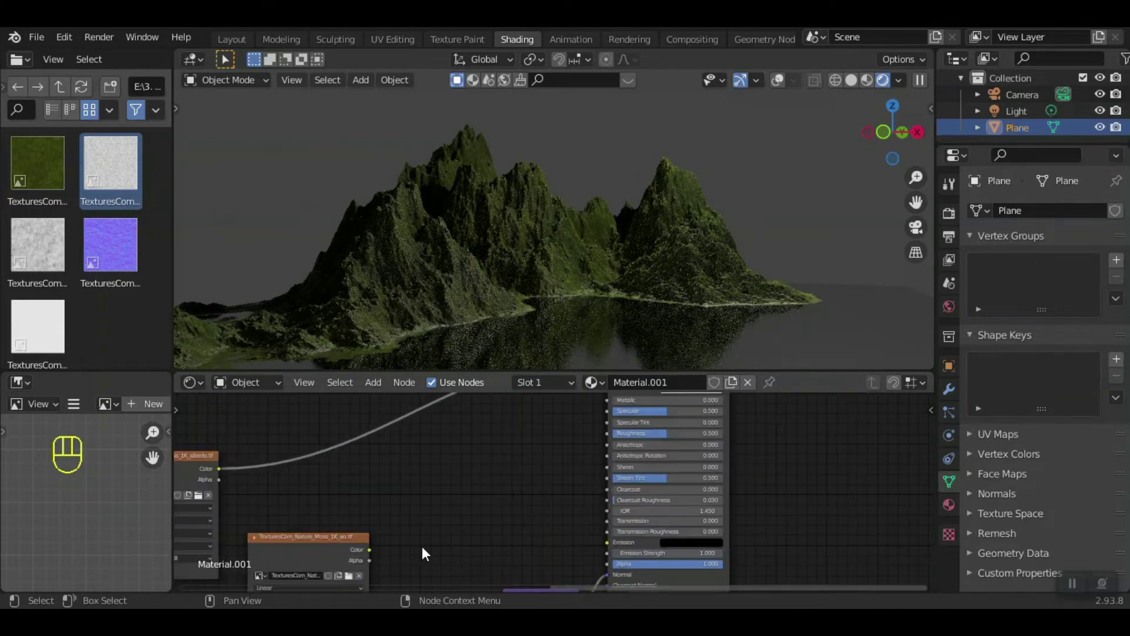
pyautogui.moveTo(377, 558); pyautogui.dragTo(801, 294)
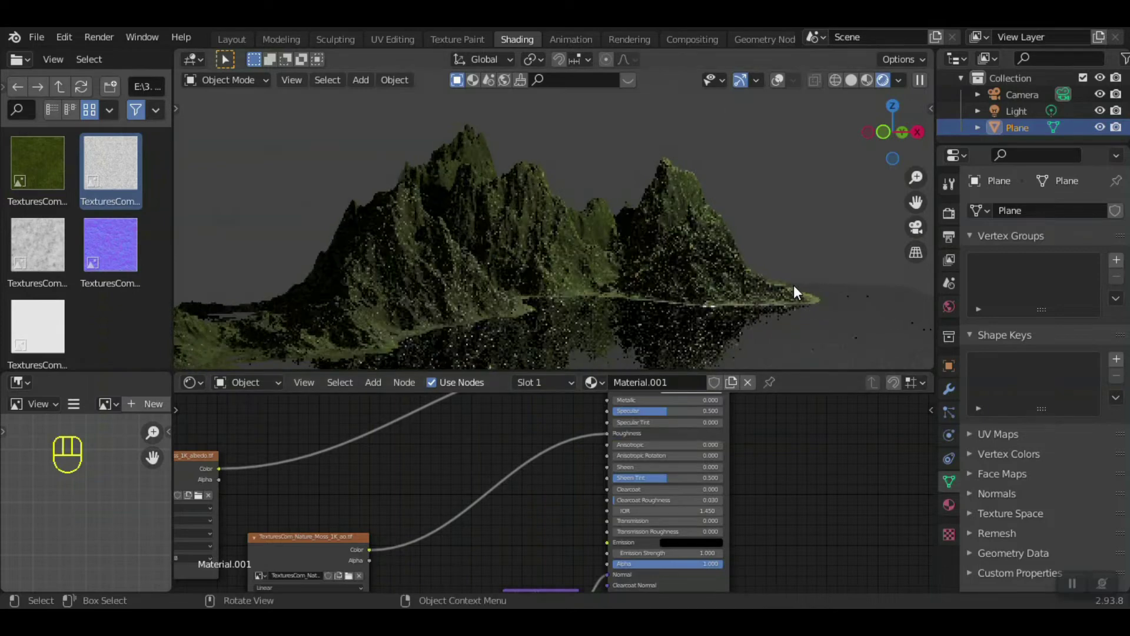
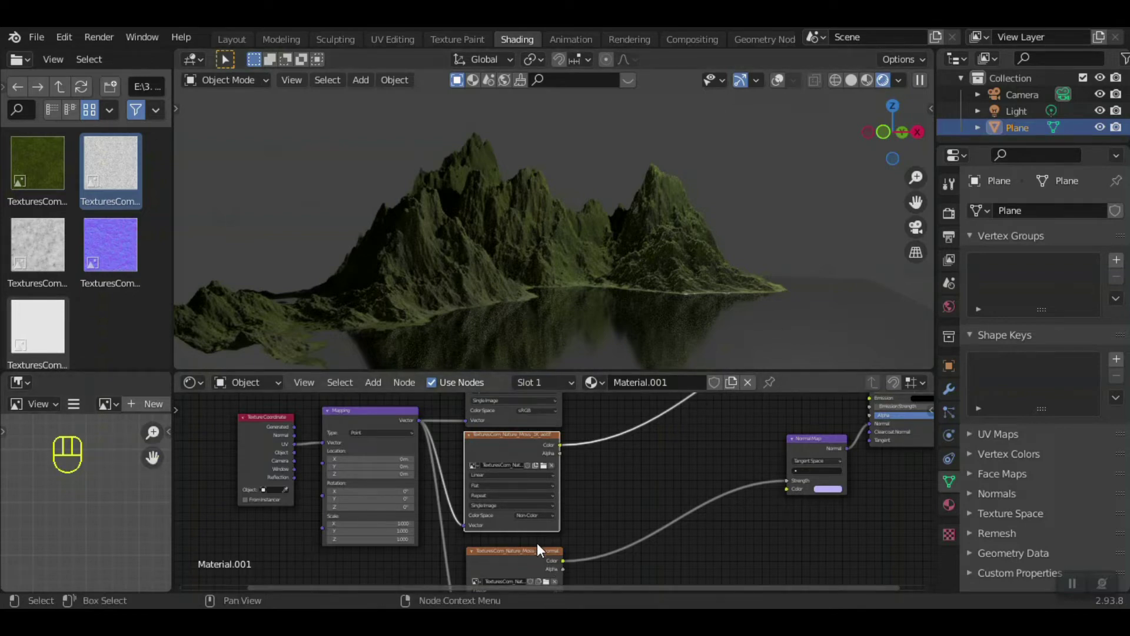
# - Browse back to the texture sets folder and drag the slimy rock images into the material graph
pyautogui.click(660, 285)
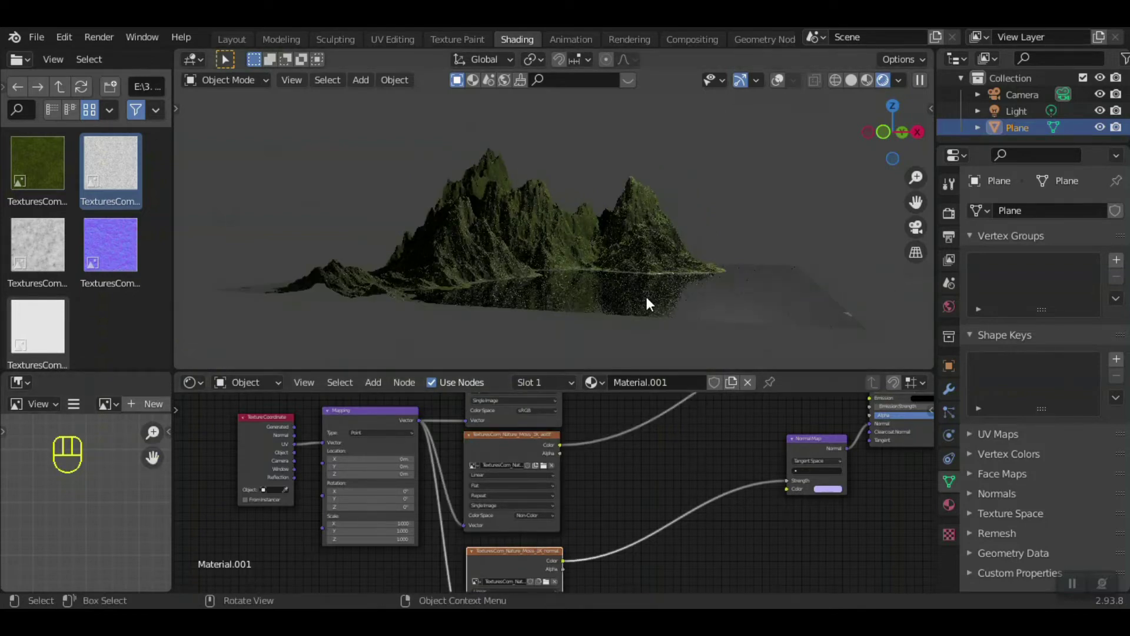
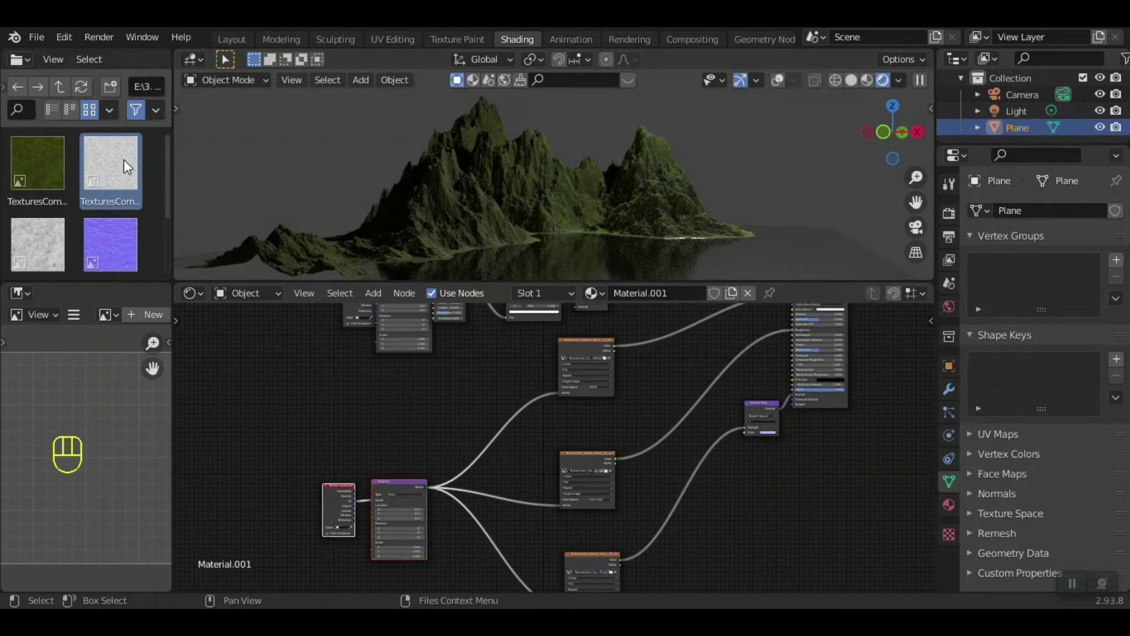
pyautogui.click(66, 90)
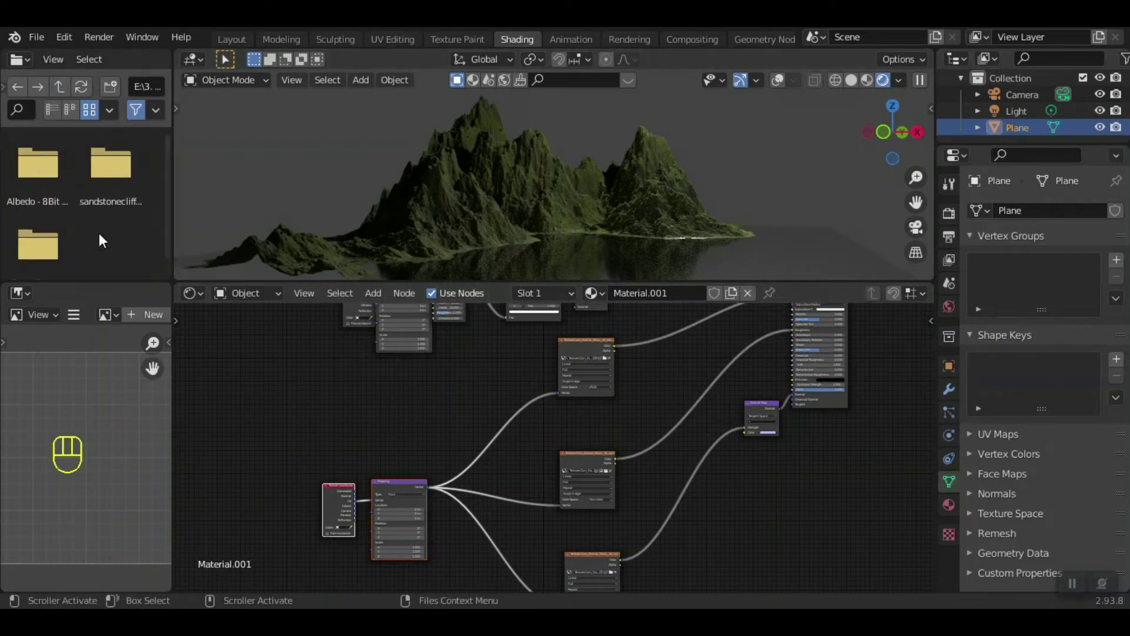
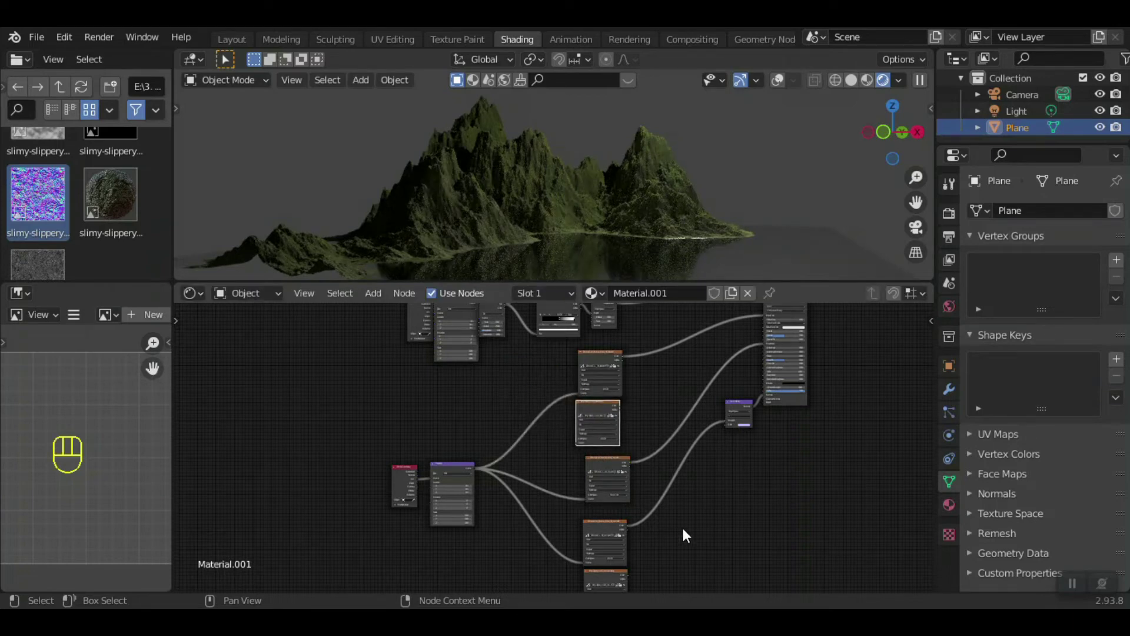
pyautogui.click(690, 536)
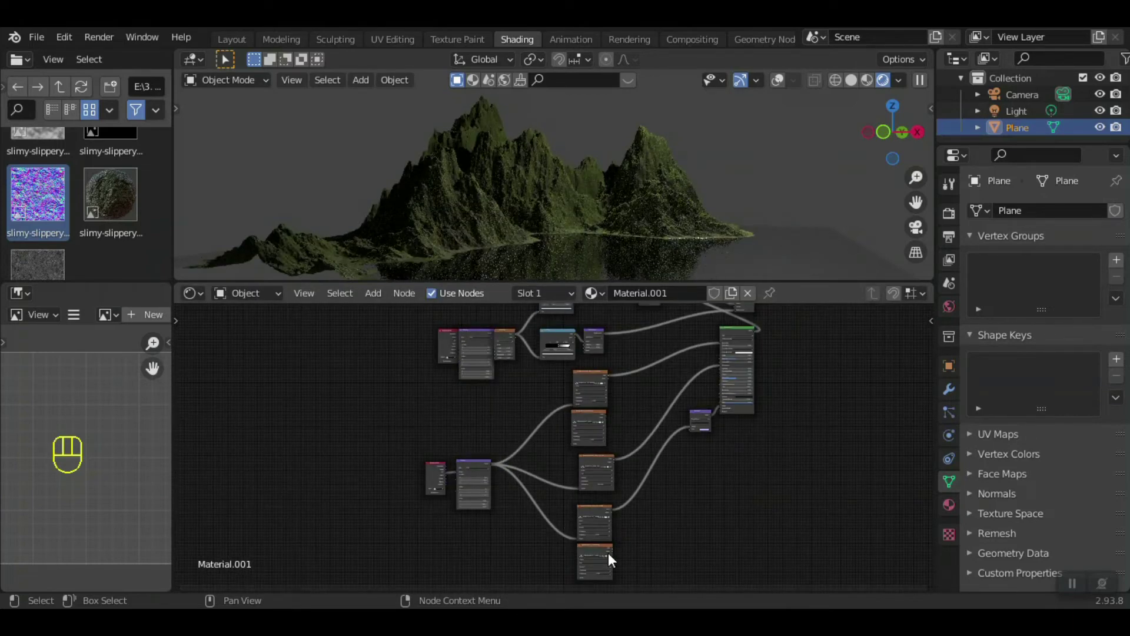
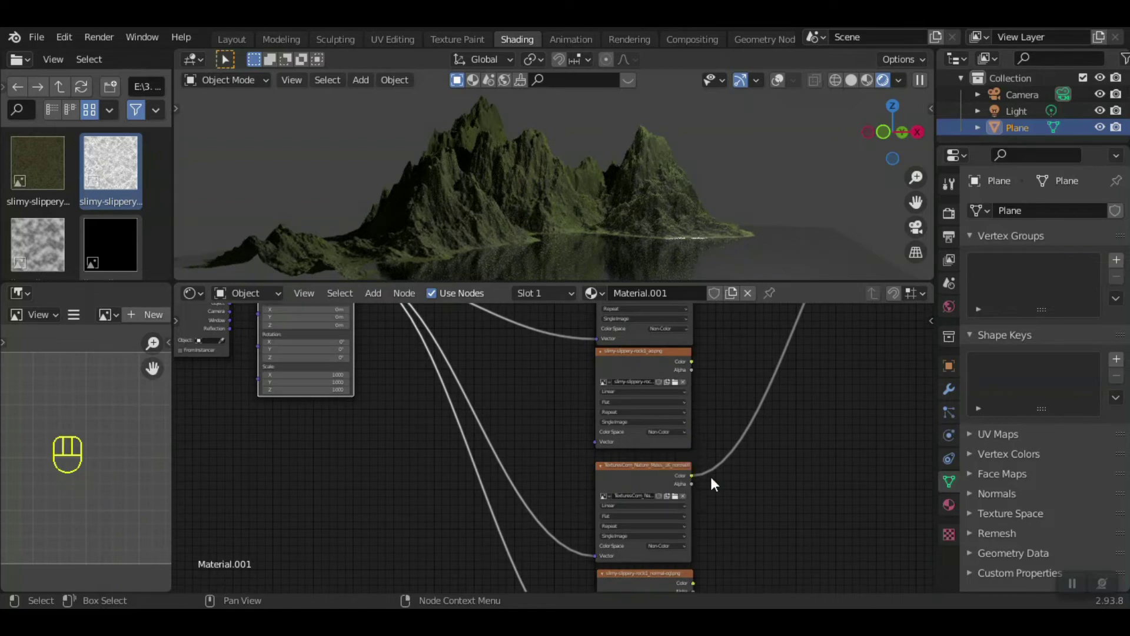
# - Connect the Mapping vector to the rock image textures
pyautogui.moveTo(434, 342); pyautogui.dragTo(738, 493)
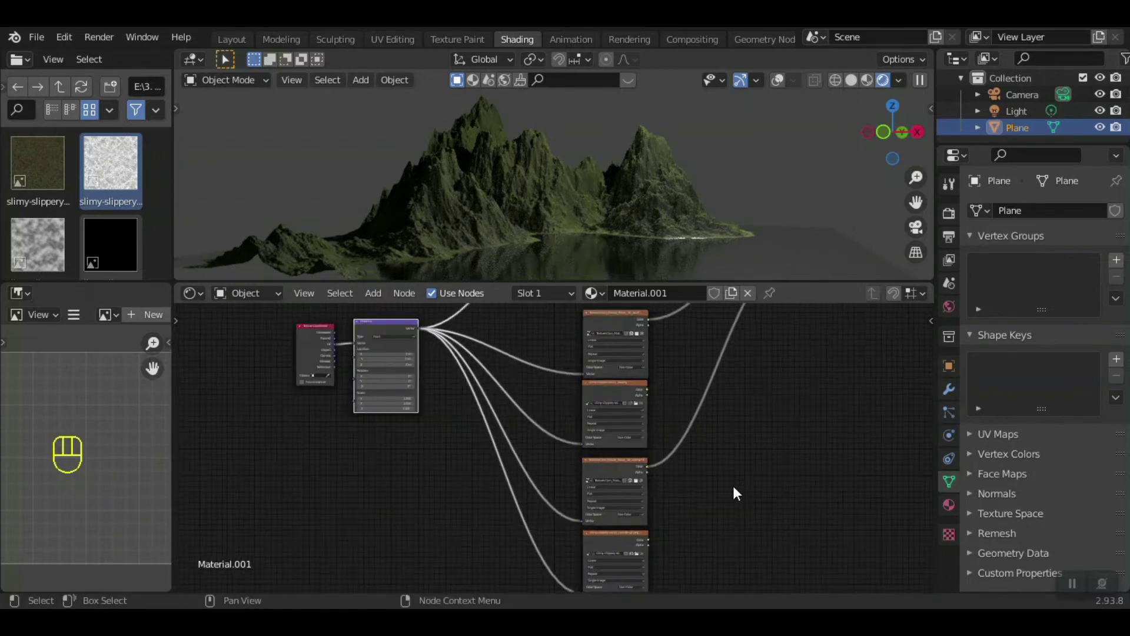
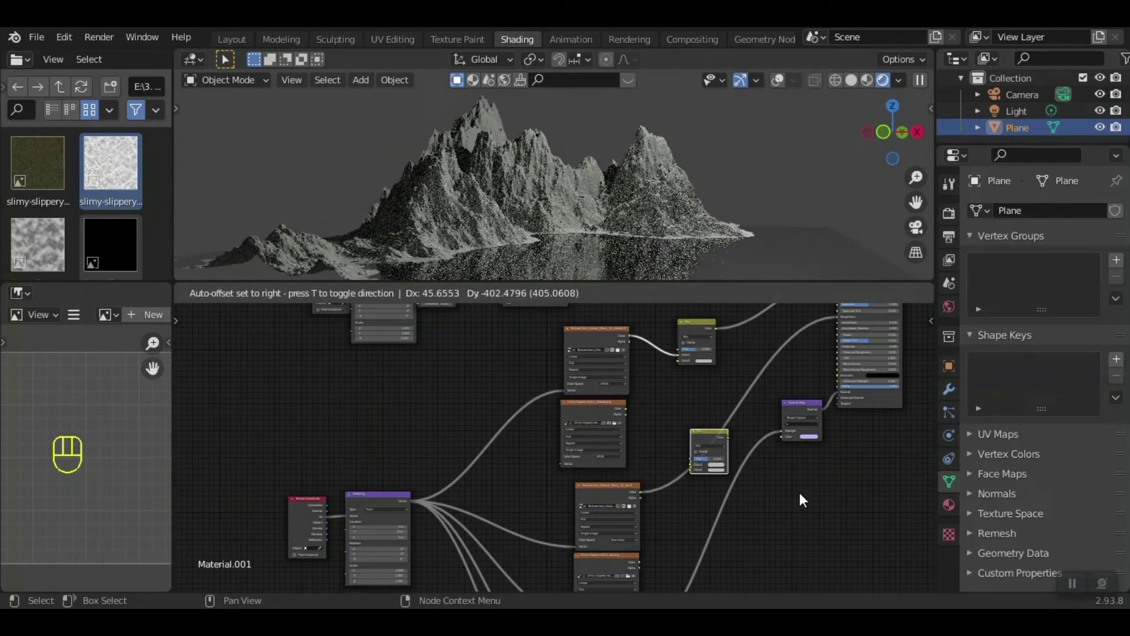
# - Place MixRGB nodes between the moss and rock textures and the shader, linking the moss colour into one
pyautogui.click(806, 500)
pyautogui.moveTo(710, 441); pyautogui.dragTo(693, 344)
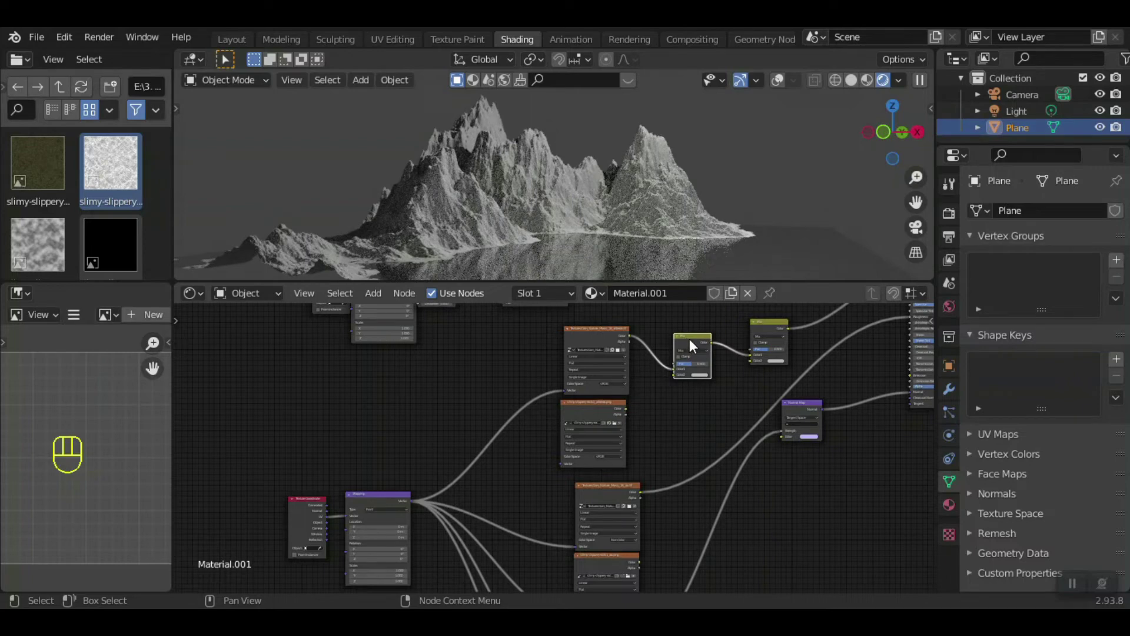
pyautogui.moveTo(646, 340); pyautogui.dragTo(772, 328)
pyautogui.click(772, 328)
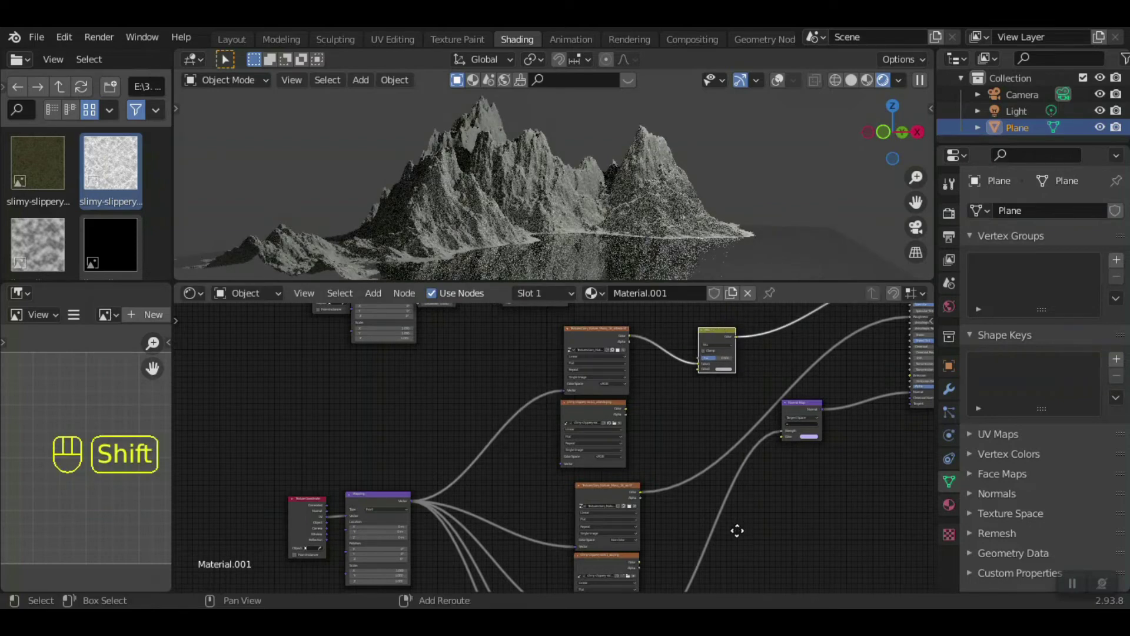
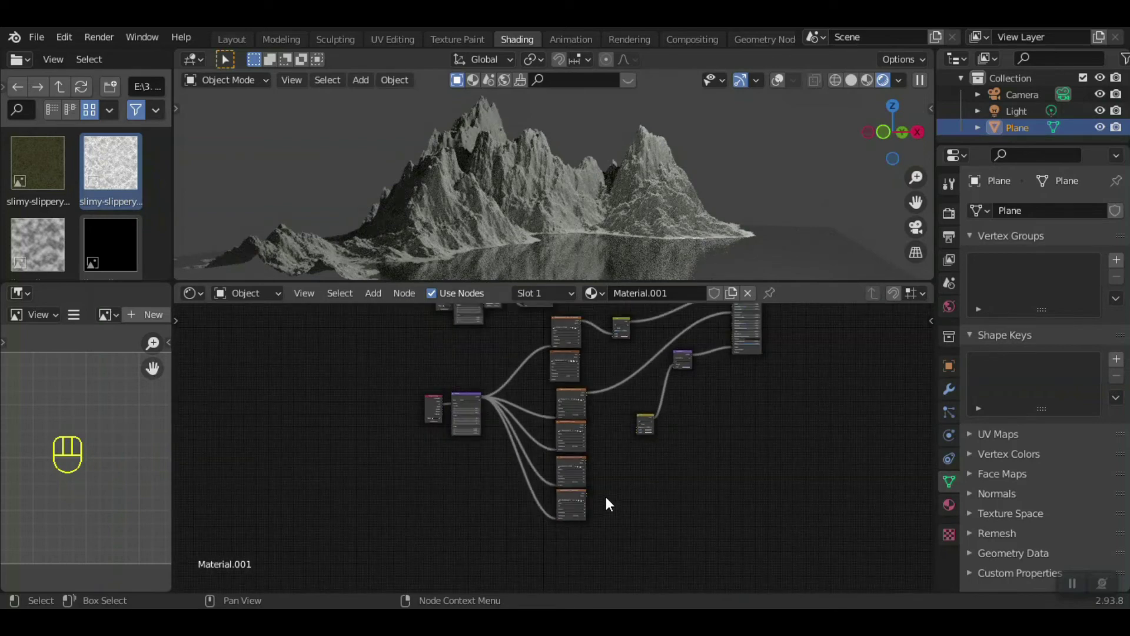
pyautogui.moveTo(626, 478); pyautogui.dragTo(891, 405)
pyautogui.moveTo(856, 425); pyautogui.dragTo(828, 436)
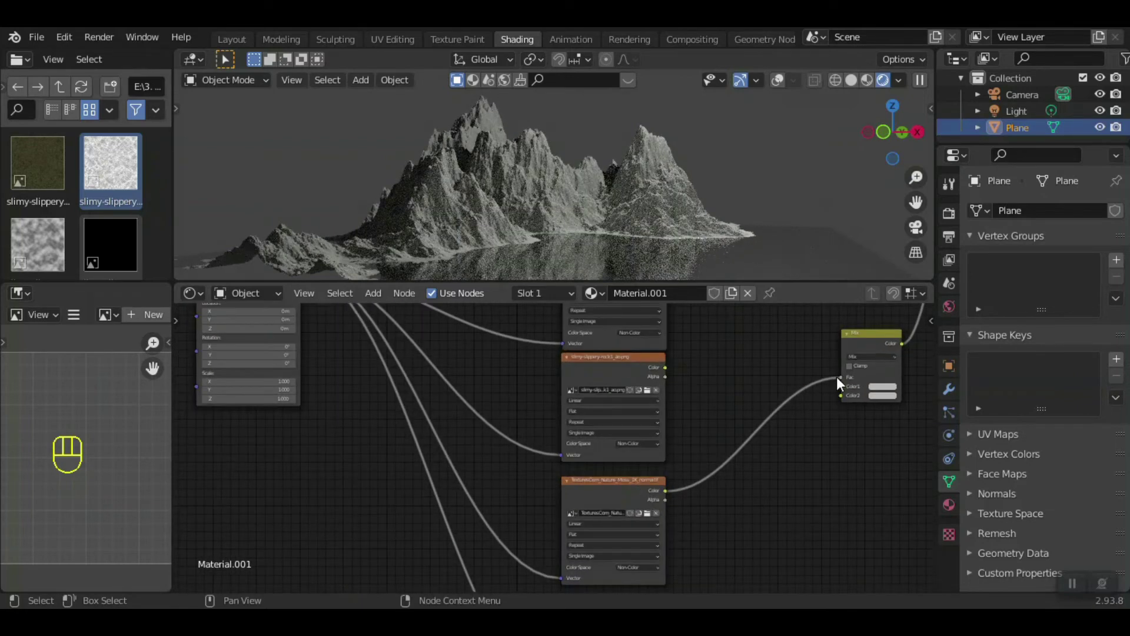
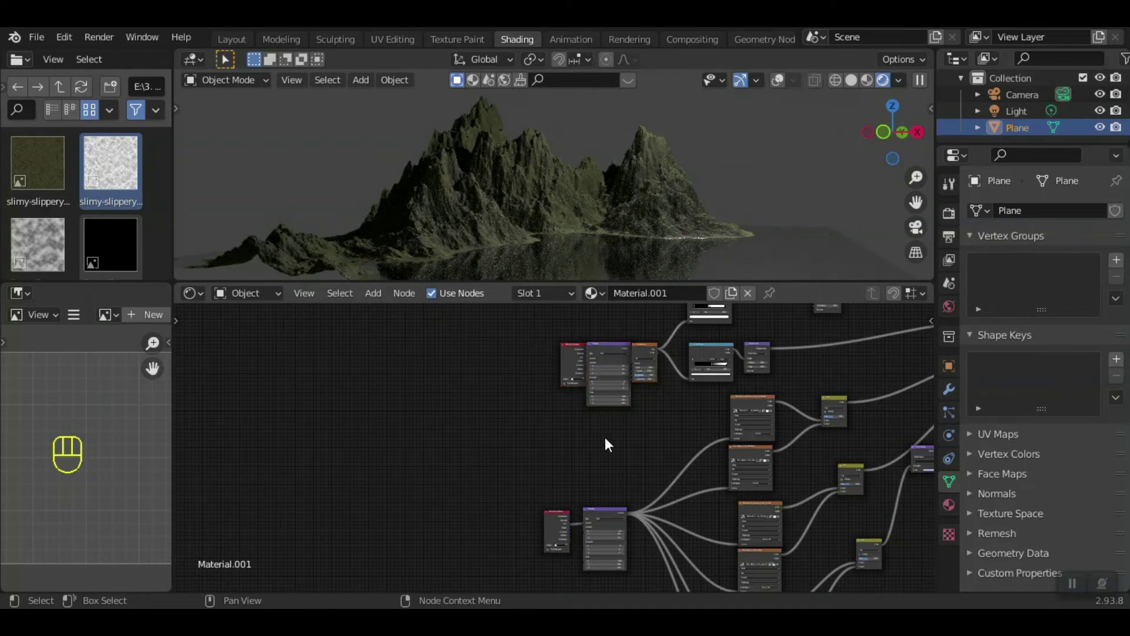
# - Add Geometry and Normal nodes plus a ColorRamp, and drive the Mix factor from the Normal dot through the ramp
pyautogui.press('shift+a')
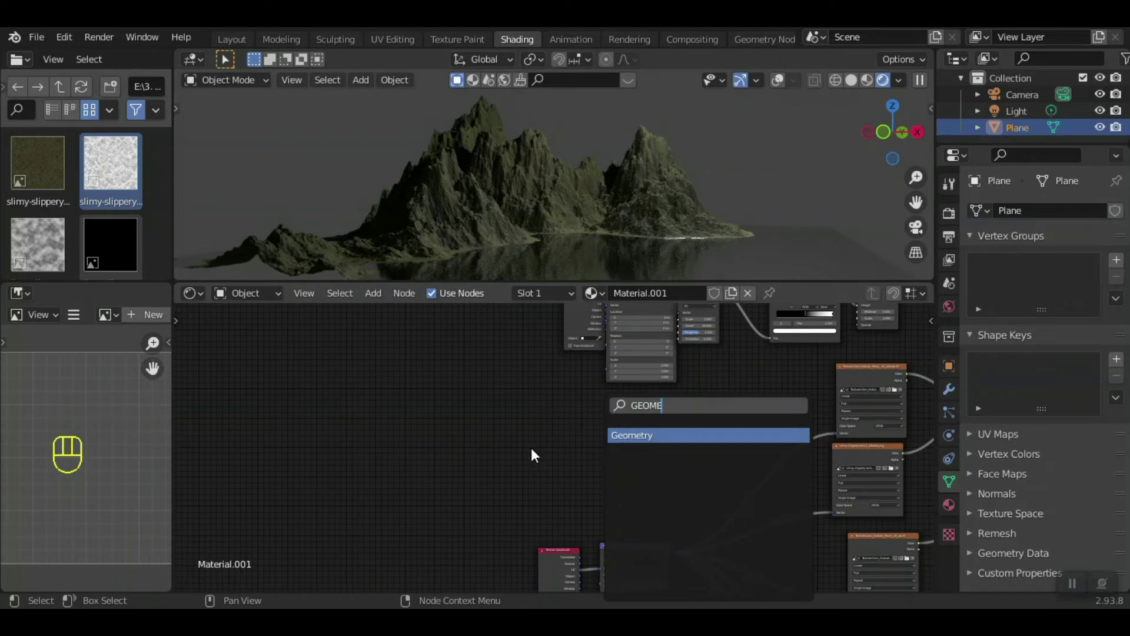
pyautogui.click(636, 462)
pyautogui.press('shift+a')
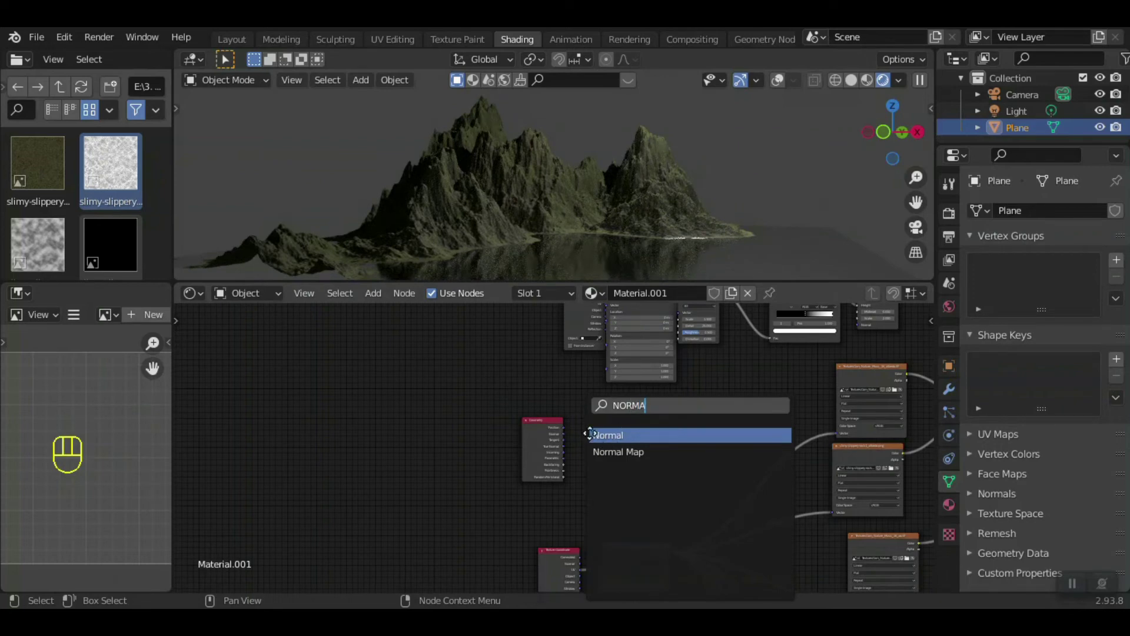
pyautogui.press('shift+a')
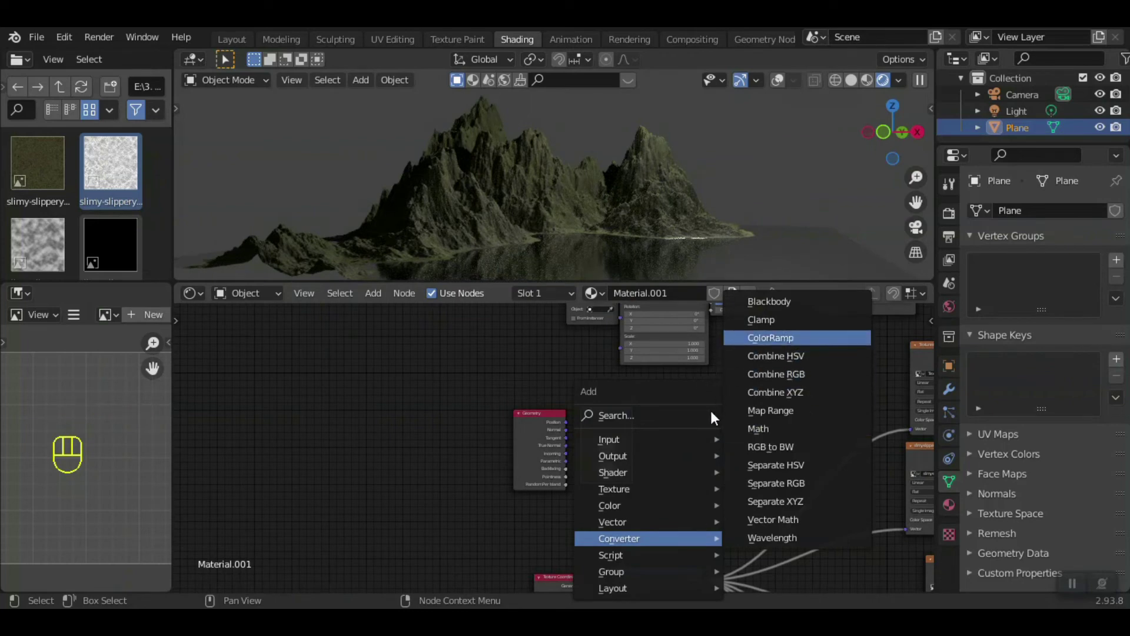
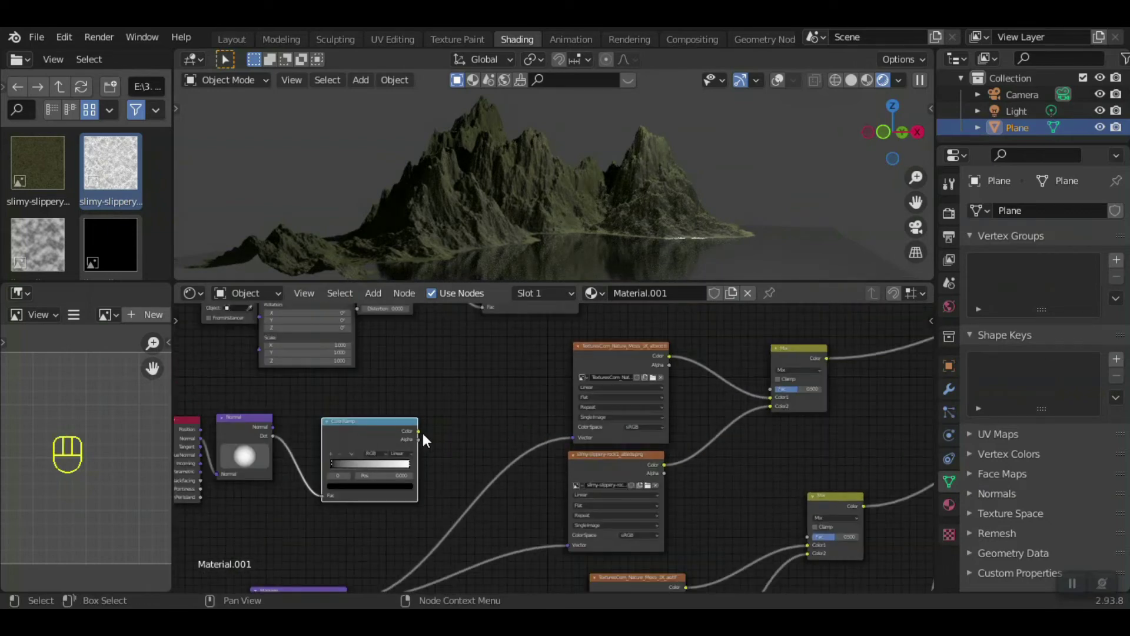
pyautogui.moveTo(433, 440); pyautogui.dragTo(402, 482)
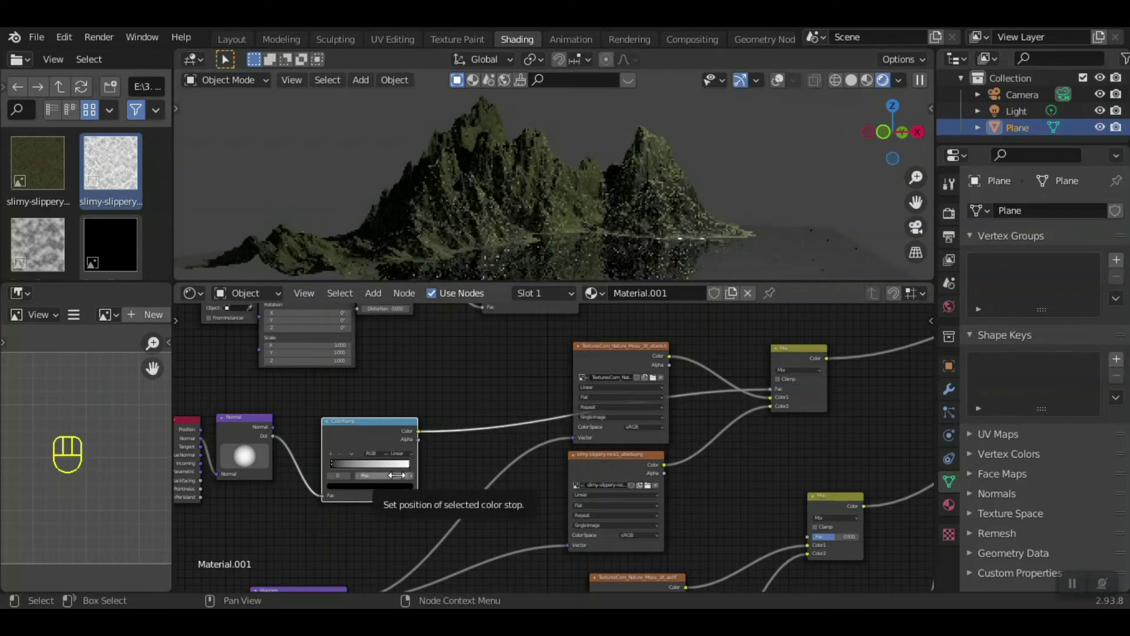
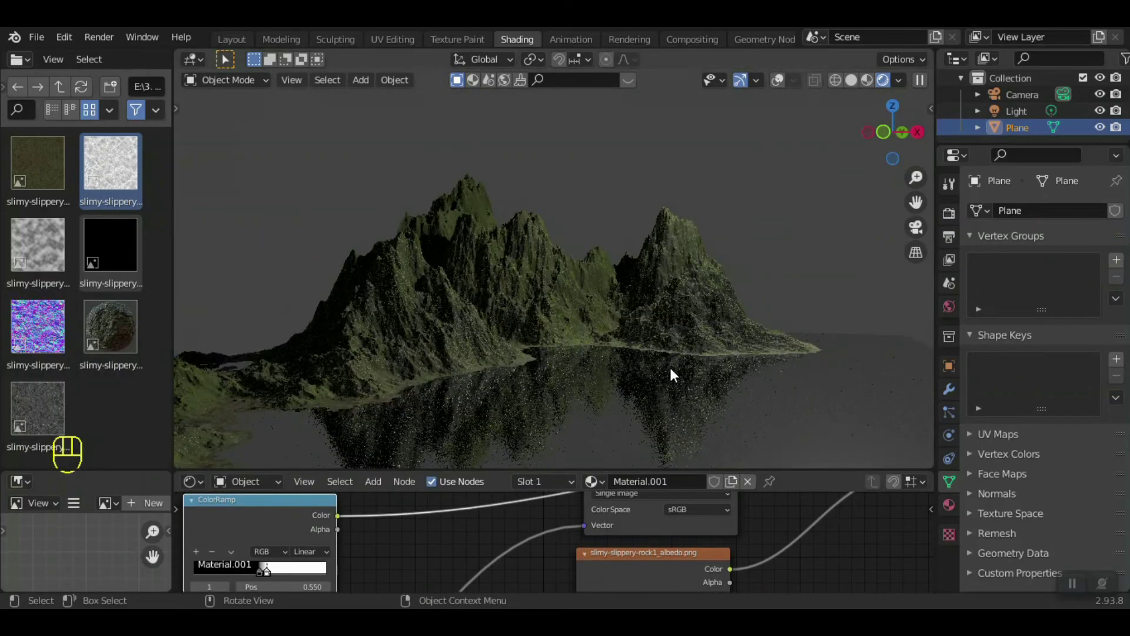
# - Adjust the Normal node's sphere direction while orbiting the slopes, then switch to the scene camera
pyautogui.moveTo(660, 371); pyautogui.dragTo(659, 431)
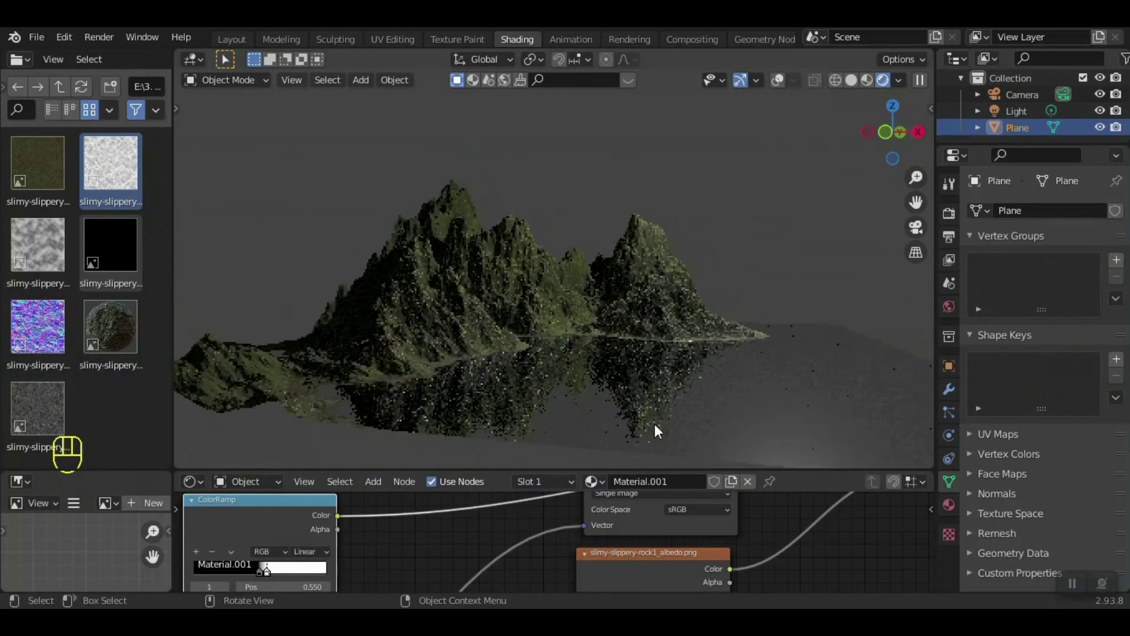
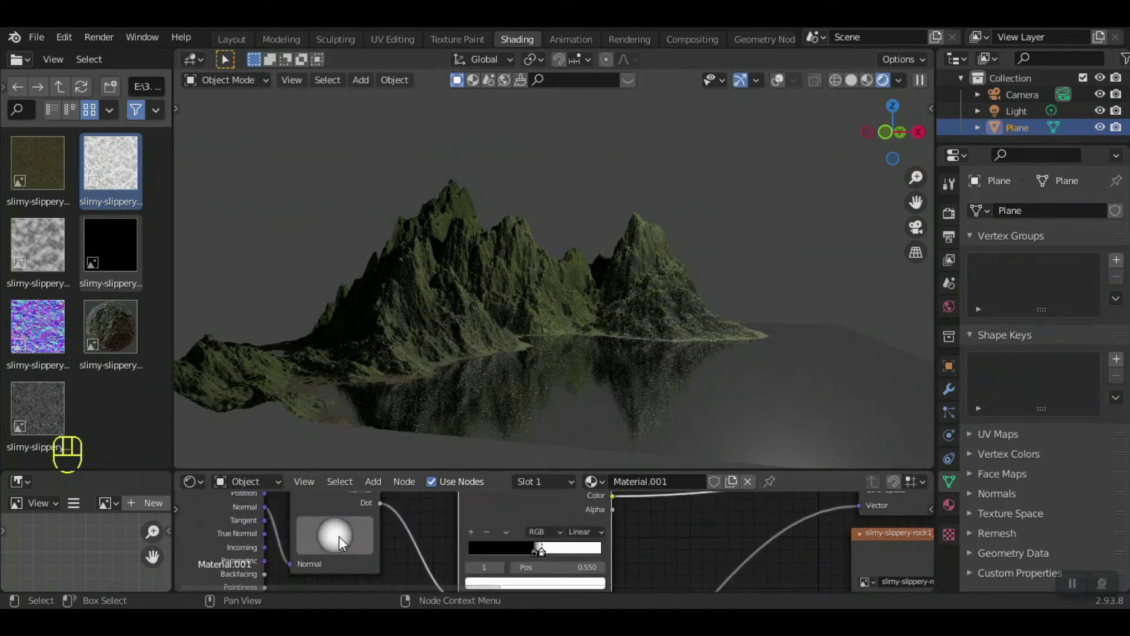
pyautogui.click(345, 542)
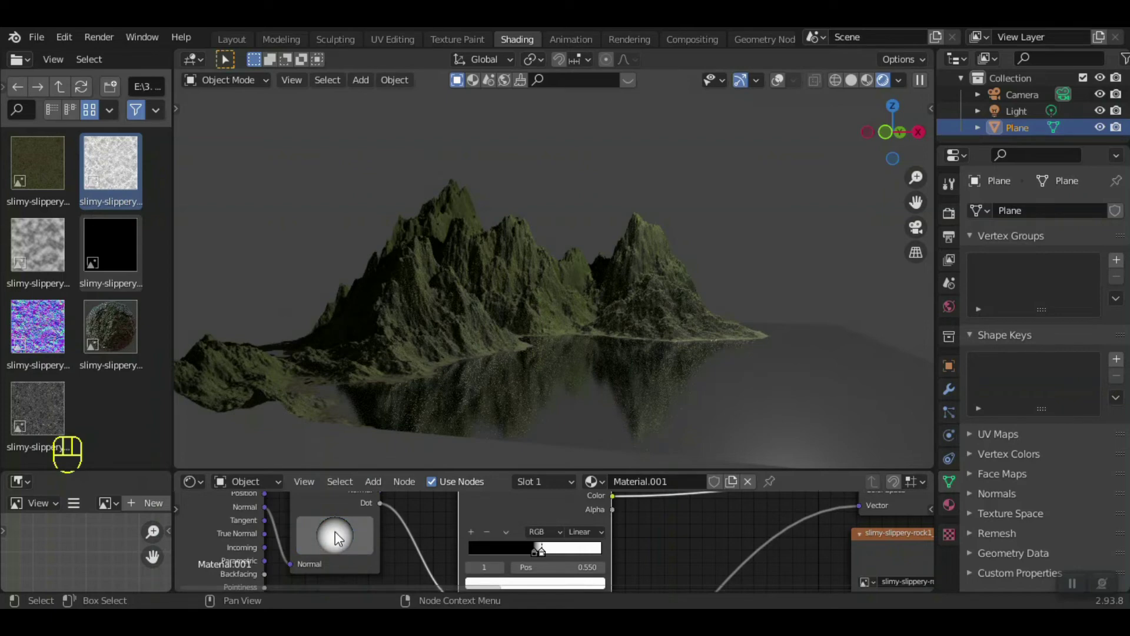
pyautogui.click(341, 538)
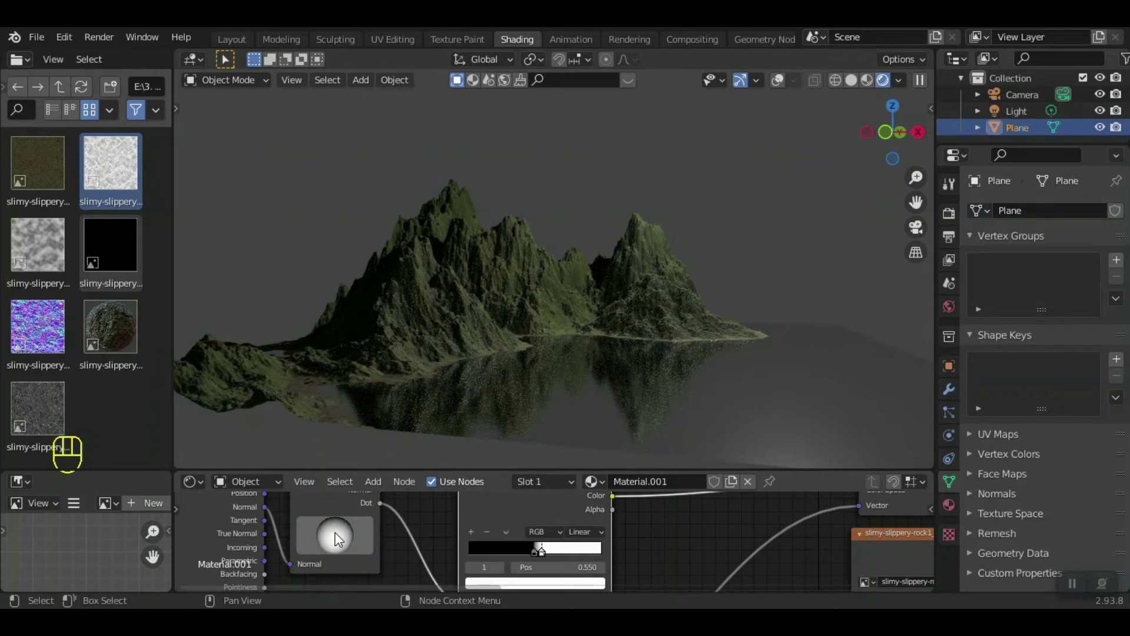
pyautogui.click(341, 545)
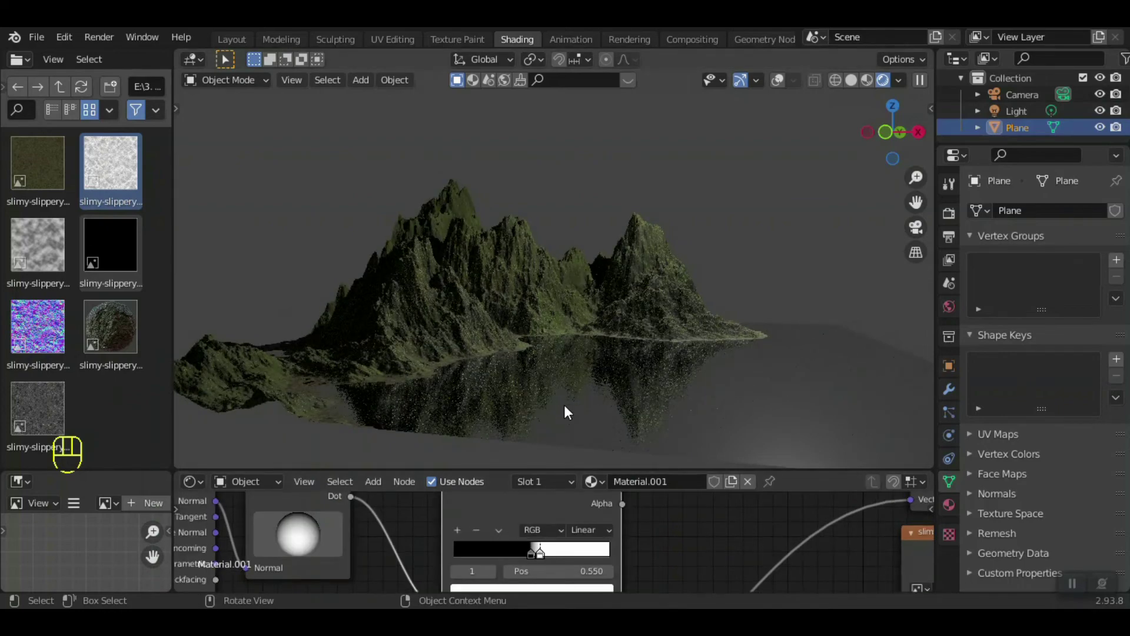
pyautogui.moveTo(583, 352); pyautogui.dragTo(472, 369)
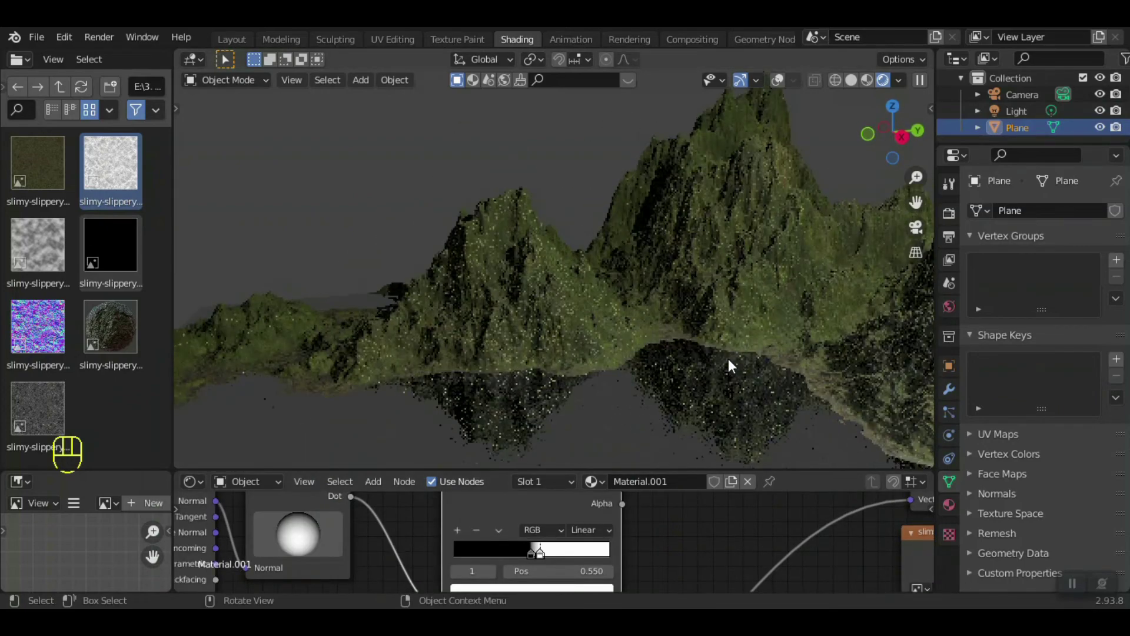
pyautogui.press('KP_5')
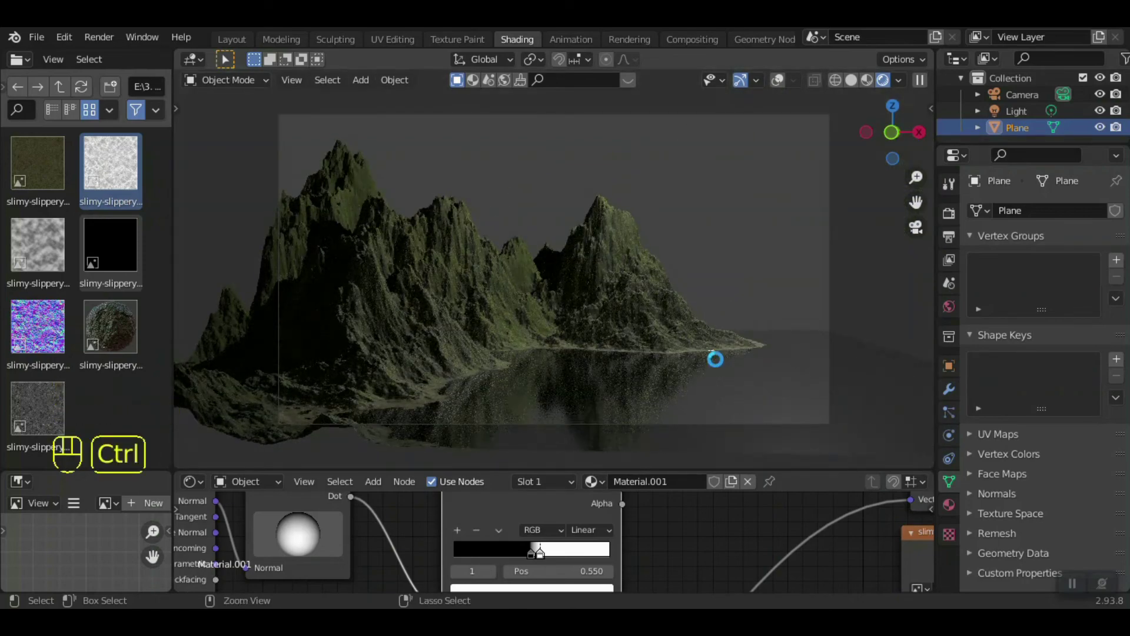
# - Save the project and import the SkyOnlyHDRI005_12K-TONEMAPPED sky image as a plane via Shift+A
pyautogui.press('ctrl+s')
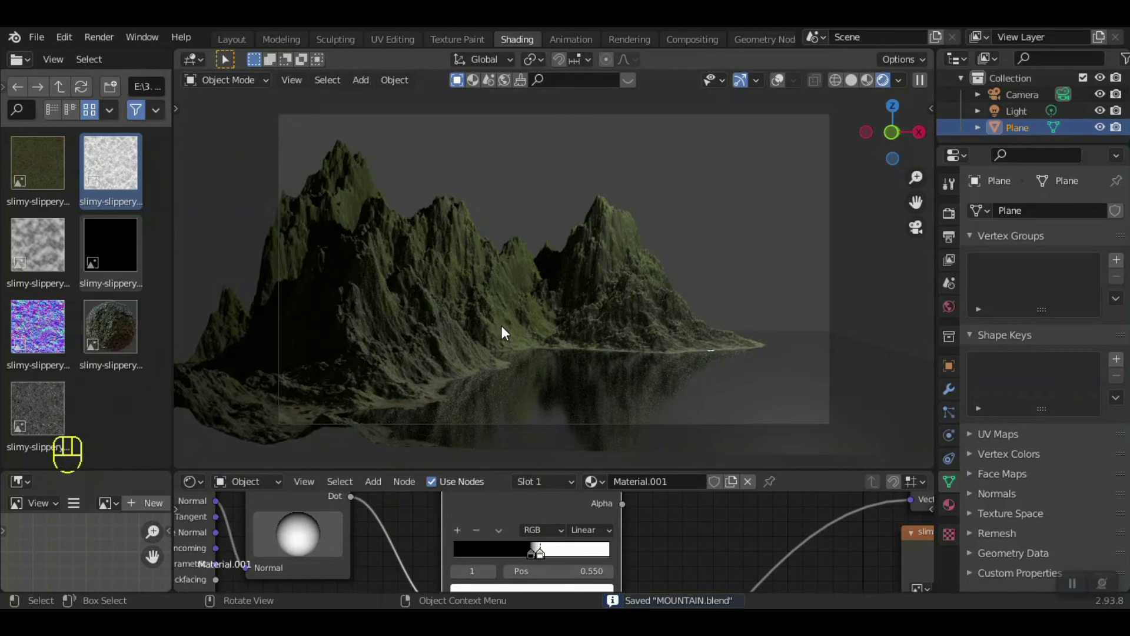
pyautogui.moveTo(509, 279); pyautogui.dragTo(510, 287)
pyautogui.press('KP_0')
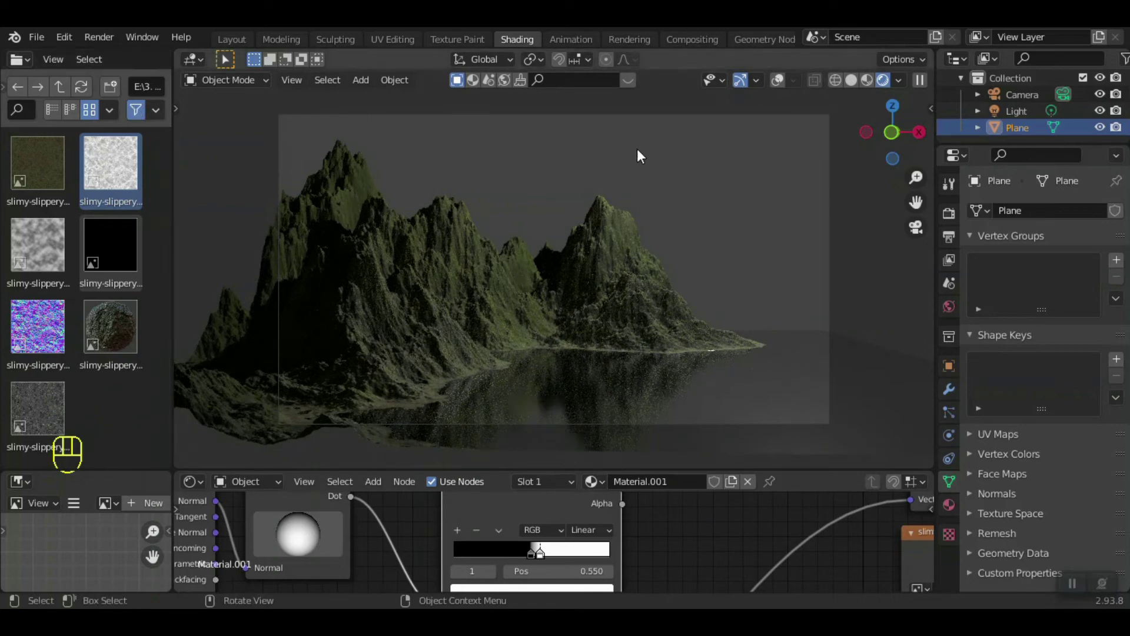
pyautogui.press('shift+a')
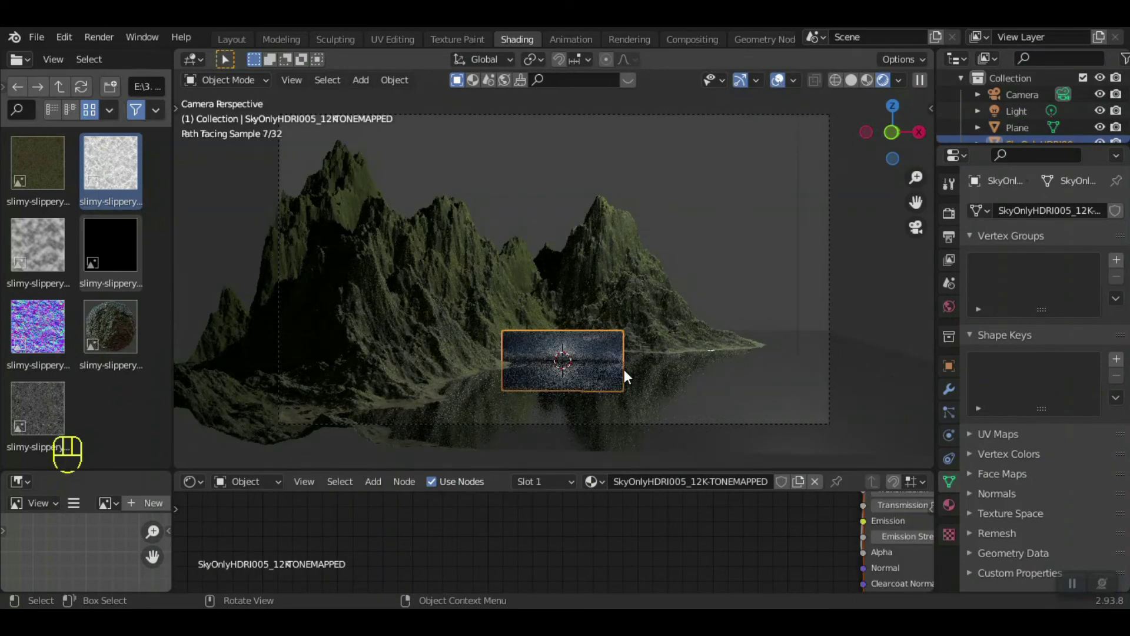
# - From top view, move the sky plane back along Y behind the mountains
pyautogui.click(489, 393)
pyautogui.press('KP_Decimal')
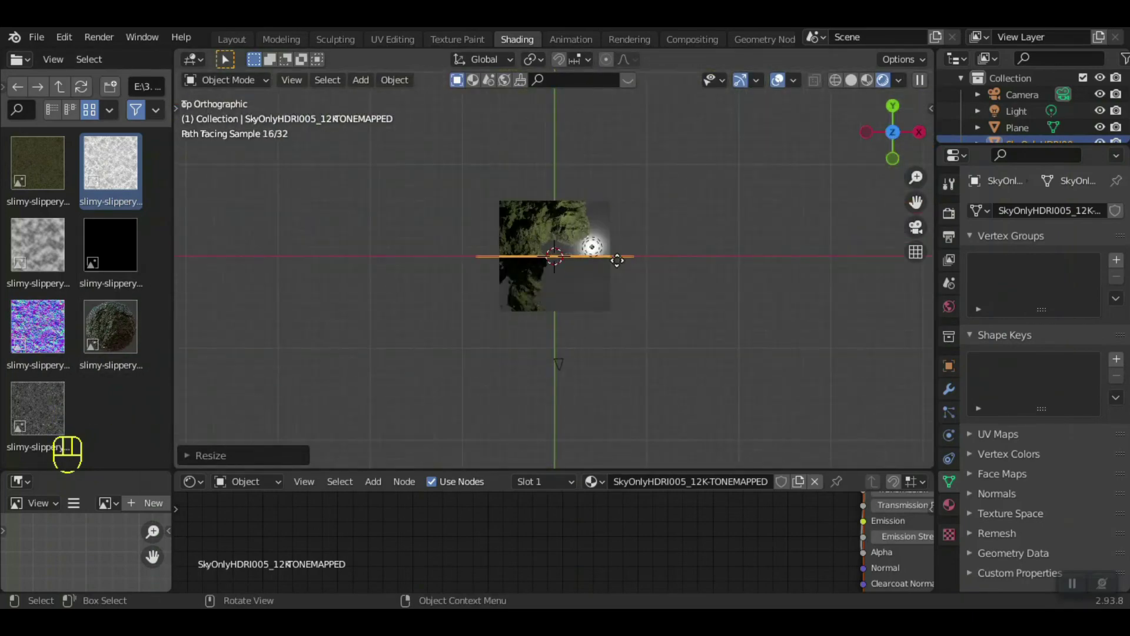
pyautogui.click(618, 322)
pyautogui.press('KP_0')
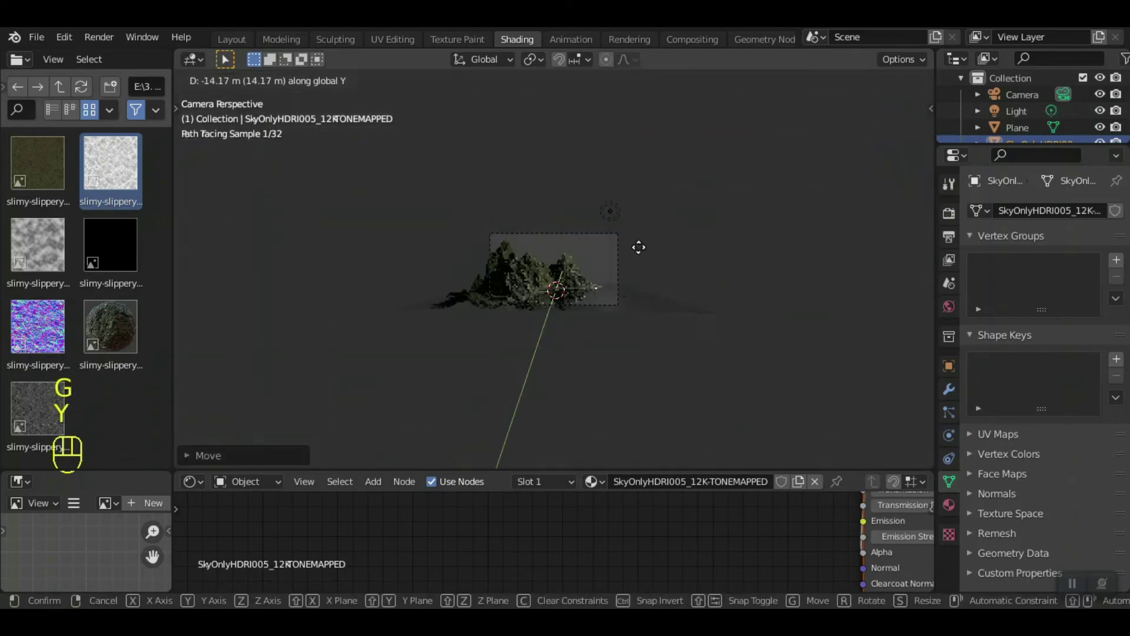
pyautogui.click(643, 343)
# - Scale the sky plane up twice and shift it along X to fill the camera frame
pyautogui.press('KP_Decimal')
pyautogui.click(453, 229)
pyautogui.press('KP_0')
pyautogui.click(912, 270)
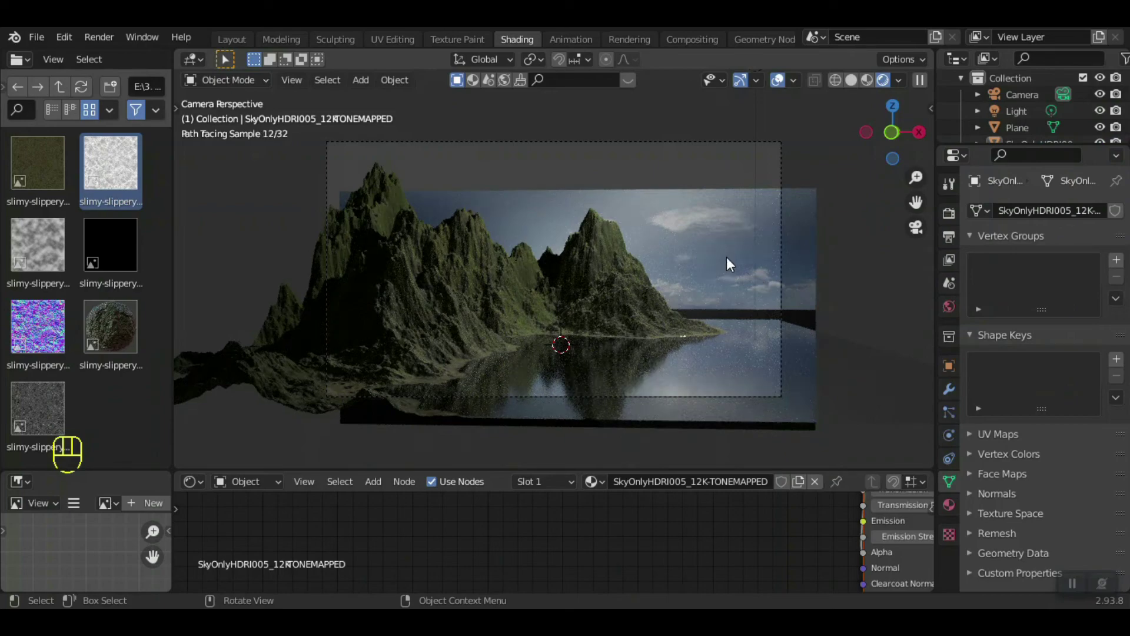
pyautogui.click(813, 283)
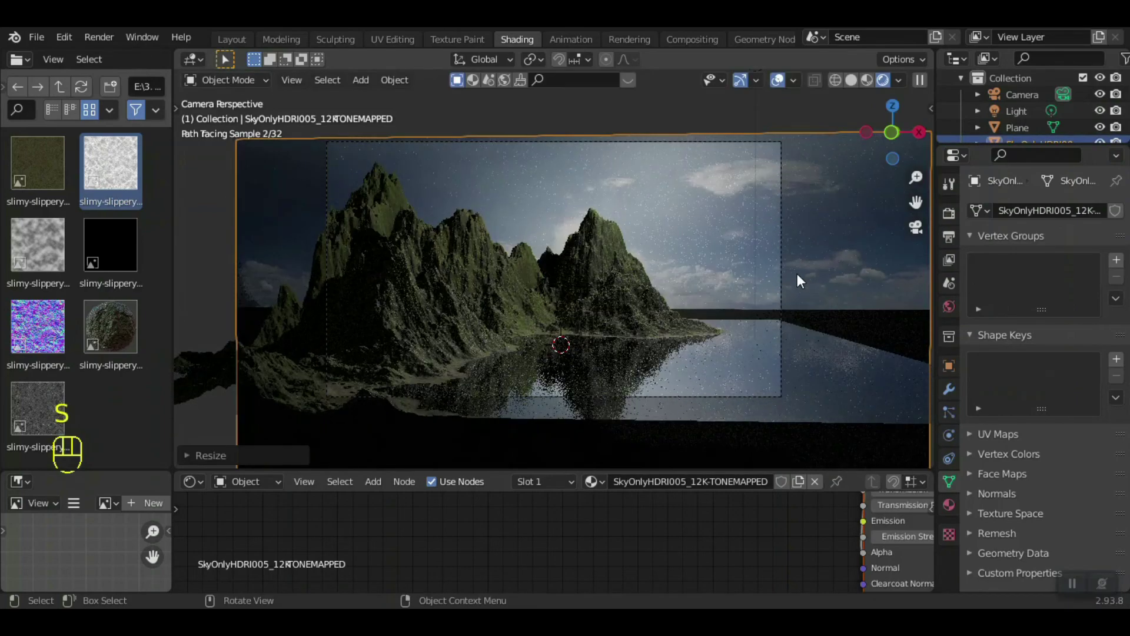
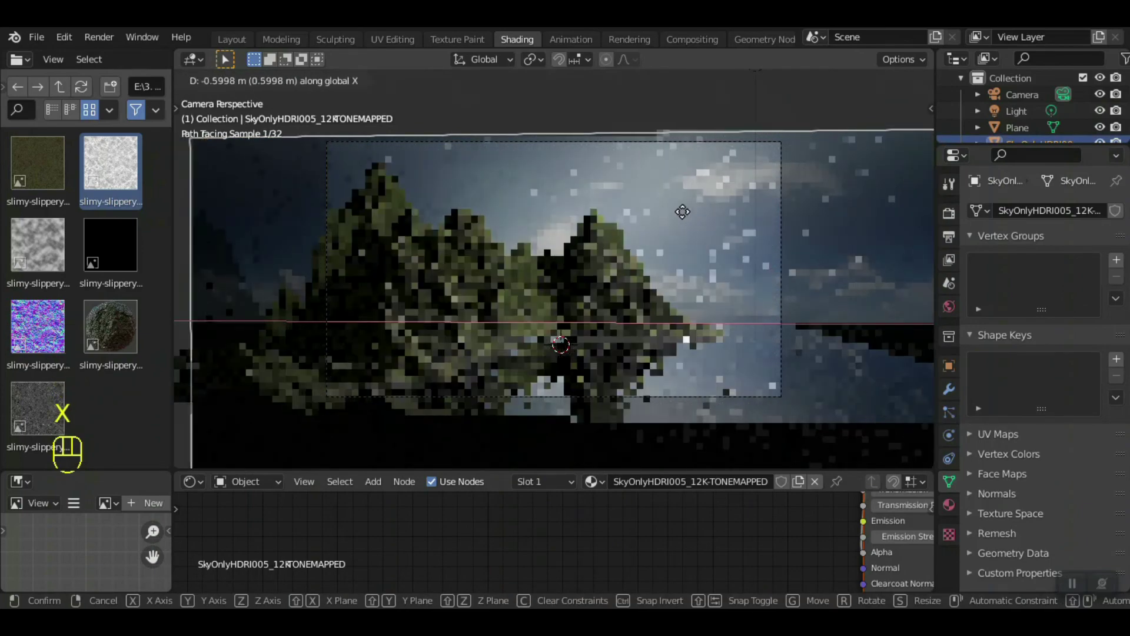
pyautogui.click(699, 217)
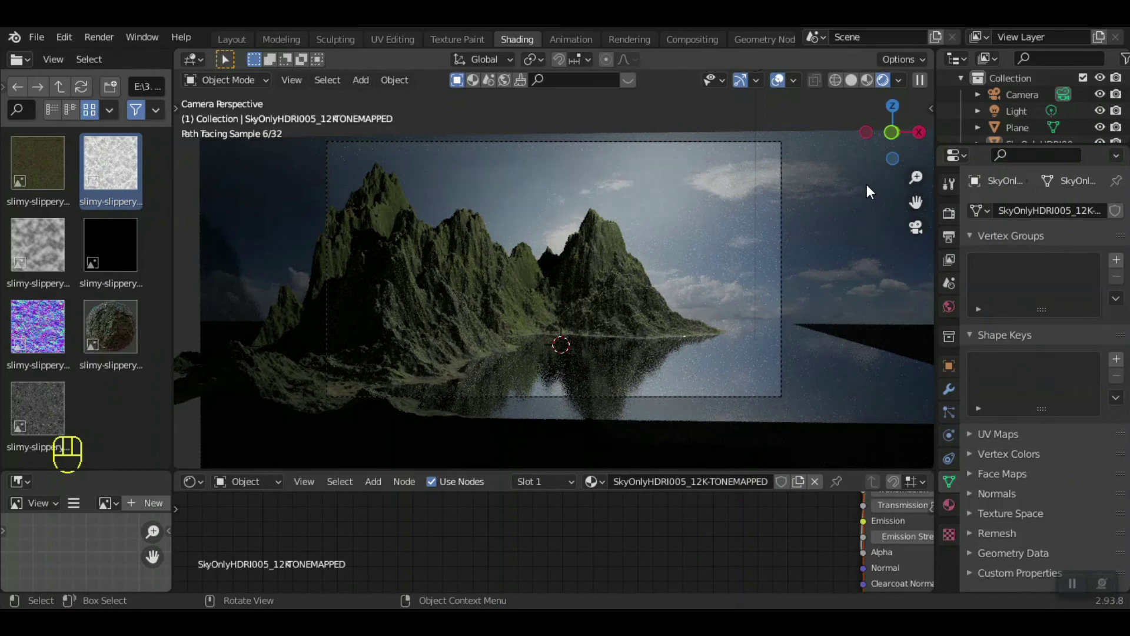
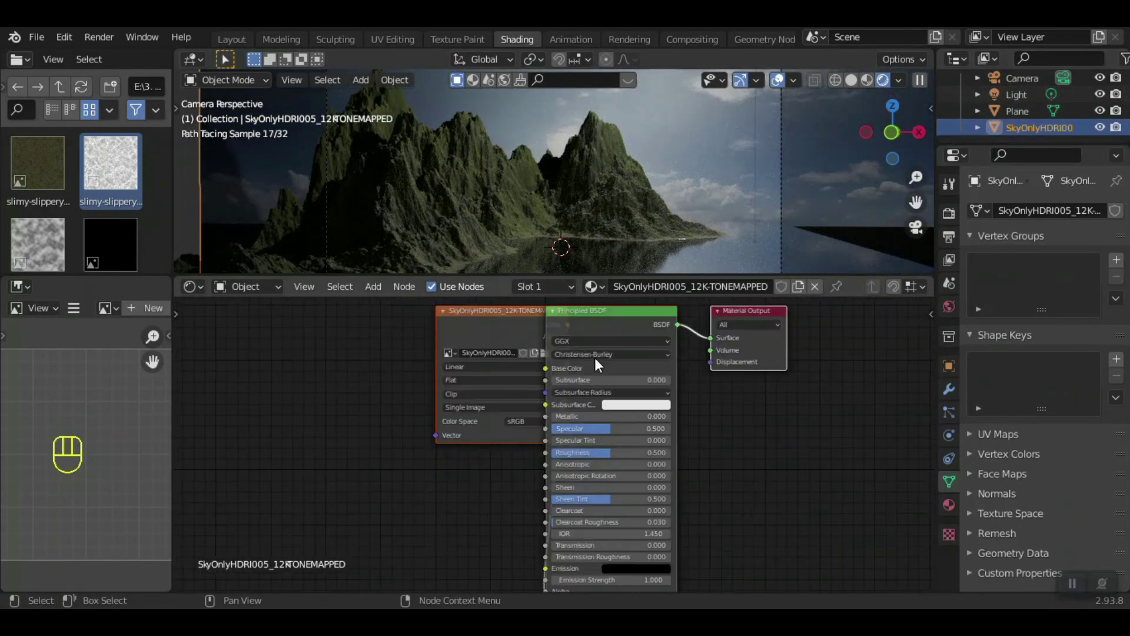
# - Swap the sky material's Principled BSDF for an Emission shader fed by the image texture Color
pyautogui.click(595, 319)
pyautogui.press('Delete')
pyautogui.press('shift+a')
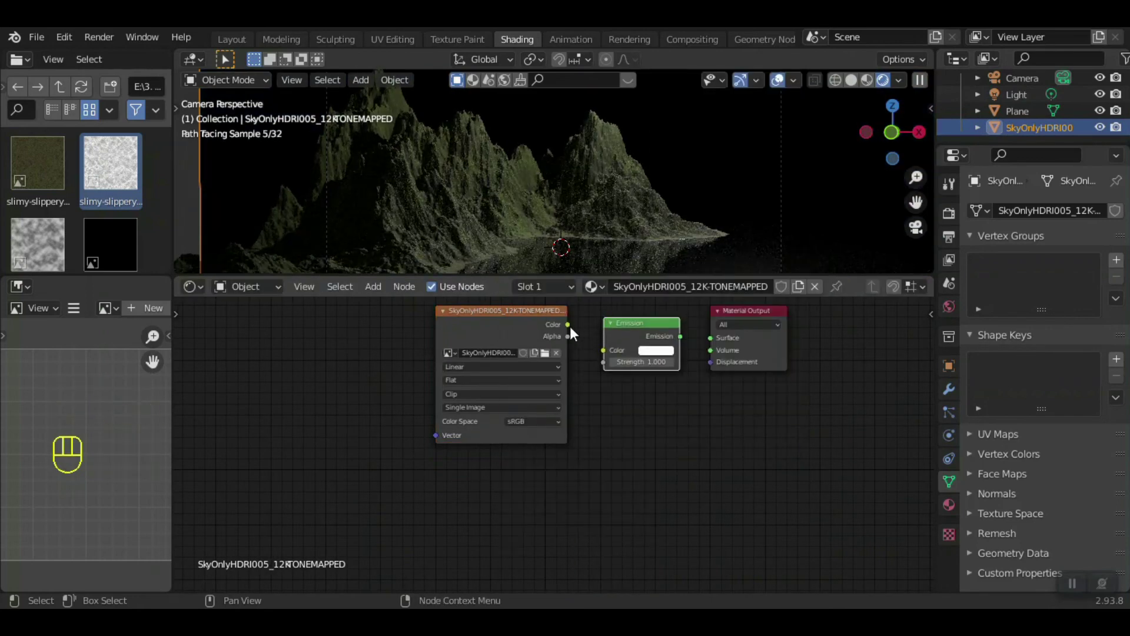
pyautogui.click(593, 347)
pyautogui.moveTo(692, 344); pyautogui.dragTo(709, 344)
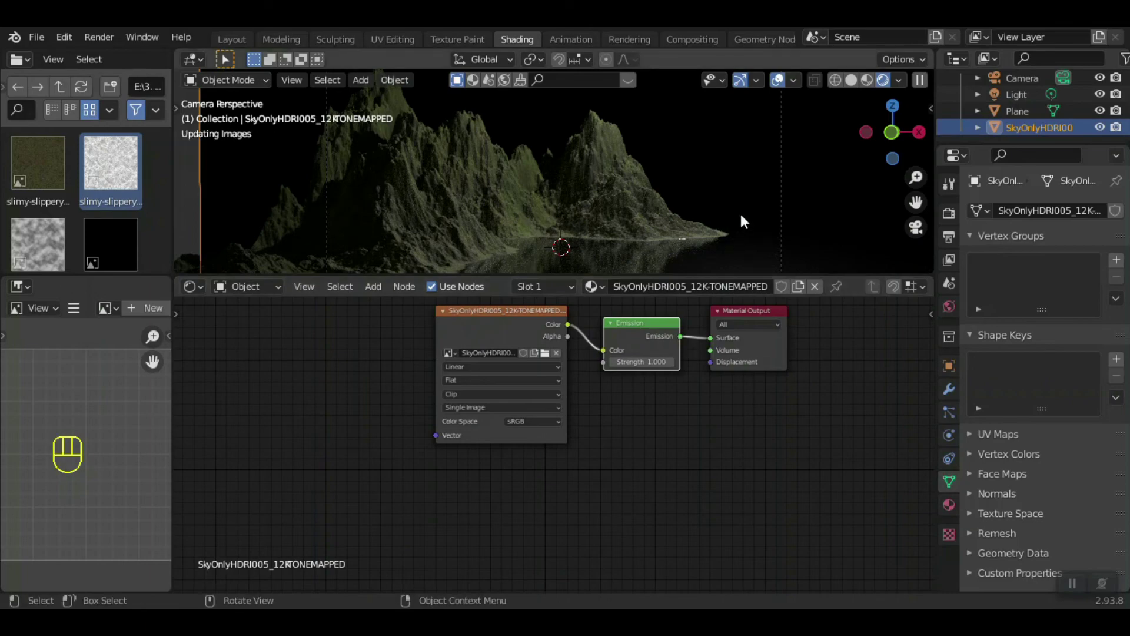